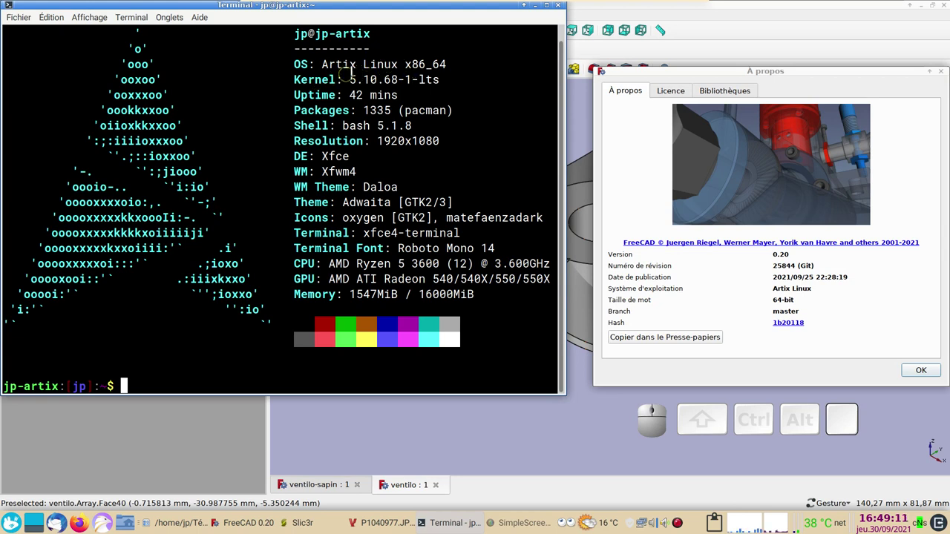
# Close the system-info terminal to reveal the FreeCAD fan model
pyautogui.click(922, 370)
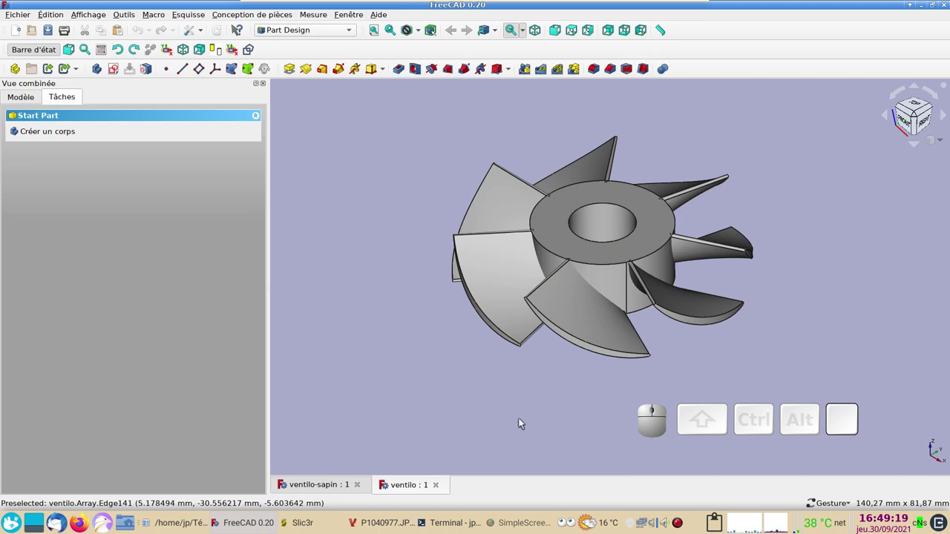
pyautogui.moveTo(521, 423); pyautogui.dragTo(564, 376)
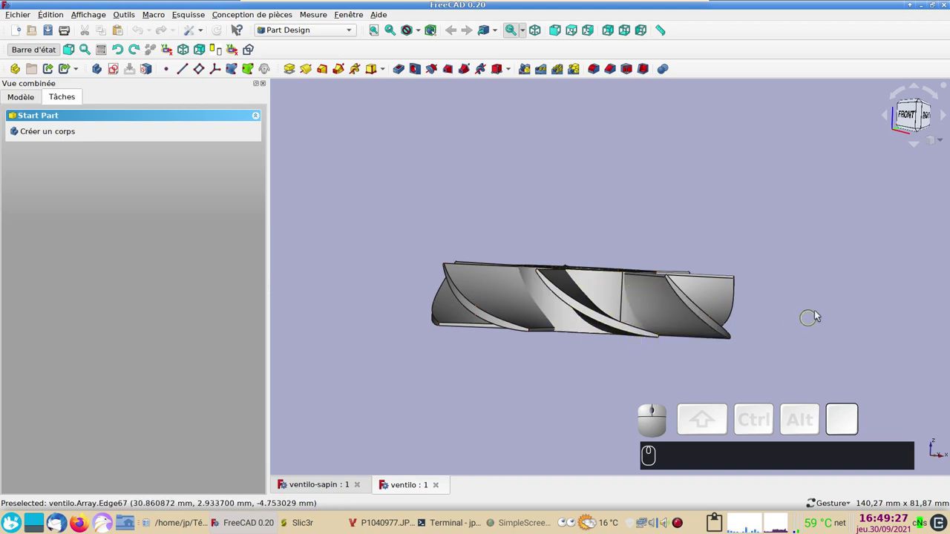
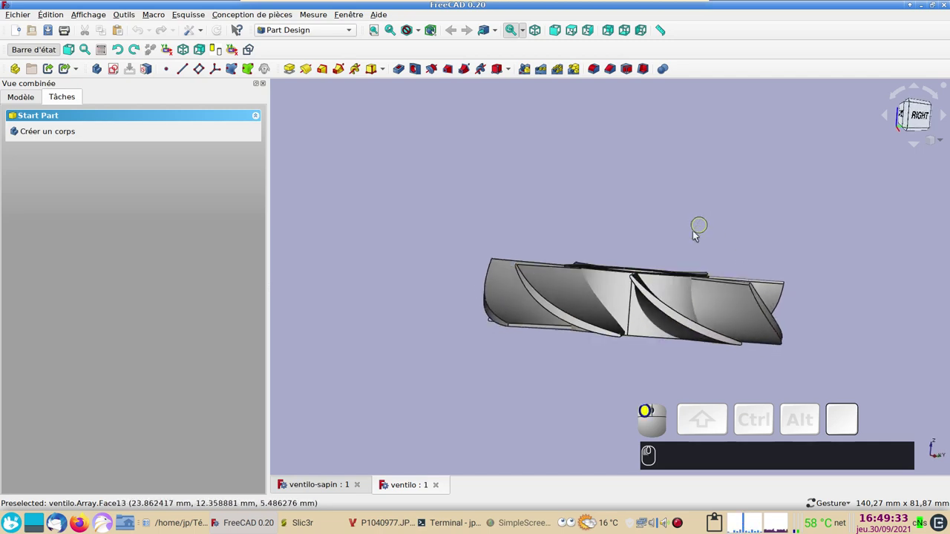
pyautogui.moveTo(647, 207); pyautogui.dragTo(613, 217)
pyautogui.moveTo(581, 216); pyautogui.dragTo(464, 346)
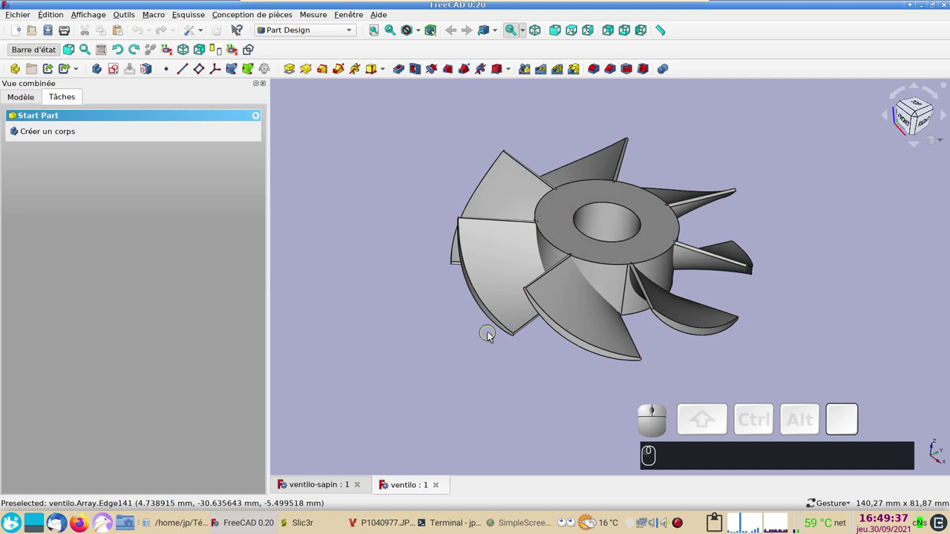
pyautogui.scroll(-3)
pyautogui.moveTo(480, 341); pyautogui.dragTo(502, 365)
pyautogui.rightClick(503, 368)
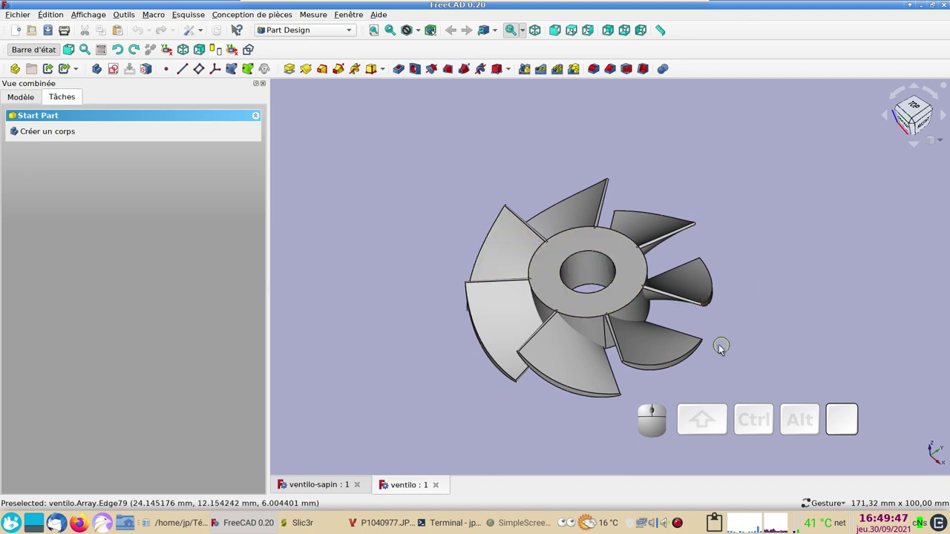
pyautogui.moveTo(770, 357); pyautogui.dragTo(731, 341)
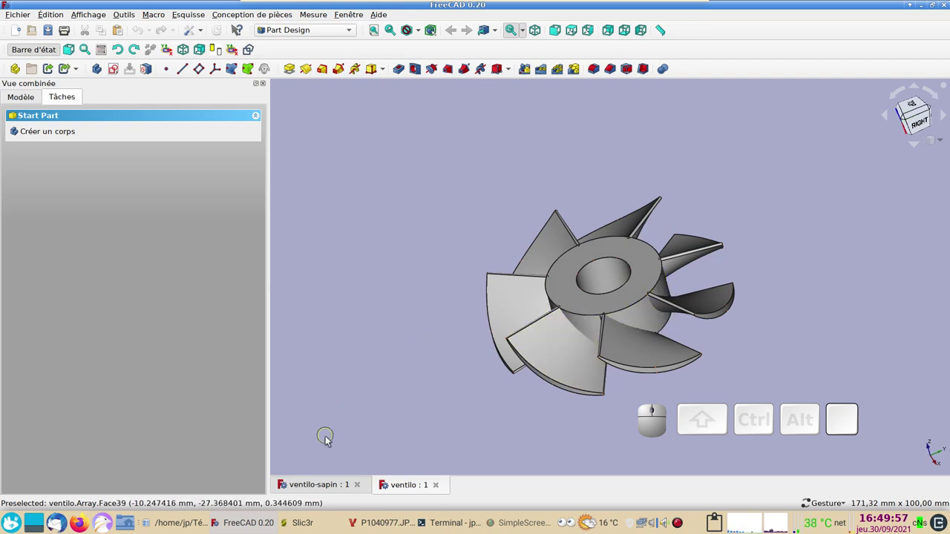
# Switch to the ventilo-sapin document and orbit to a top-down view of the slotted hub and blade
pyautogui.click(313, 487)
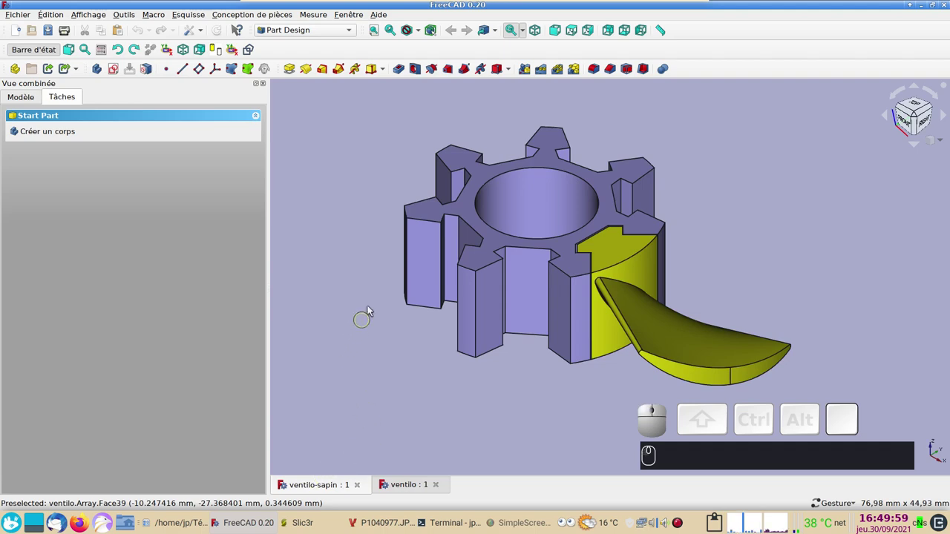
pyautogui.moveTo(381, 293); pyautogui.dragTo(467, 301)
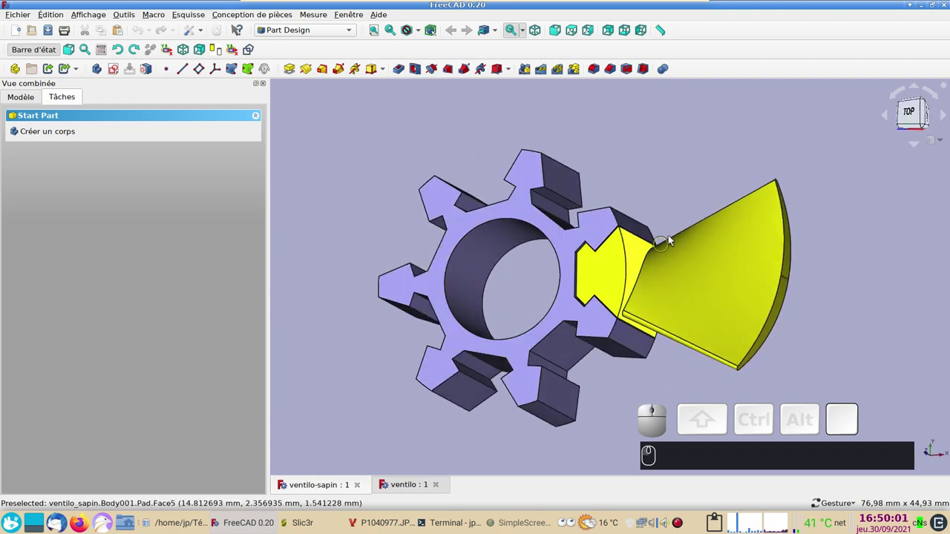
pyautogui.moveTo(653, 166); pyautogui.dragTo(695, 176)
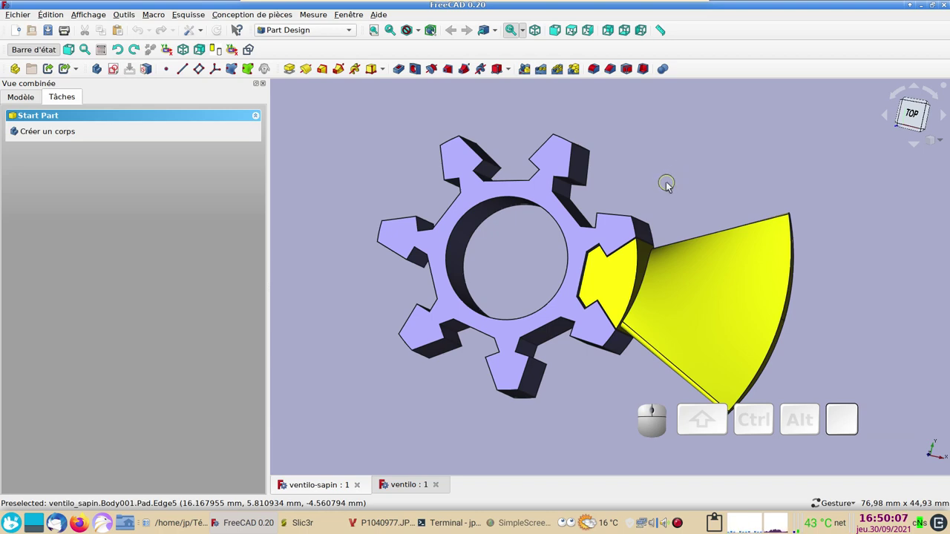
pyautogui.moveTo(858, 307); pyautogui.dragTo(747, 227)
pyautogui.click(605, 161)
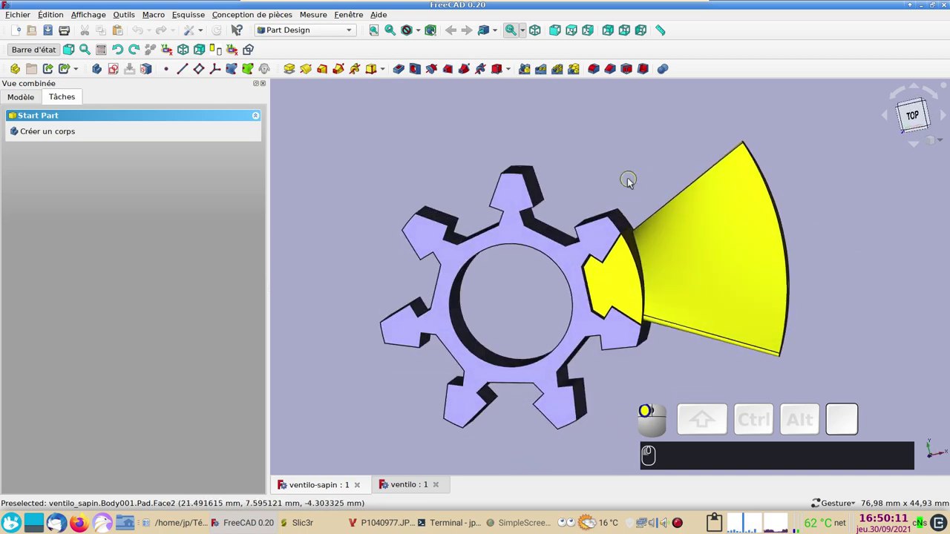
pyautogui.moveTo(837, 340); pyautogui.dragTo(833, 328)
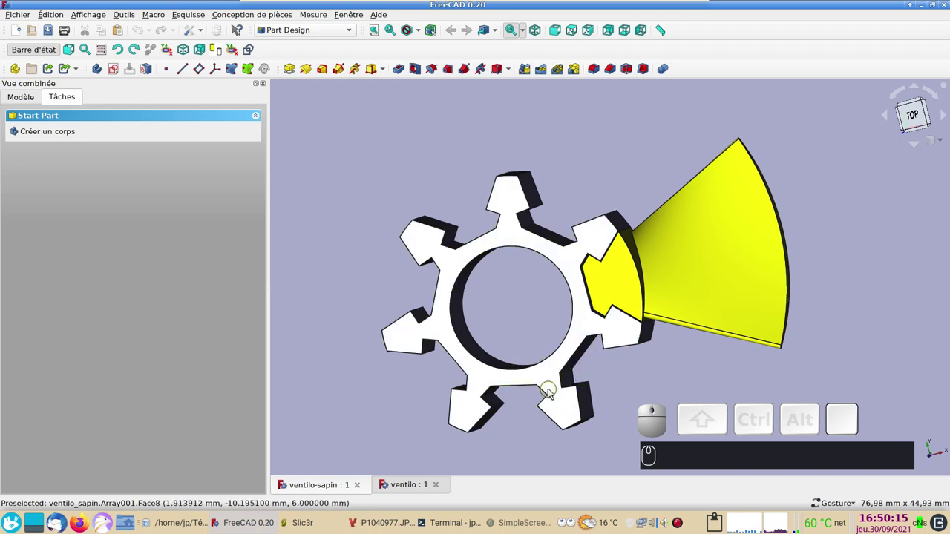
pyautogui.click(615, 383)
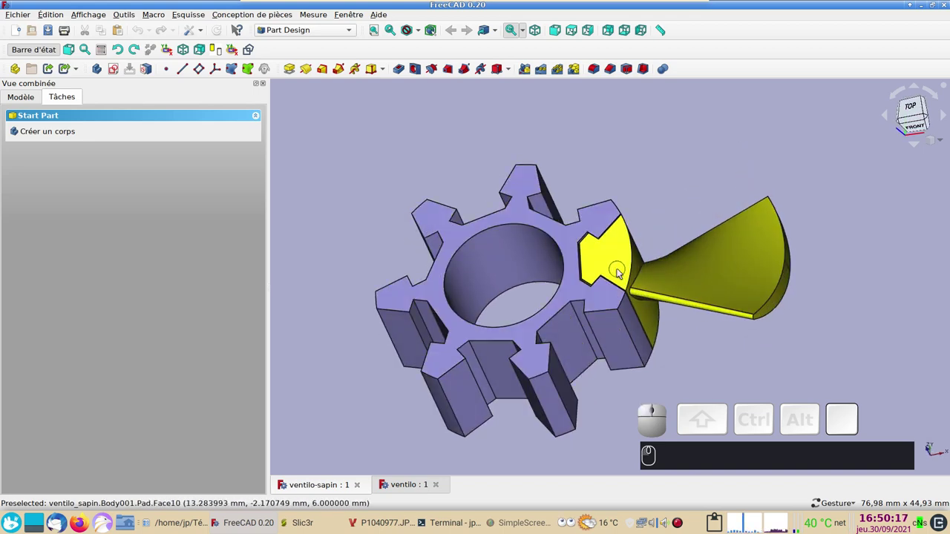
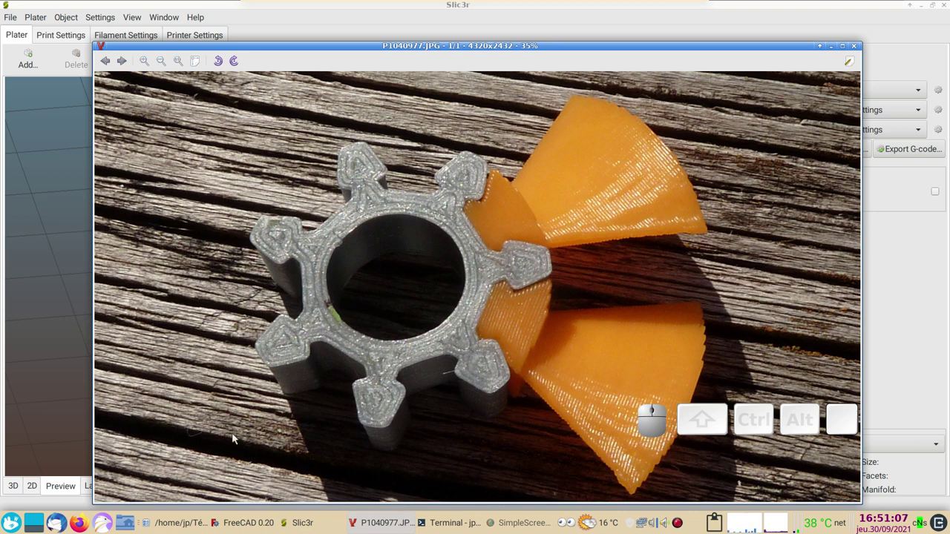
# Close the Viewnior photo of the printed fan and return to FreeCAD
pyautogui.click(241, 520)
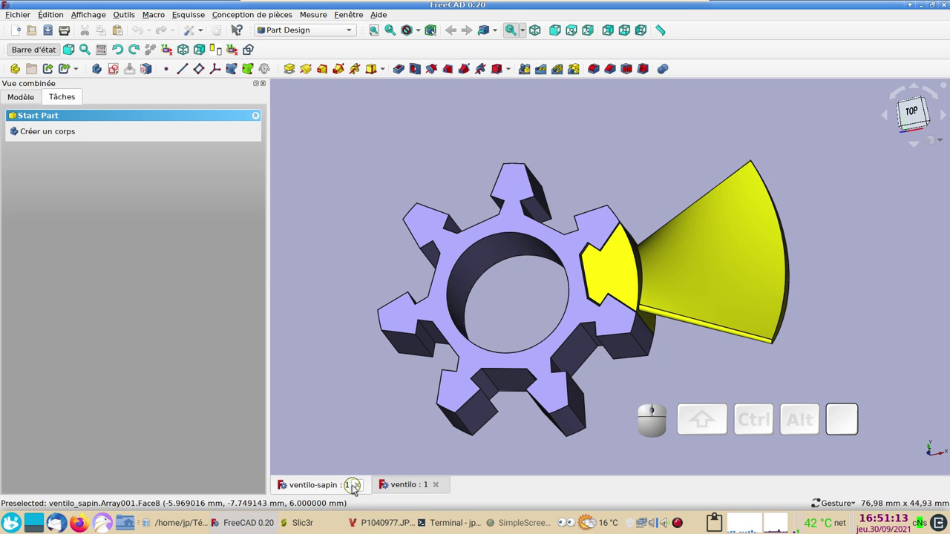
# Close ventilo-sapin, save the fan as ventilo-sapin_02 and show its model tree
pyautogui.click(357, 485)
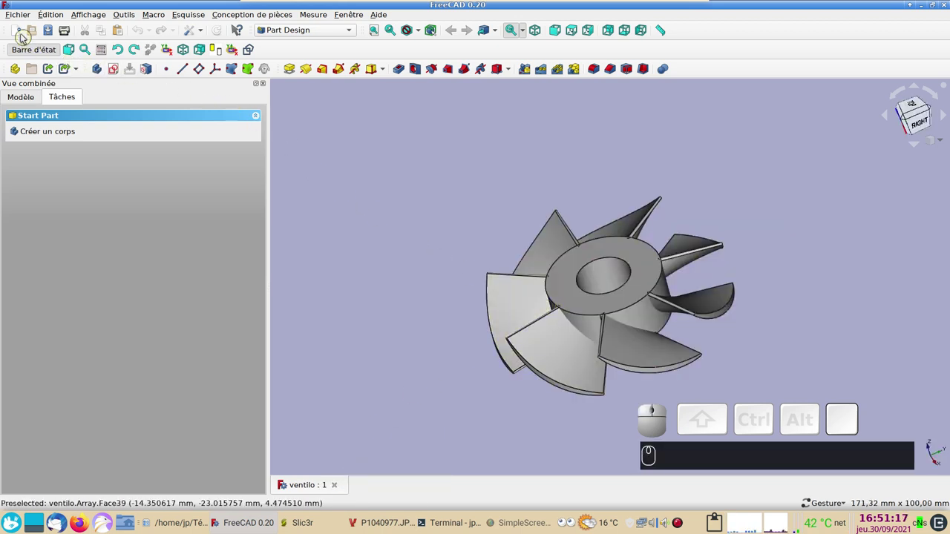
pyautogui.click(24, 15)
pyautogui.click(70, 95)
pyautogui.click(414, 169)
pyautogui.click(552, 246)
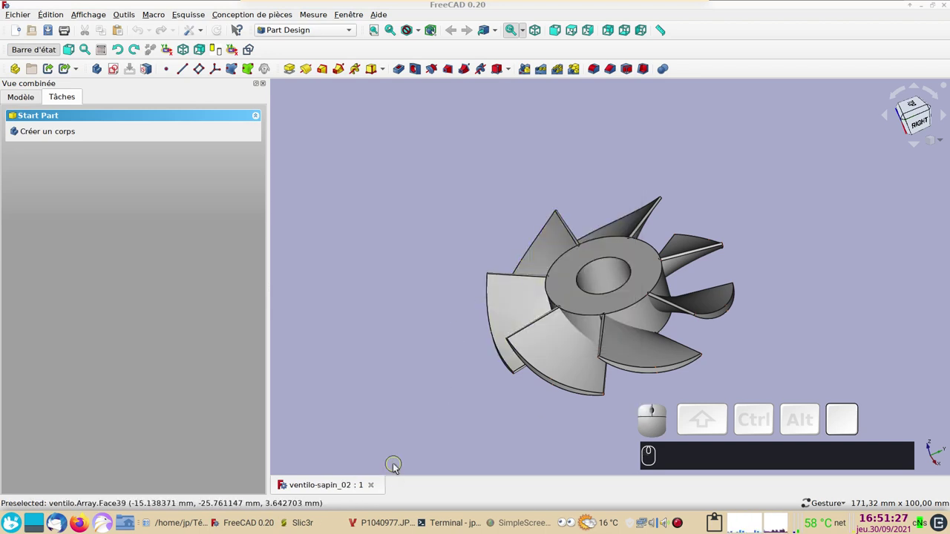
pyautogui.click(16, 102)
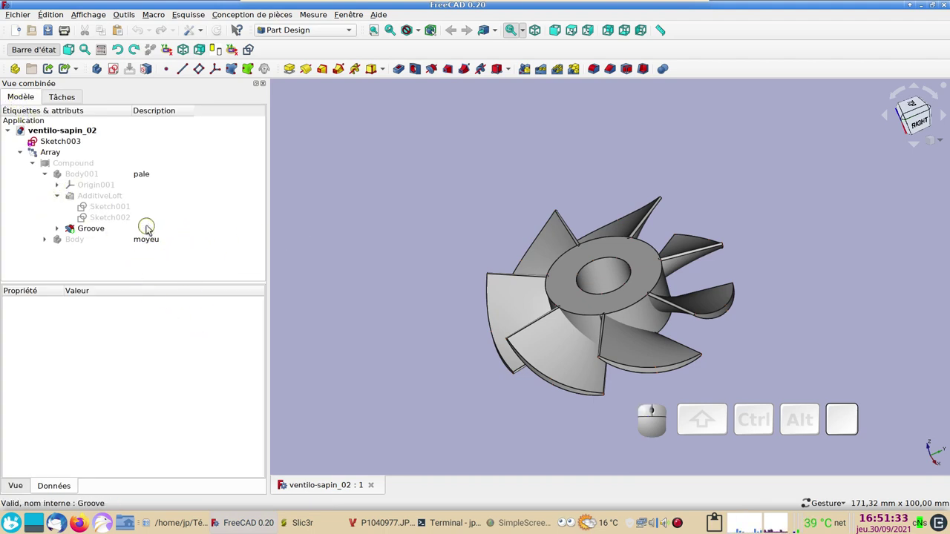
# Open and close Sketch003, then delete it from the document
pyautogui.click(76, 143)
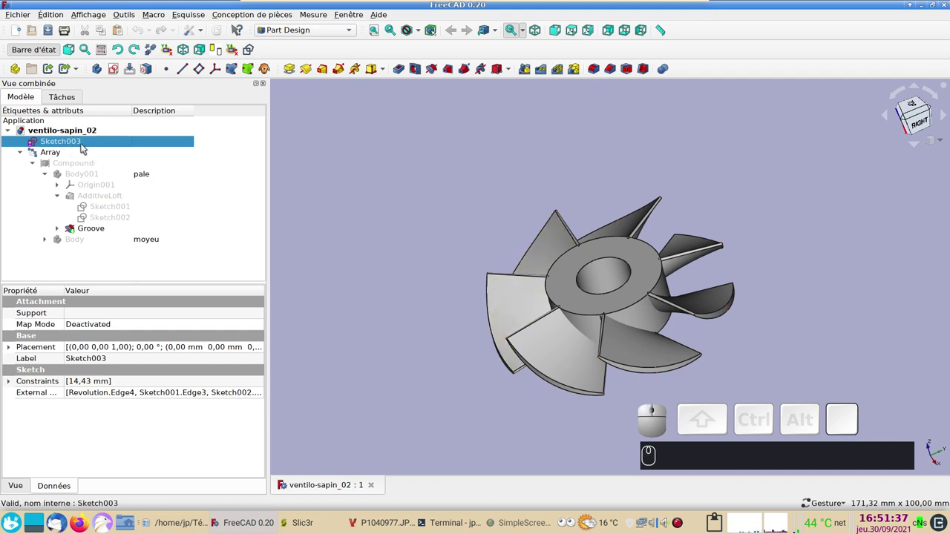
pyautogui.click(88, 142)
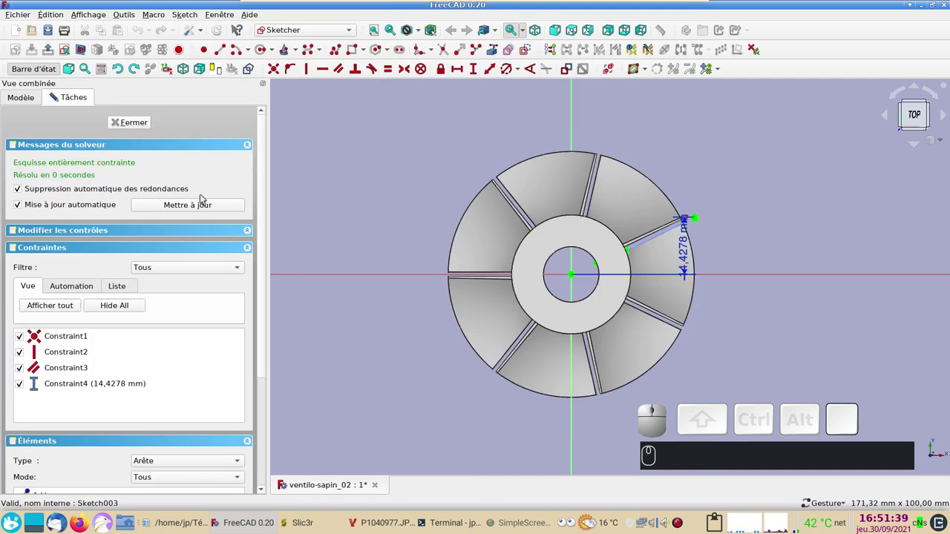
pyautogui.write('2')
pyautogui.write('2')
pyautogui.click(138, 124)
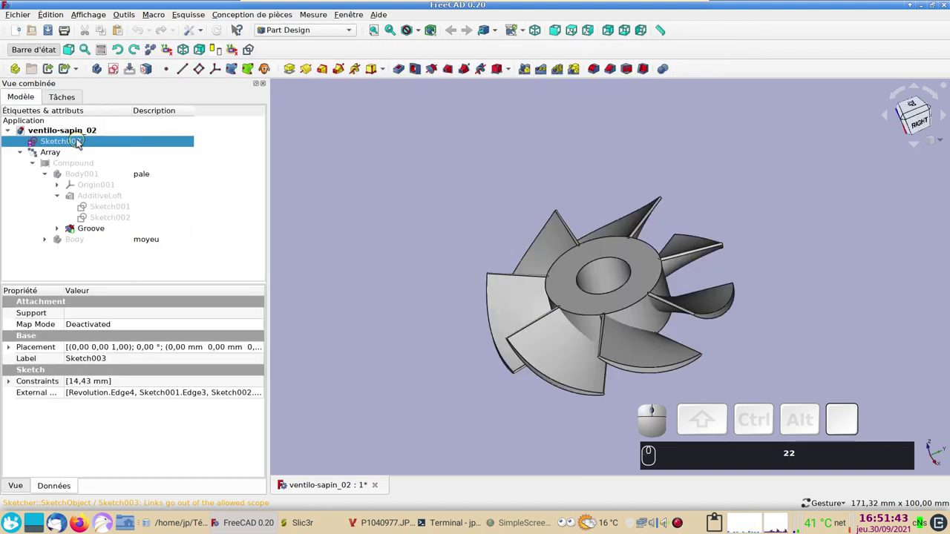
pyautogui.press('Delete')
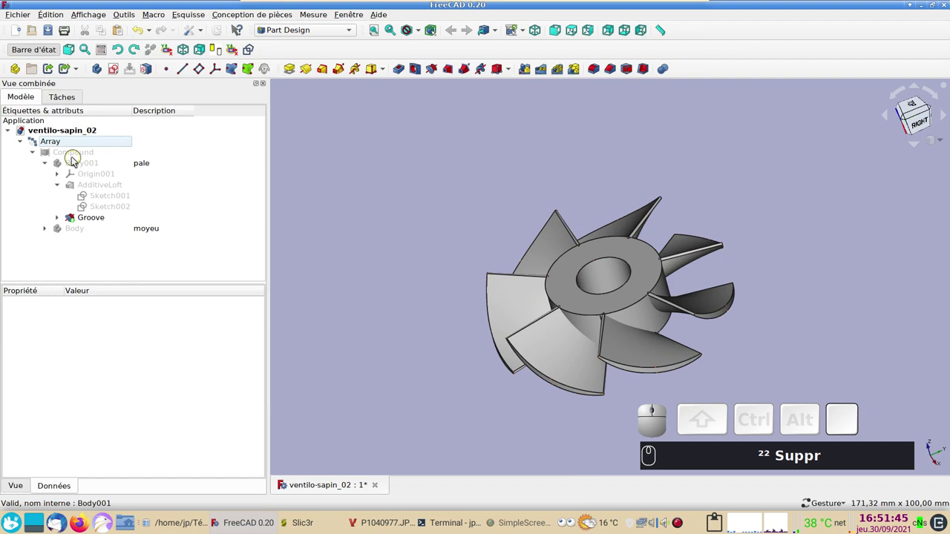
# Delete the polar Array and the Compound, leaving only the moyeu and pale bodies
pyautogui.click(72, 141)
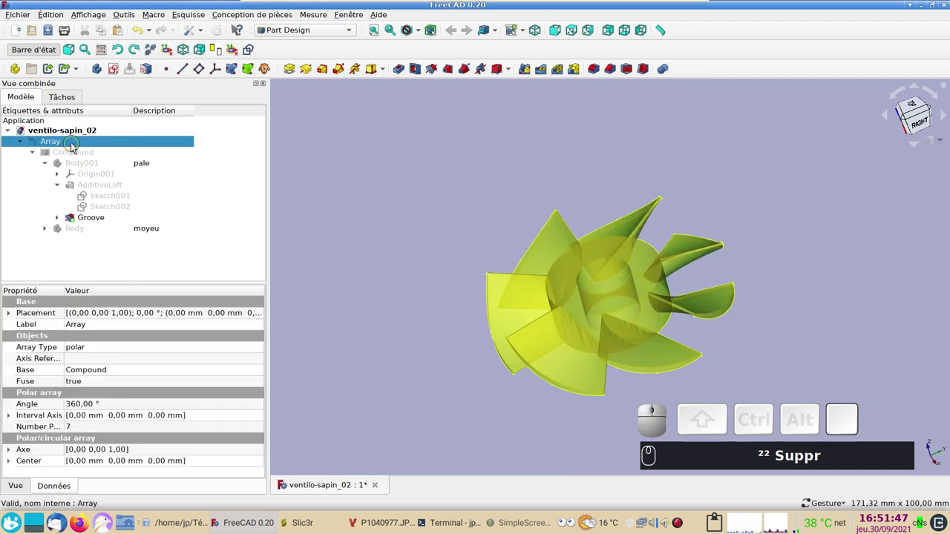
pyautogui.press('Delete')
pyautogui.click(26, 143)
pyautogui.click(41, 144)
pyautogui.press('space')
pyautogui.write('²² Suppr Suppr ␣')
pyautogui.click(340, 340)
pyautogui.click(71, 146)
pyautogui.write('Suppr')
pyautogui.press('Delete')
pyautogui.moveTo(380, 205); pyautogui.dragTo(471, 287)
pyautogui.moveTo(600, 332); pyautogui.dragTo(520, 347)
pyautogui.moveTo(520, 350); pyautogui.dragTo(501, 337)
pyautogui.moveTo(426, 297); pyautogui.dragTo(315, 230)
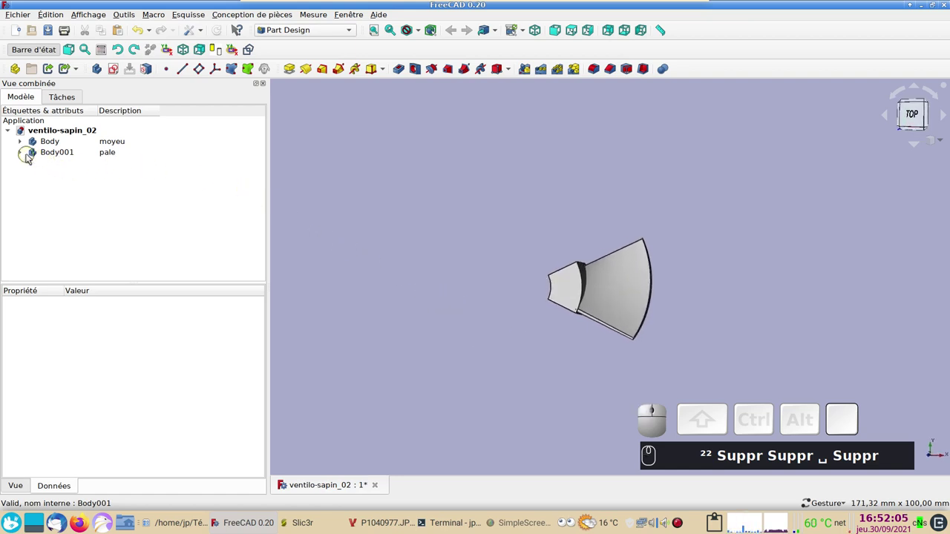
# Expand both bodies in the tree and hide the hub body moyeu
pyautogui.click(28, 152)
pyautogui.click(28, 142)
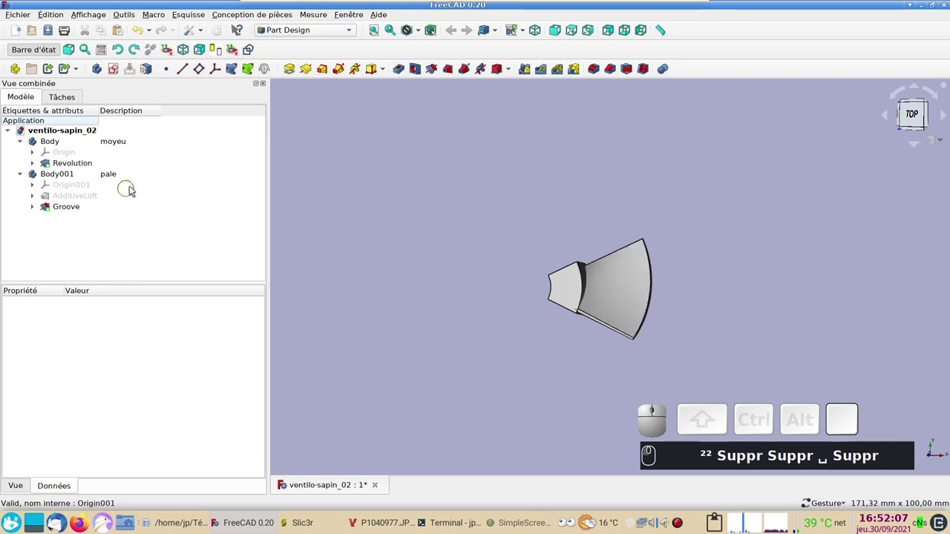
pyautogui.click(625, 208)
pyautogui.write('²²')
pyautogui.click(101, 141)
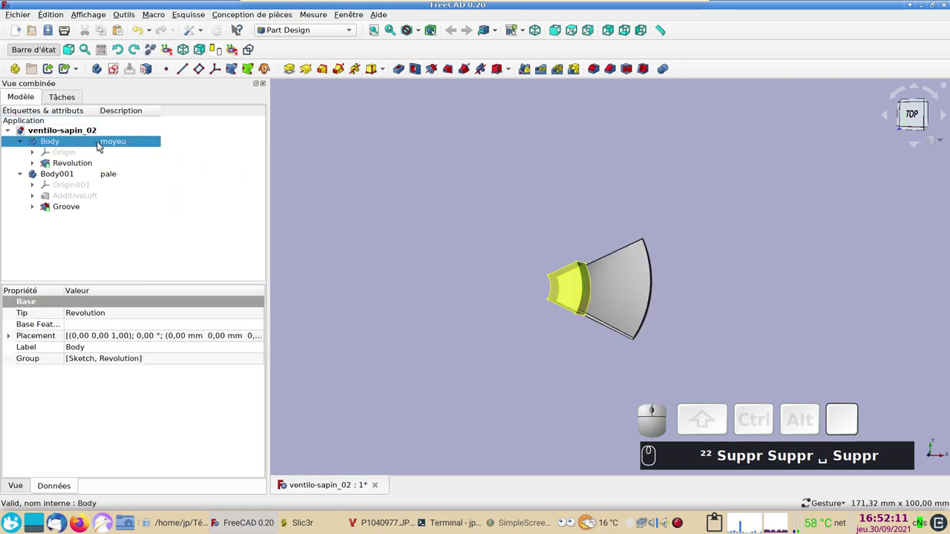
pyautogui.press('space')
pyautogui.write('²²')
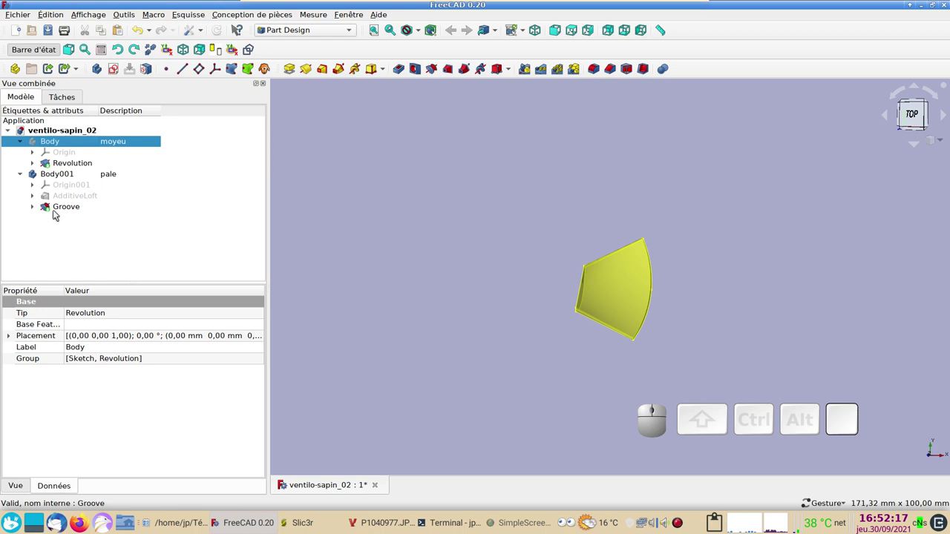
# Inspect the blade body pale and its Groove feature from several angles
pyautogui.click(43, 172)
pyautogui.moveTo(412, 248); pyautogui.dragTo(165, 218)
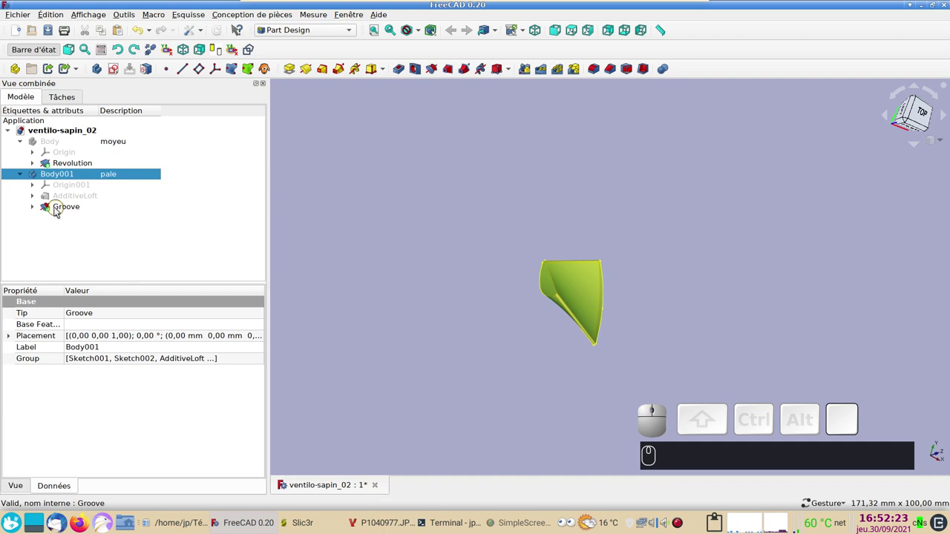
pyautogui.click(46, 204)
pyautogui.press('space')
pyautogui.click(51, 199)
pyautogui.press('space')
pyautogui.moveTo(511, 229); pyautogui.dragTo(128, 222)
pyautogui.click(77, 207)
pyautogui.moveTo(458, 293); pyautogui.dragTo(305, 304)
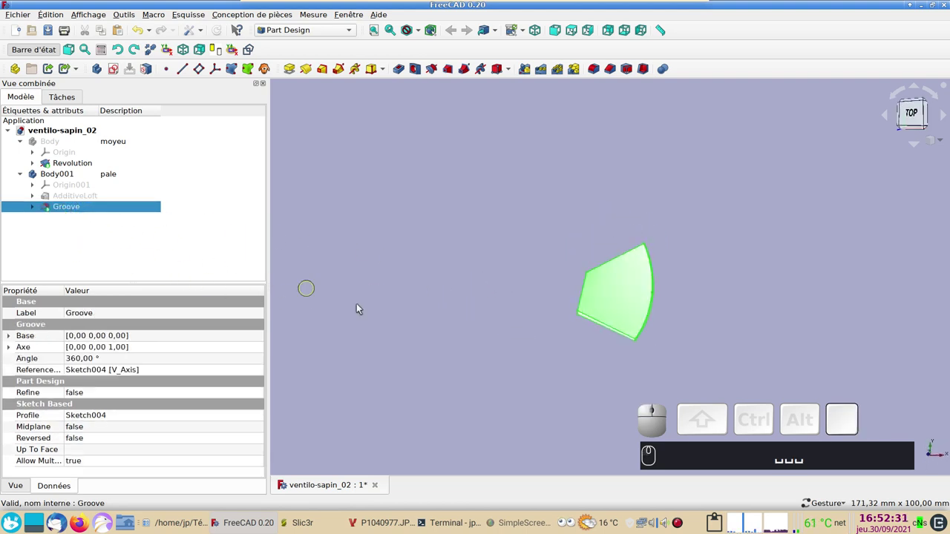
pyautogui.moveTo(545, 362); pyautogui.dragTo(99, 202)
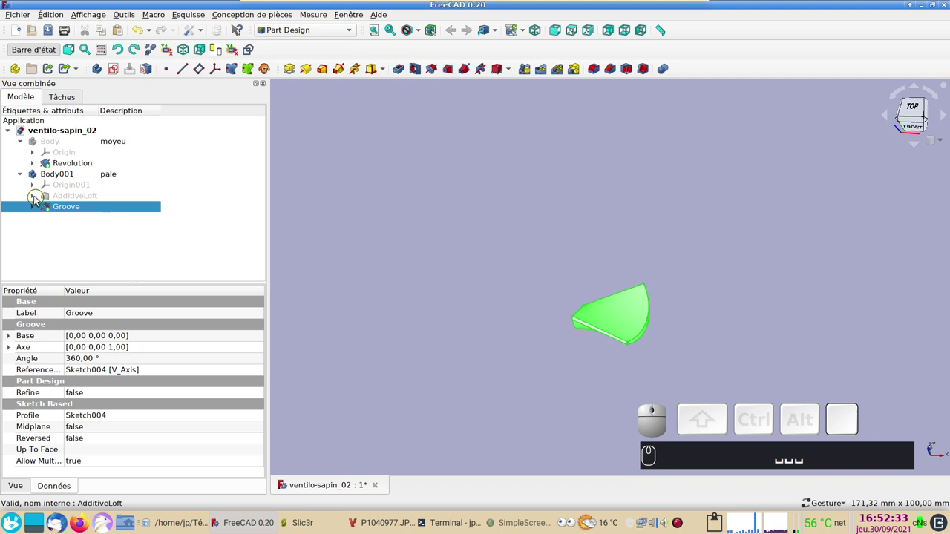
# Expand AdditiveLoft, show its first profile Sketch001 and open it for editing
pyautogui.click(40, 194)
pyautogui.click(71, 208)
pyautogui.press('space')
pyautogui.moveTo(391, 331); pyautogui.dragTo(617, 345)
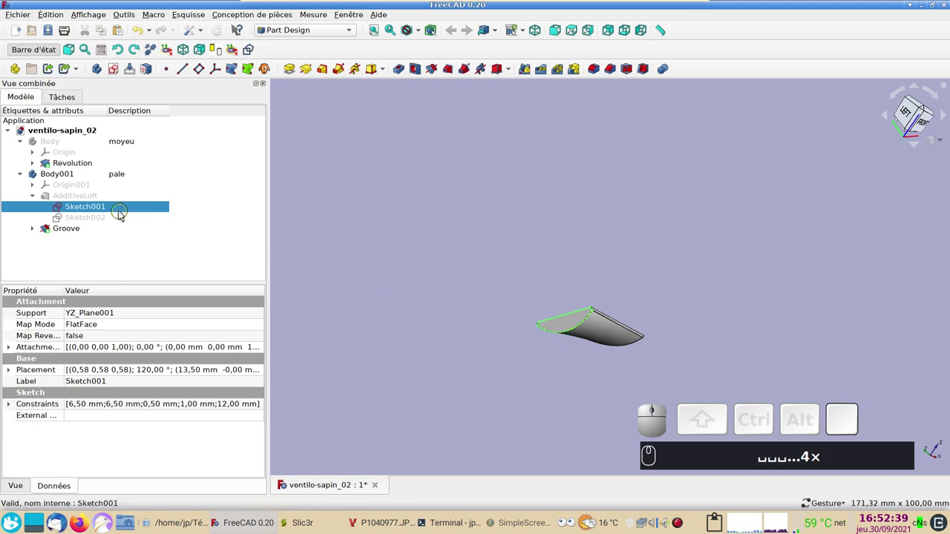
pyautogui.click(120, 206)
pyautogui.scroll(3)
# Change the profile's 6.5 mm height dimension to 5 mm
pyautogui.moveTo(400, 271); pyautogui.dragTo(364, 195)
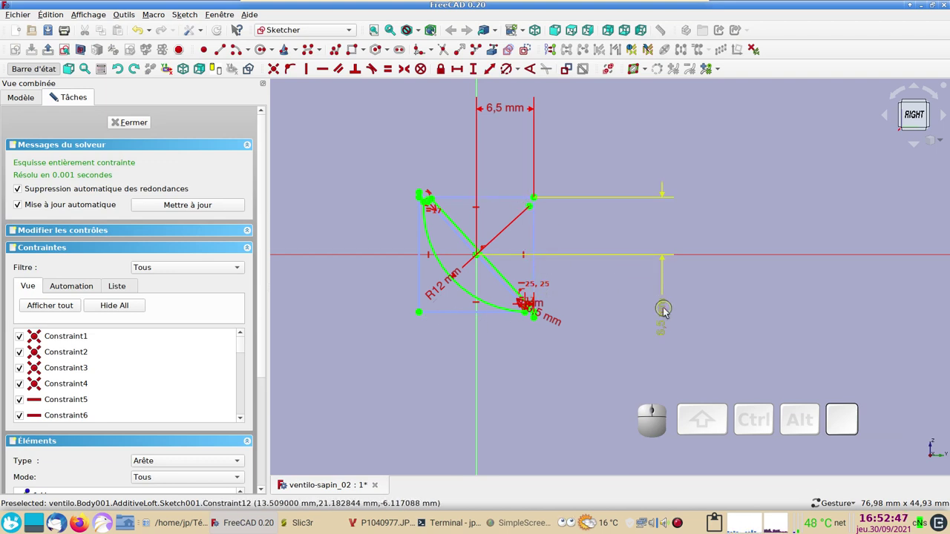
pyautogui.click(664, 314)
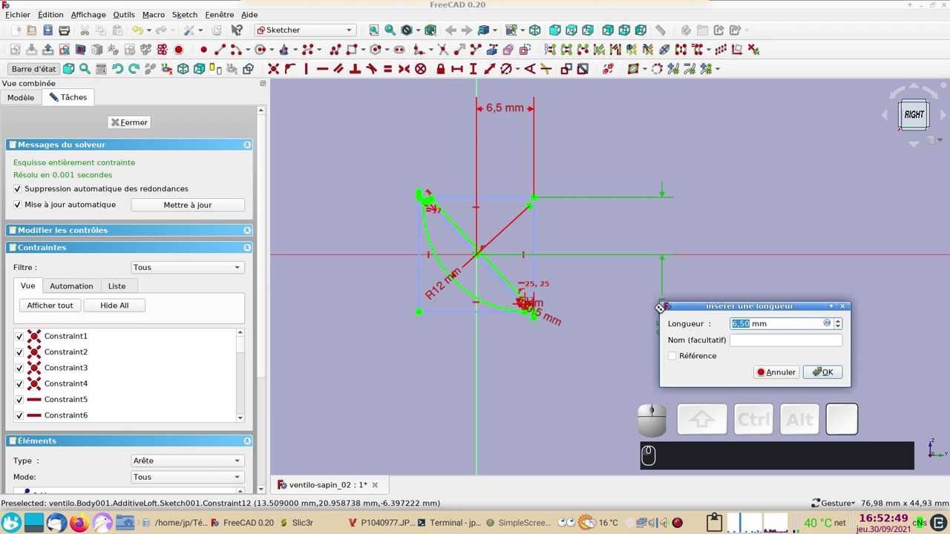
pyautogui.press('KP_5')
pyautogui.write('(5)')
pyautogui.press('Return')
# Widen the tip offset from 1 mm to 2.5 mm and delete the profile's straight chord edge
pyautogui.scroll(3)
pyautogui.moveTo(572, 346); pyautogui.dragTo(624, 376)
pyautogui.scroll(3)
pyautogui.rightClick(610, 351)
pyautogui.scroll(3)
pyautogui.moveTo(594, 318); pyautogui.dragTo(673, 316)
pyautogui.moveTo(593, 324); pyautogui.dragTo(651, 278)
pyautogui.click(622, 274)
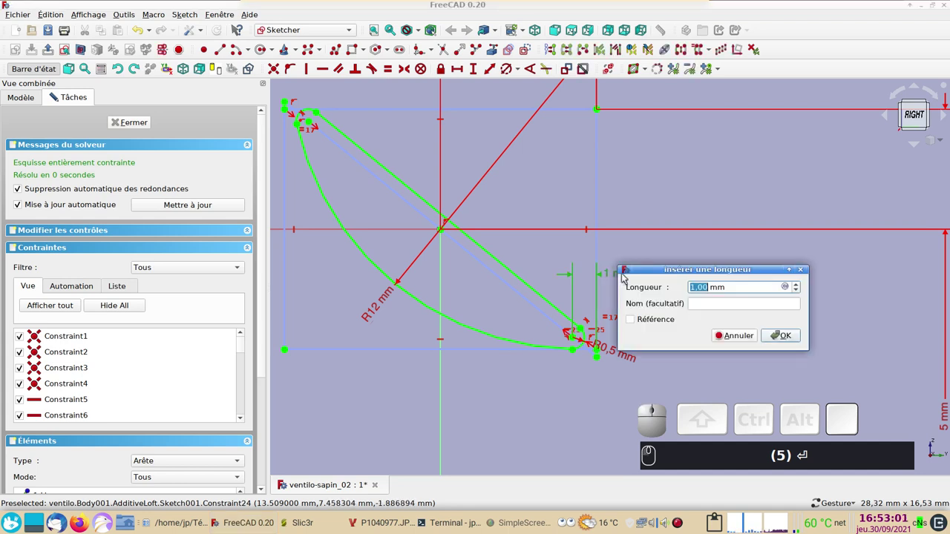
pyautogui.press('KP_2')
pyautogui.press('KP_Decimal')
pyautogui.press('KP_5')
pyautogui.press('Return')
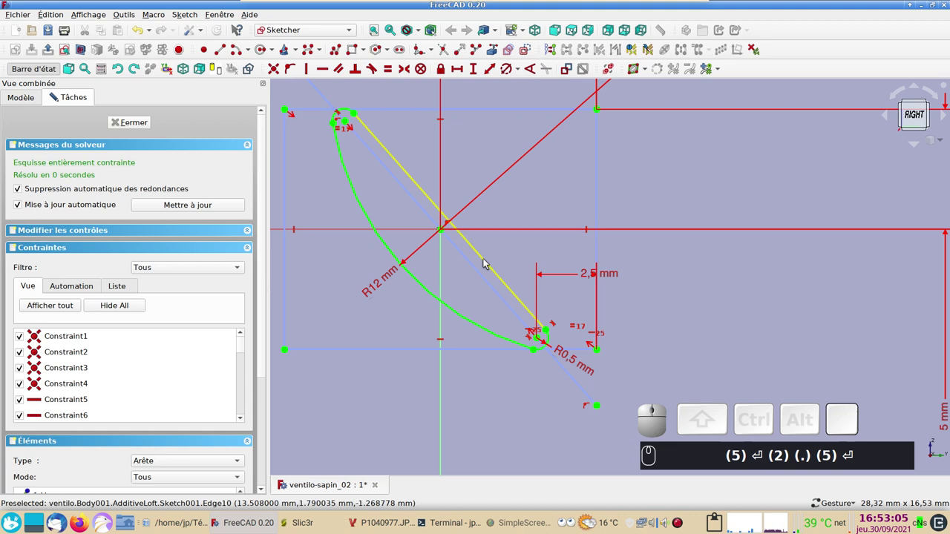
pyautogui.click(485, 259)
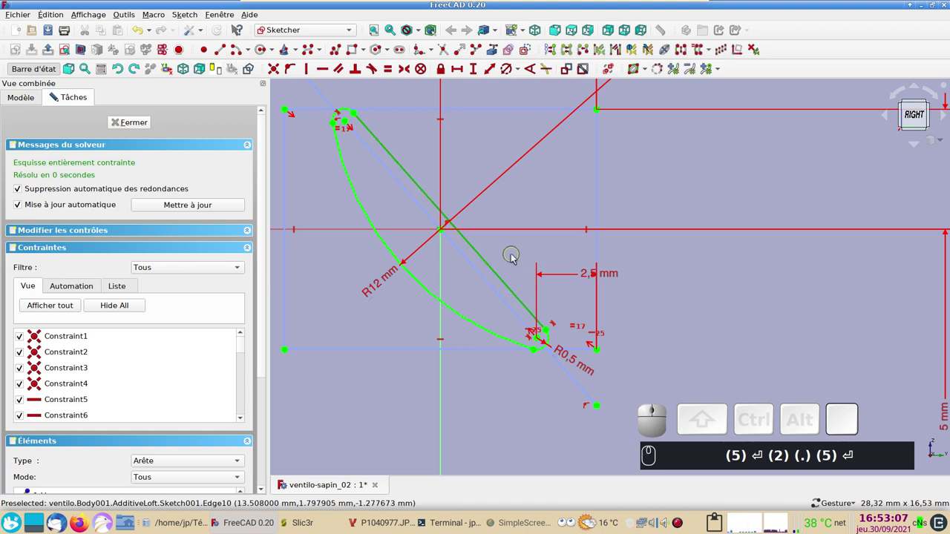
pyautogui.press('Delete')
# Draw a 3-point arc from the profile's upper tip in place of the deleted chord
pyautogui.write('(5) ⏎ (2) (.) (5) ⏎ Suppr')
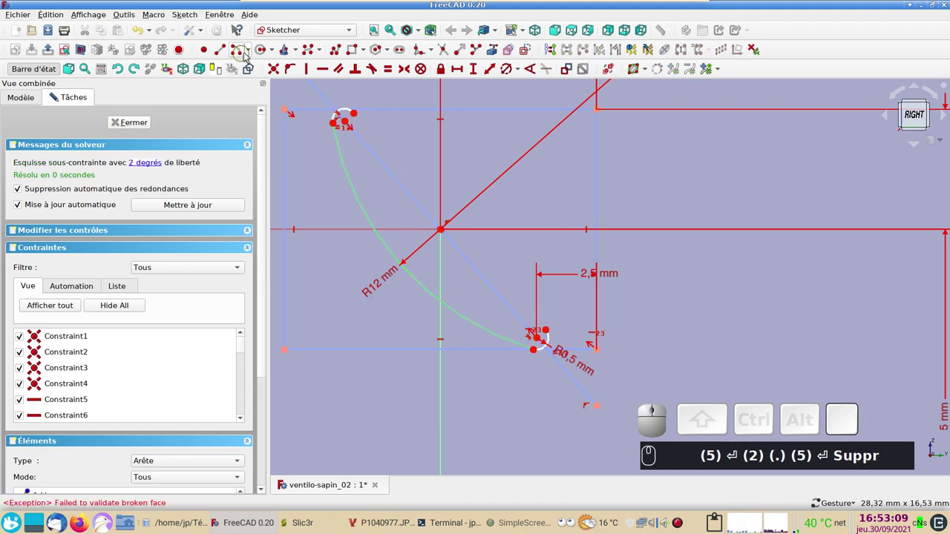
pyautogui.click(249, 52)
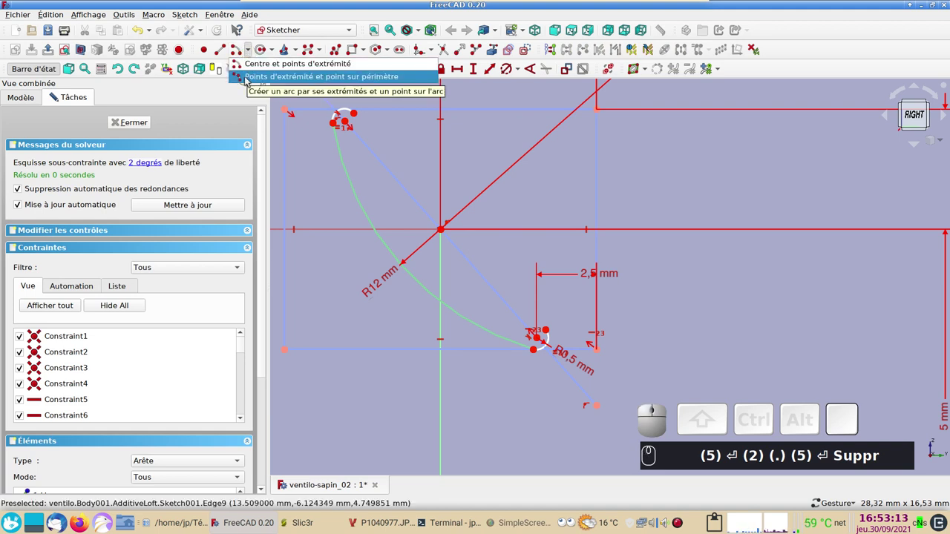
pyautogui.click(247, 77)
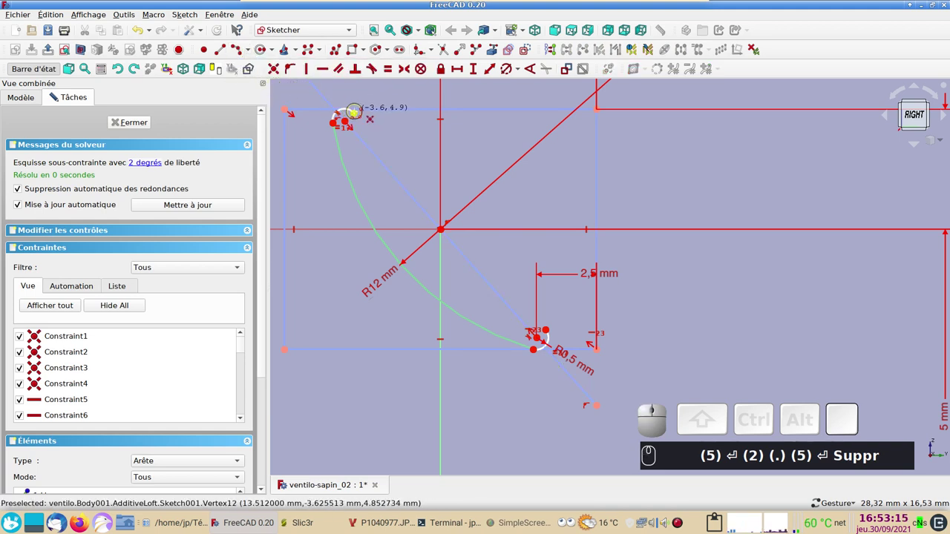
pyautogui.click(55, 95)
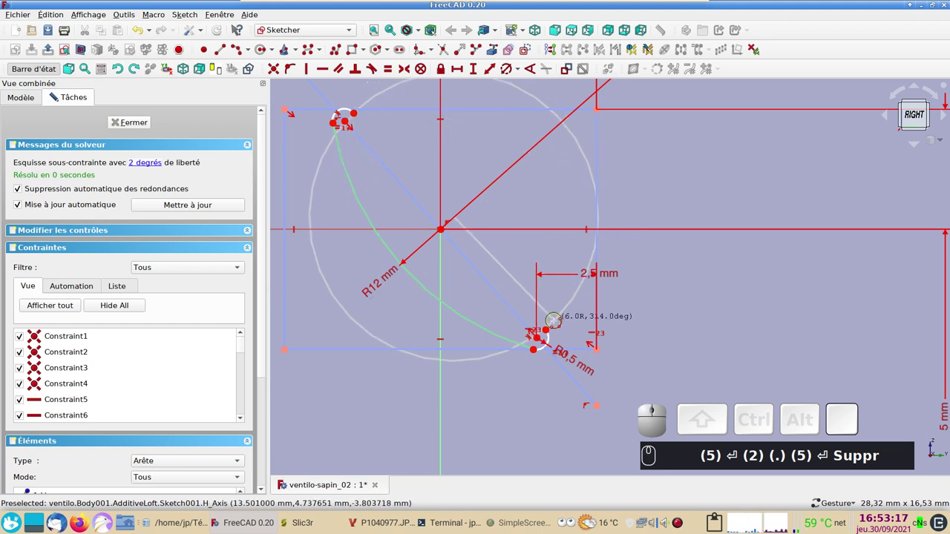
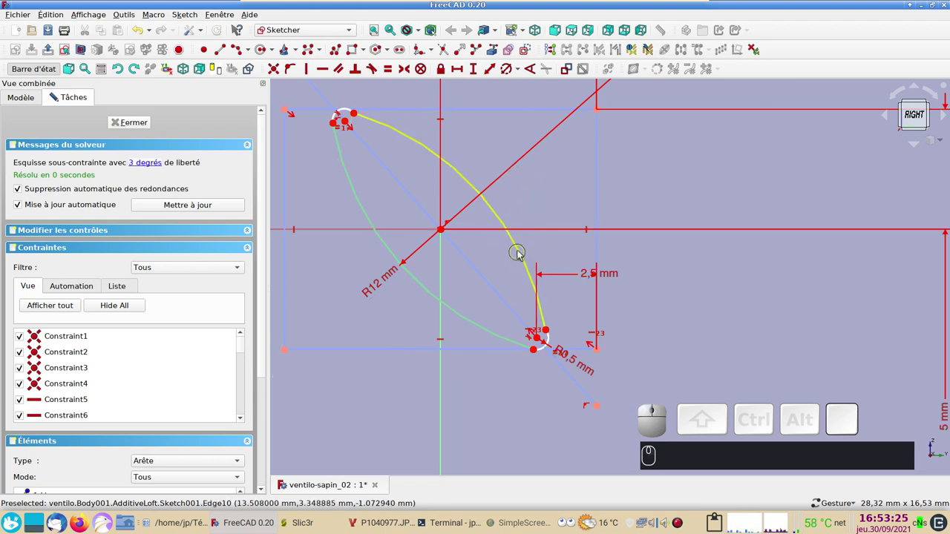
# Select both curved edges and constrain them together (E), forming a lens-shaped profile
pyautogui.click(520, 251)
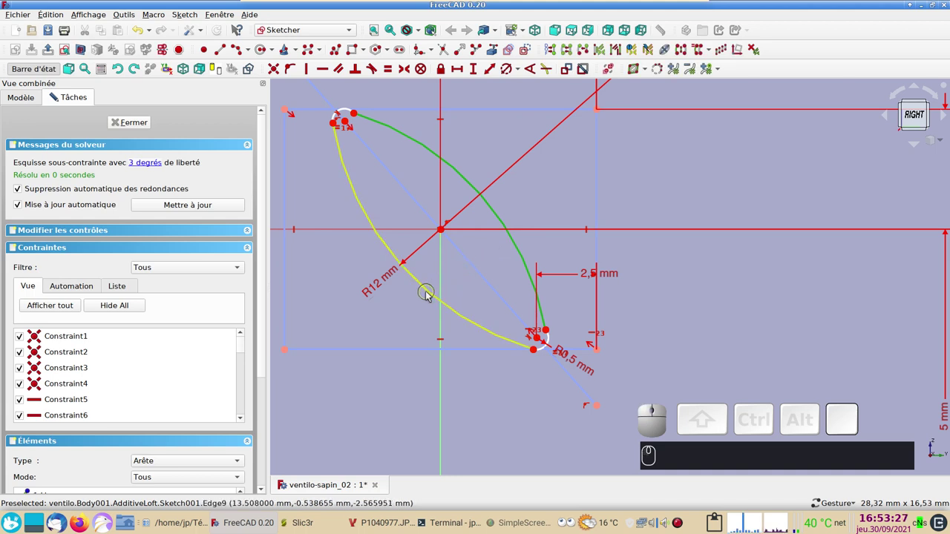
pyautogui.click(429, 291)
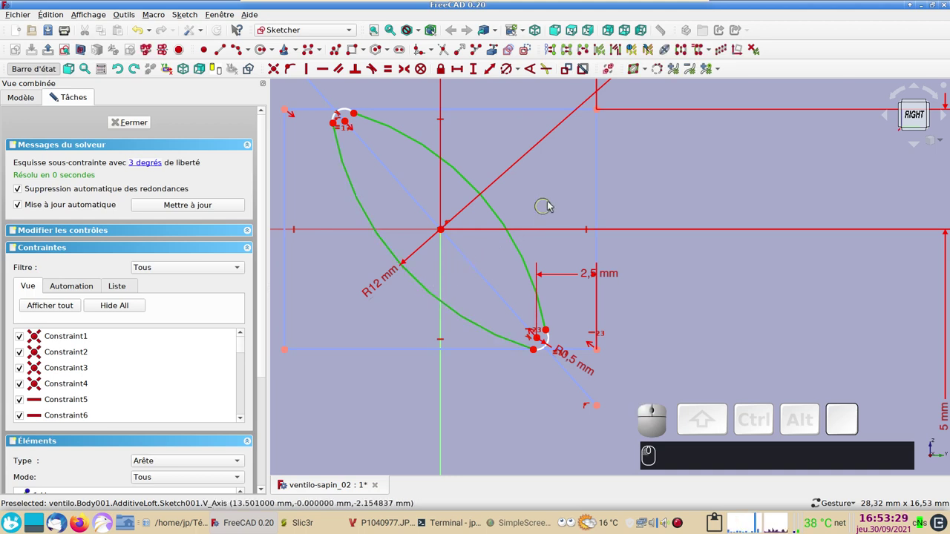
pyautogui.press('e')
pyautogui.scroll(3)
pyautogui.write('et')
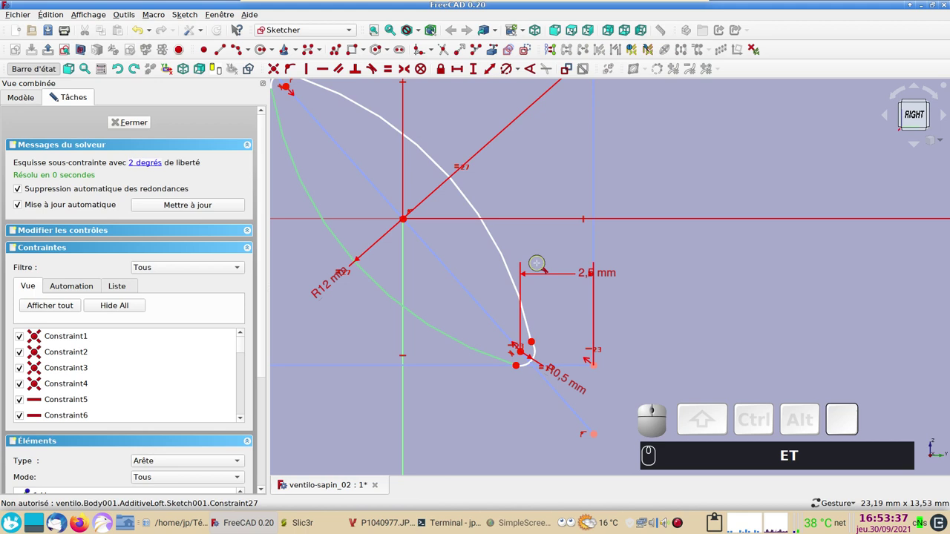
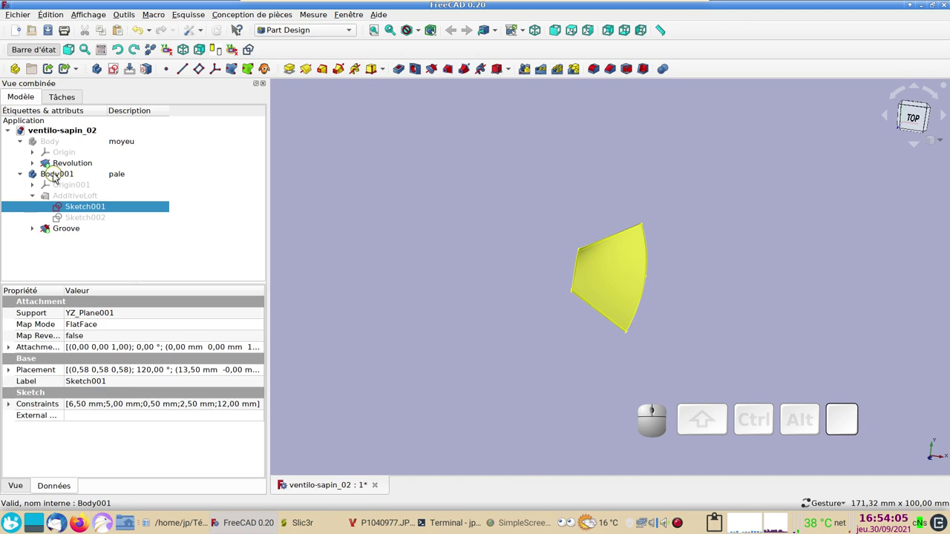
# Activate the blade body and start a new sketch on its XY plane, viewing the blade root
pyautogui.rightClick(56, 174)
pyautogui.click(77, 176)
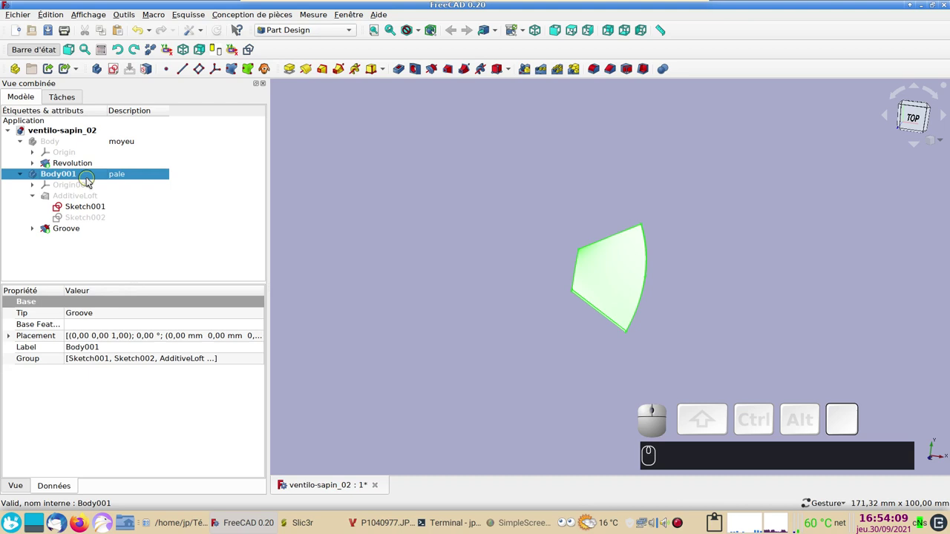
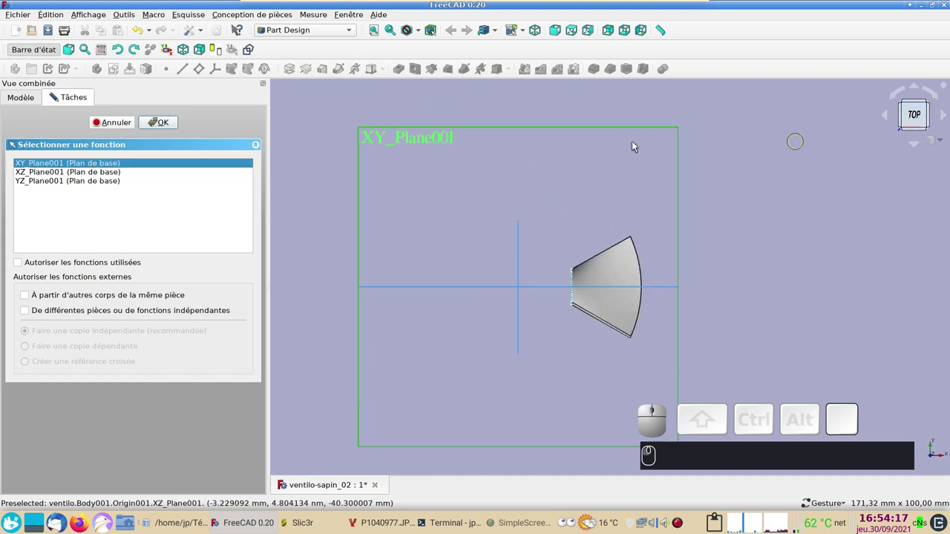
pyautogui.click(163, 128)
pyautogui.scroll(3)
pyautogui.moveTo(434, 230); pyautogui.dragTo(394, 181)
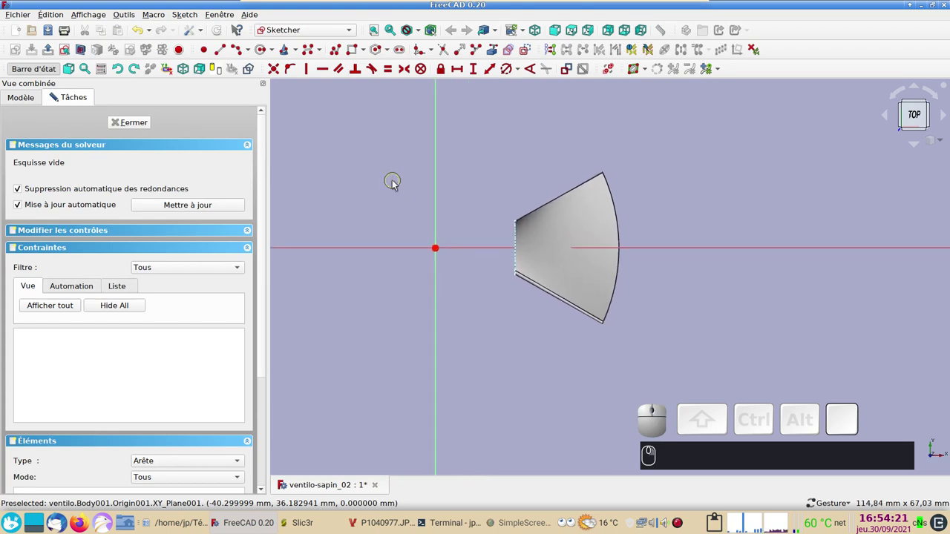
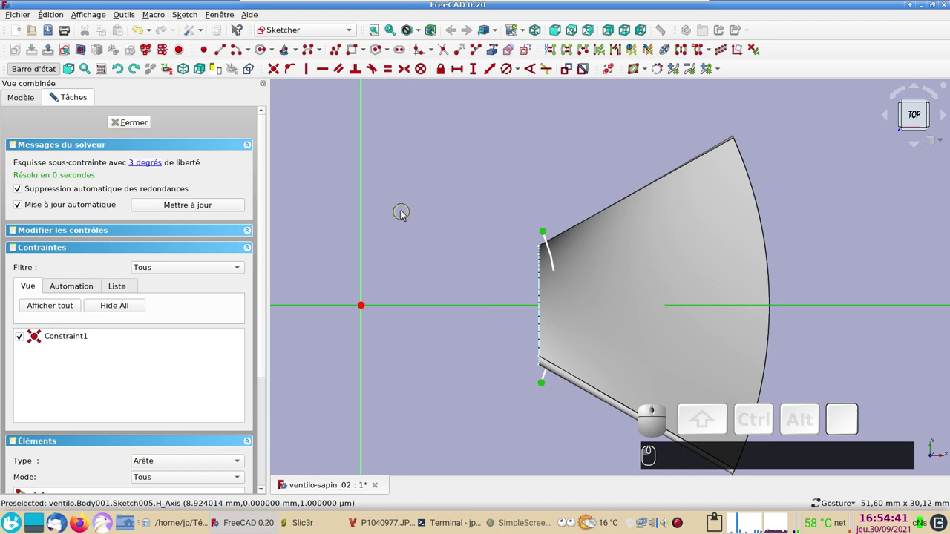
# Make the root arc symmetric about the horizontal axis and select its two endpoints
pyautogui.press('s')
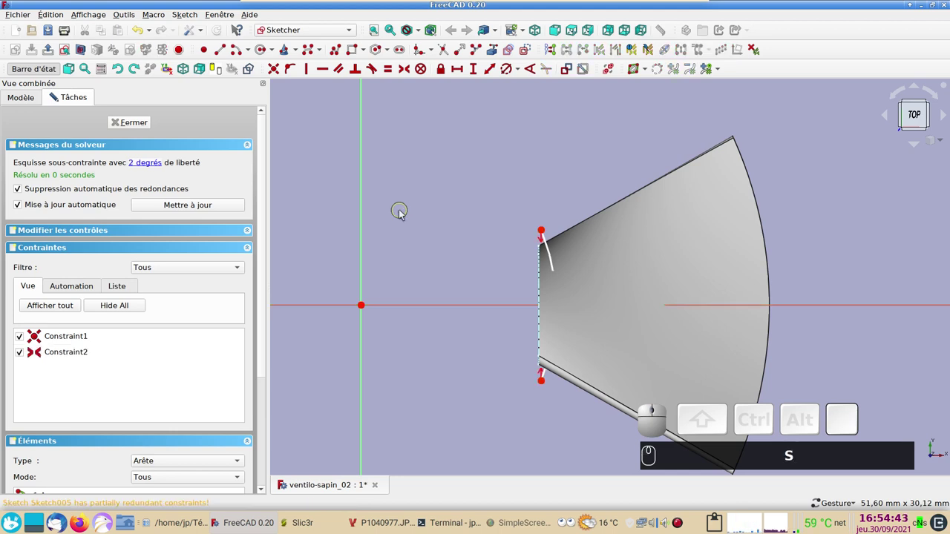
pyautogui.click(545, 232)
pyautogui.moveTo(547, 383); pyautogui.dragTo(534, 390)
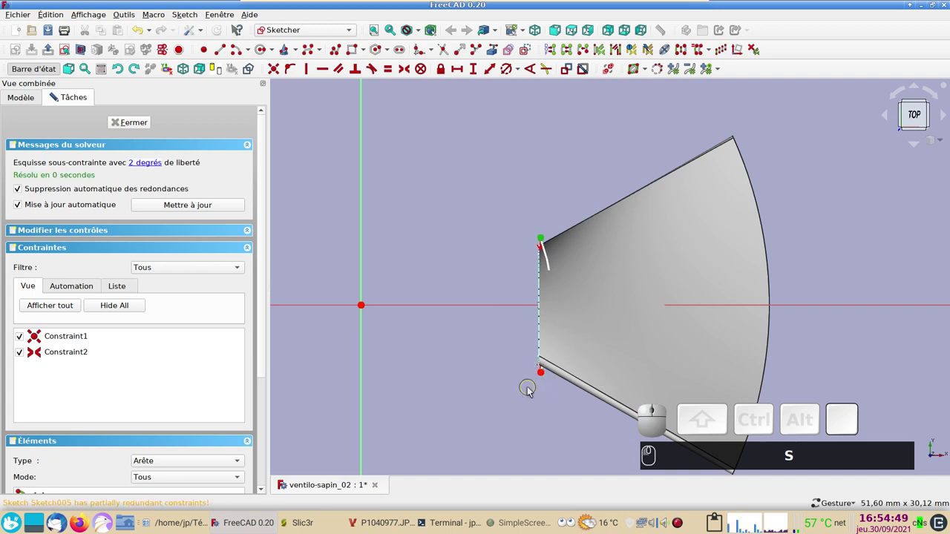
pyautogui.click(546, 374)
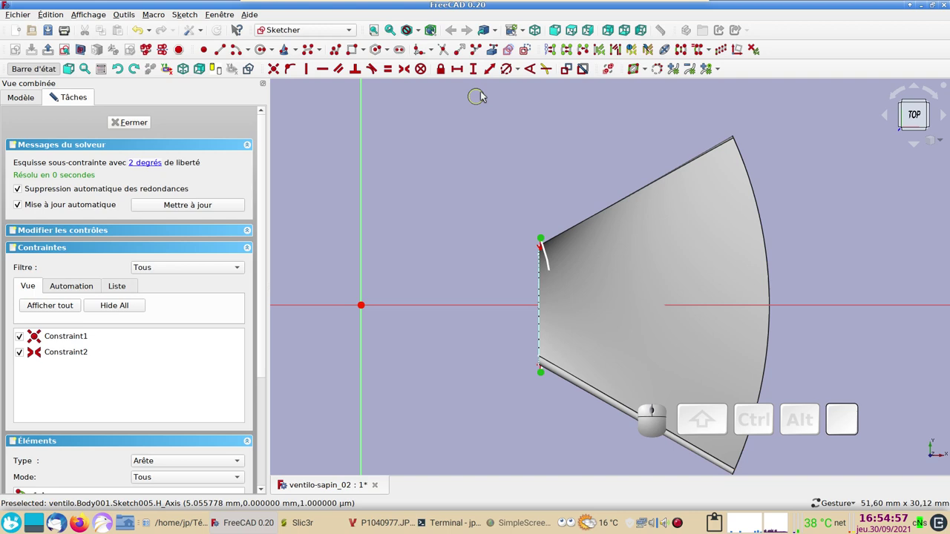
# Set a 10.6 mm vertical distance between the root arc's endpoints
pyautogui.click(479, 72)
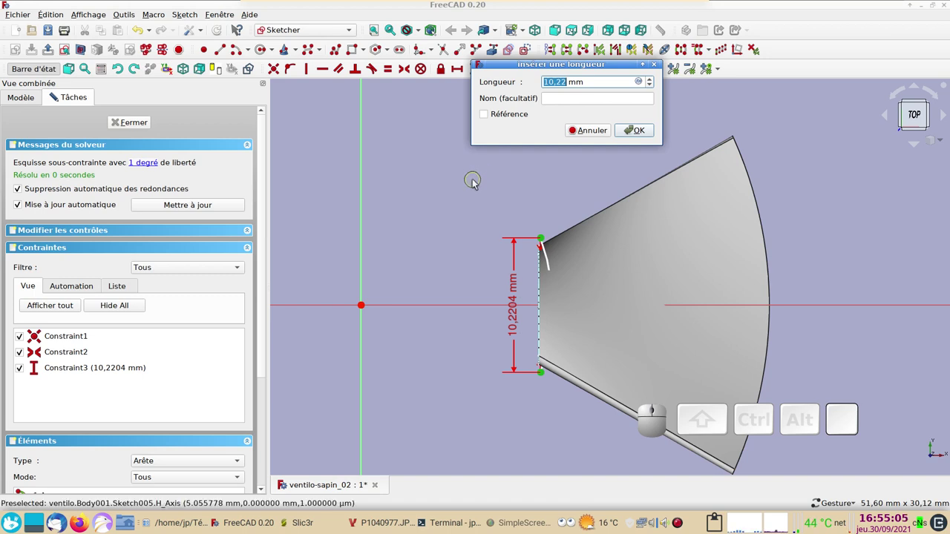
pyautogui.write('(1)')
pyautogui.press('KP_1')
pyautogui.write('(0)')
pyautogui.press('KP_0')
pyautogui.write('(.)')
pyautogui.press('KP_Decimal')
pyautogui.write('(6)')
pyautogui.press('KP_6')
pyautogui.press('Return')
pyautogui.press('KP_Enter')
# Give the root arc a 15 mm radius, fully constraining the sketch
pyautogui.click(551, 259)
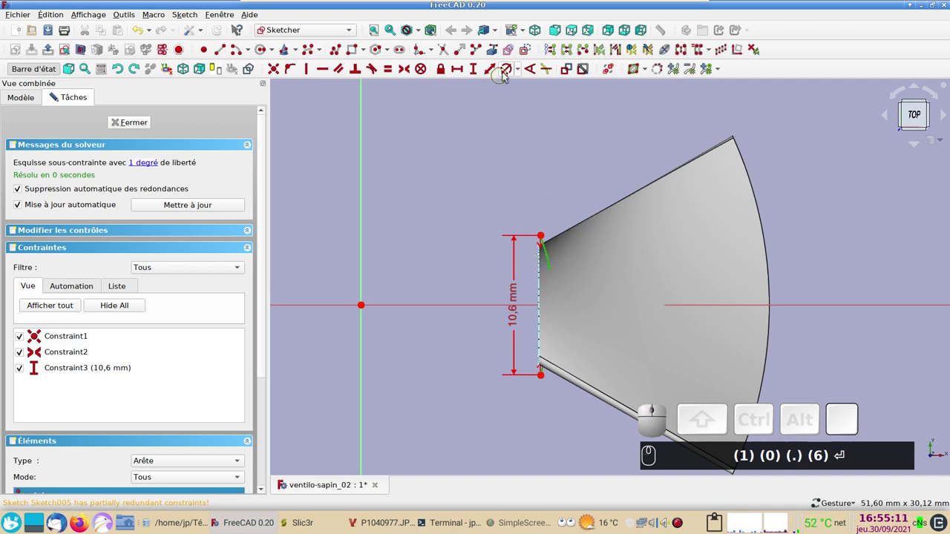
pyautogui.click(508, 66)
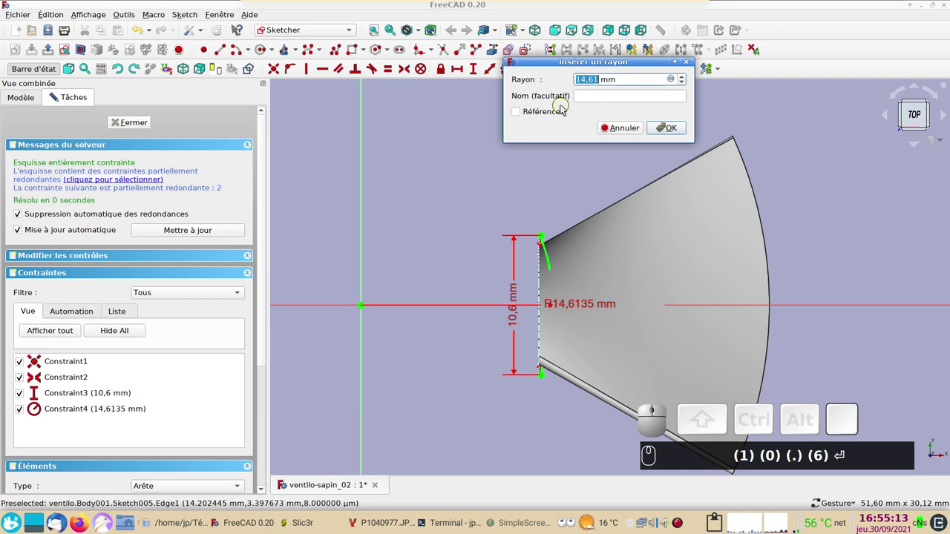
pyautogui.press('KP_1')
pyautogui.press('KP_5')
pyautogui.press('KP_Enter')
pyautogui.write('(1) (0) (.) (6) ⏎ (1) (5) ⏎')
pyautogui.scroll(3)
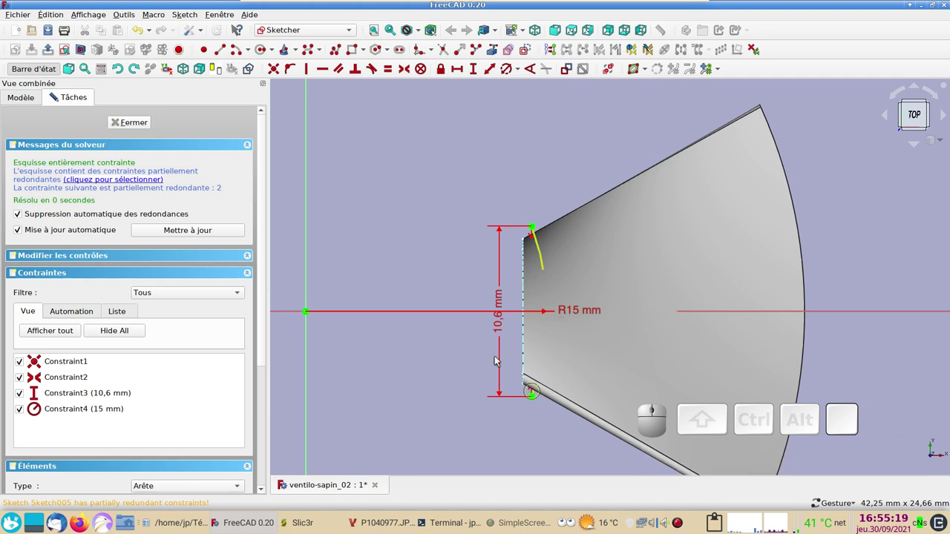
pyautogui.scroll(-3)
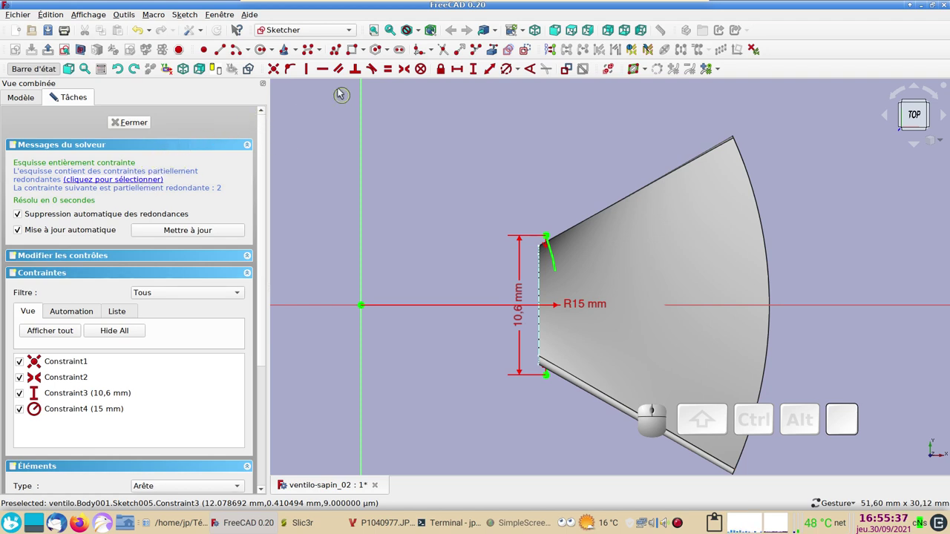
# Select the long outer zigzag stroke and the horizontal axis as angle references
pyautogui.click(337, 47)
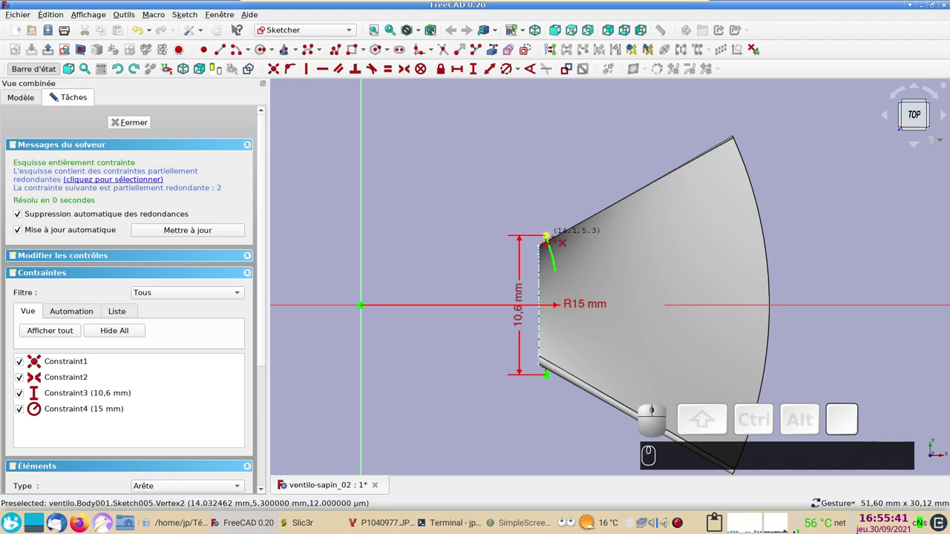
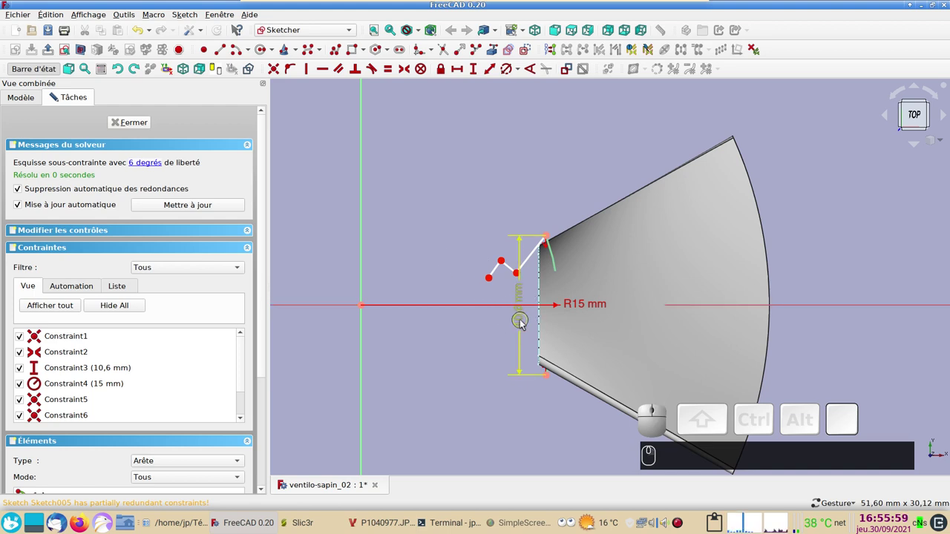
pyautogui.moveTo(522, 320); pyautogui.dragTo(520, 317)
pyautogui.scroll(3)
pyautogui.moveTo(484, 296); pyautogui.dragTo(527, 239)
pyautogui.scroll(-3)
pyautogui.click(549, 215)
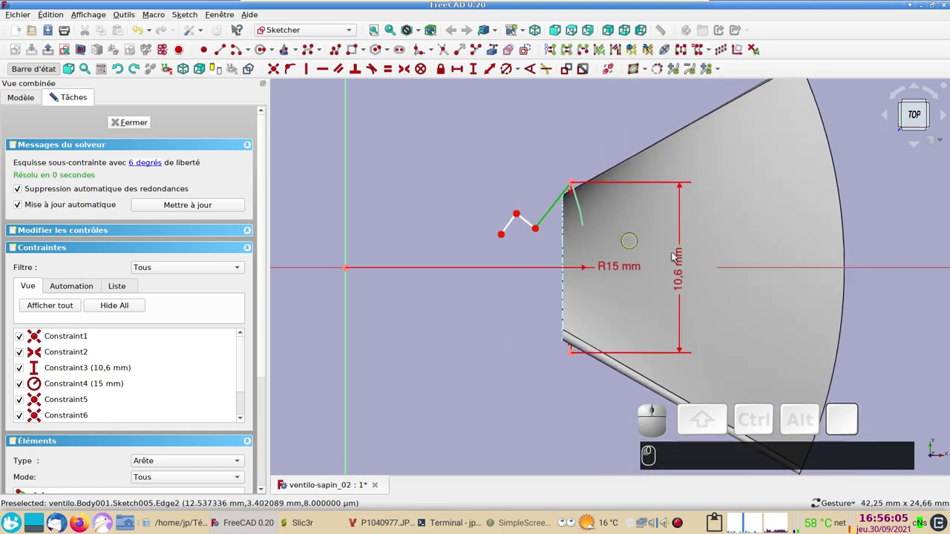
pyautogui.click(779, 265)
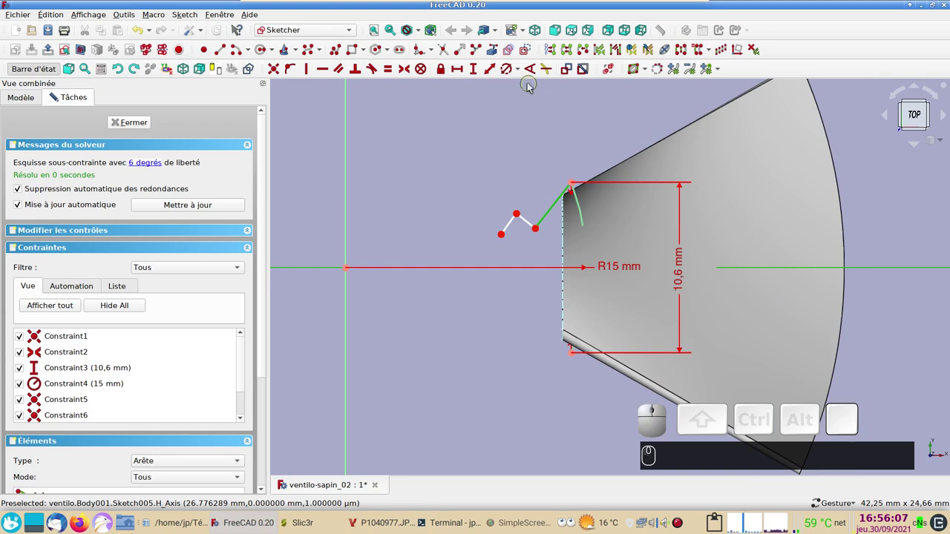
# Constrain the stroke at 135° to the horizontal axis and return to the fan sketch
pyautogui.click(532, 74)
pyautogui.press('KP_1')
pyautogui.write('(1)')
pyautogui.press('KP_5')
pyautogui.press('Return')
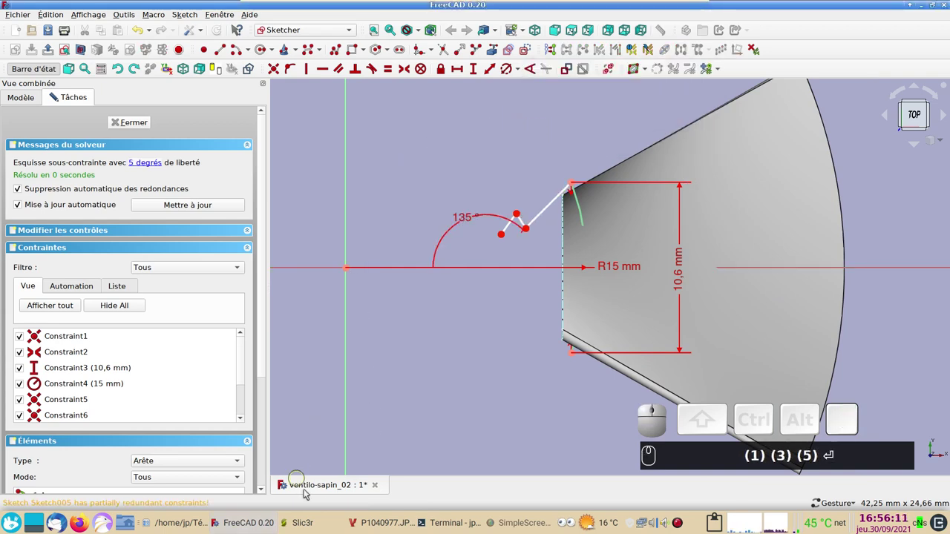
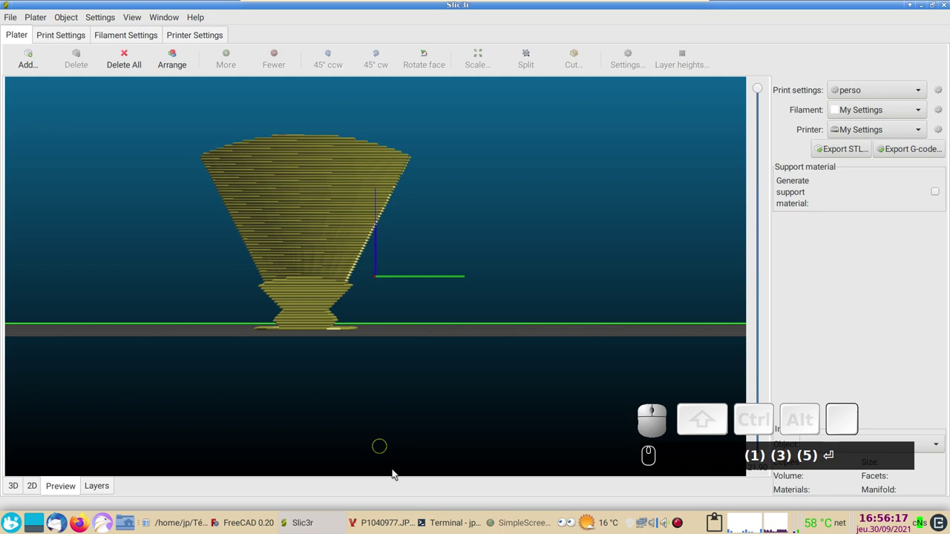
pyautogui.click(250, 523)
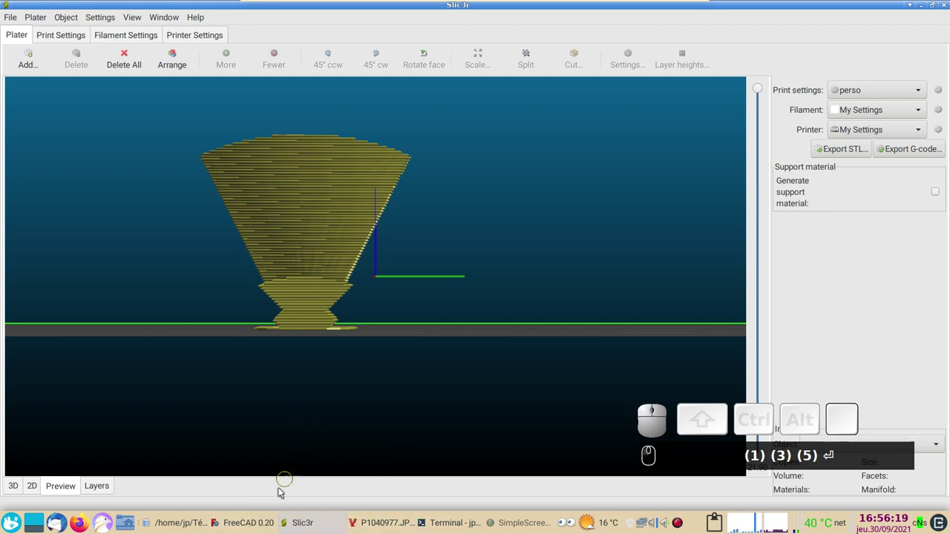
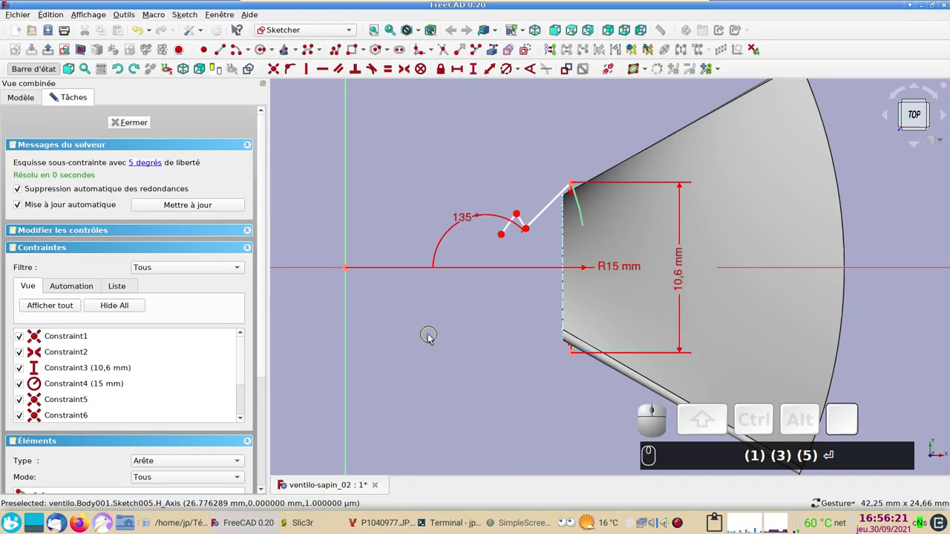
# Constrain the zigzag strokes perpendicular to one another, leaving 2 degrees of freedom
pyautogui.write('(1) (3) (5) ⏎')
pyautogui.scroll(3)
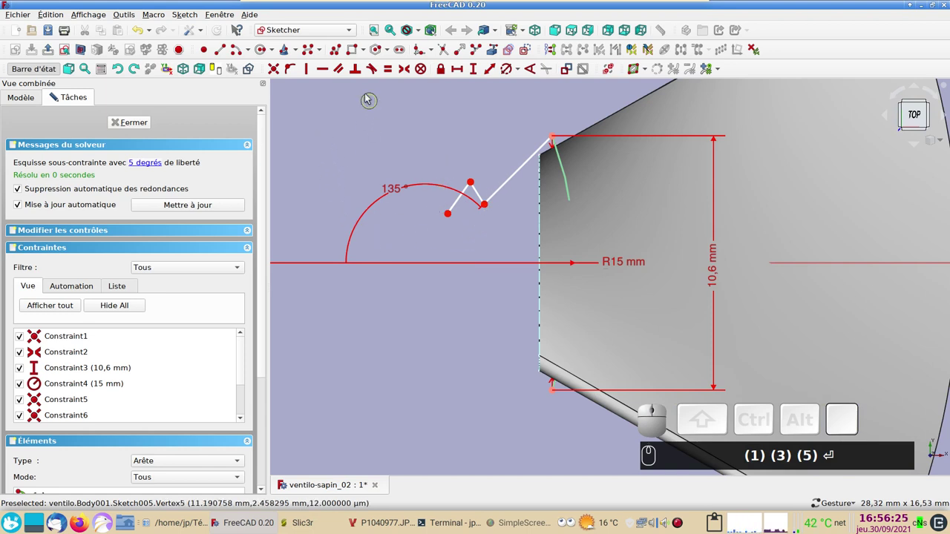
pyautogui.click(358, 73)
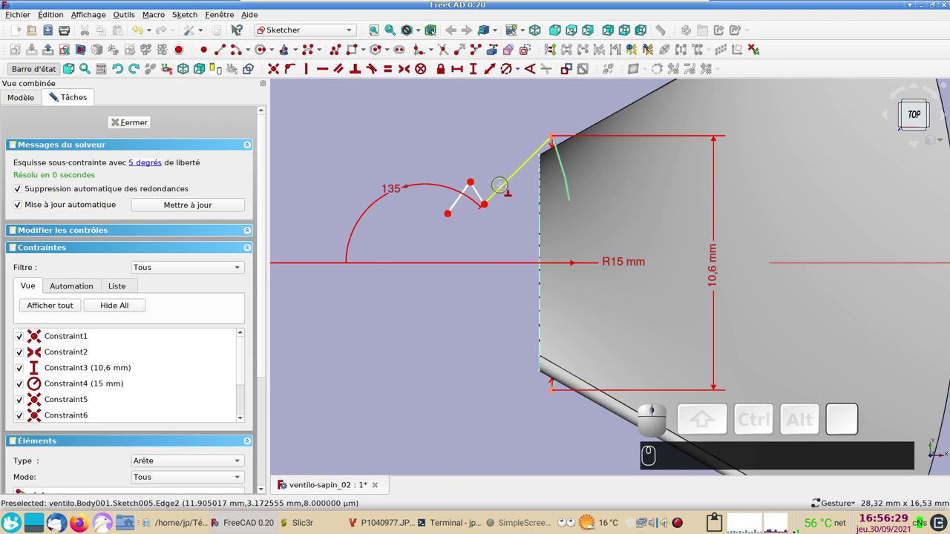
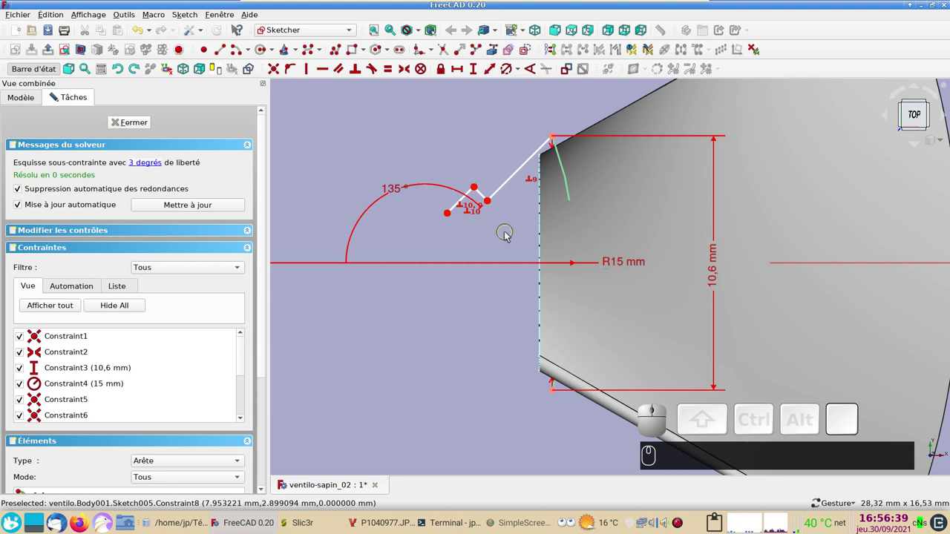
pyautogui.press('e')
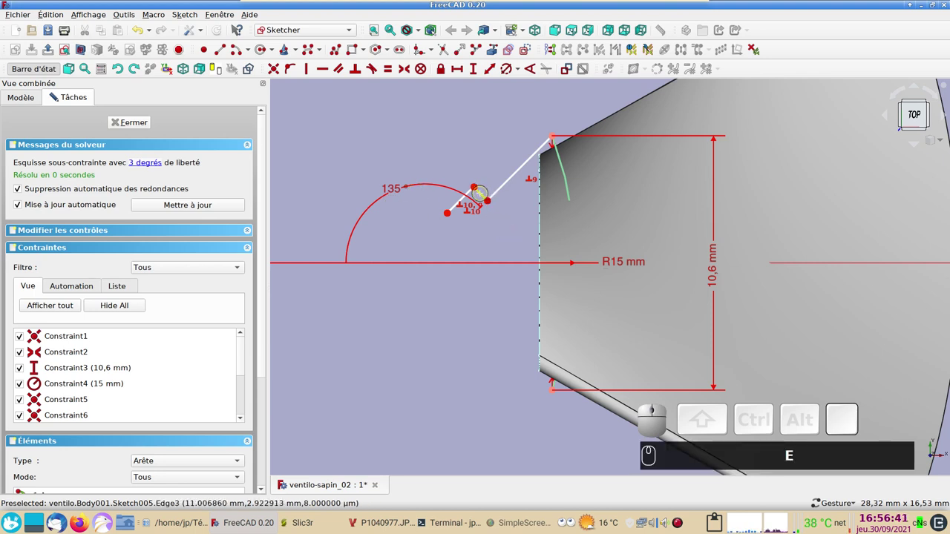
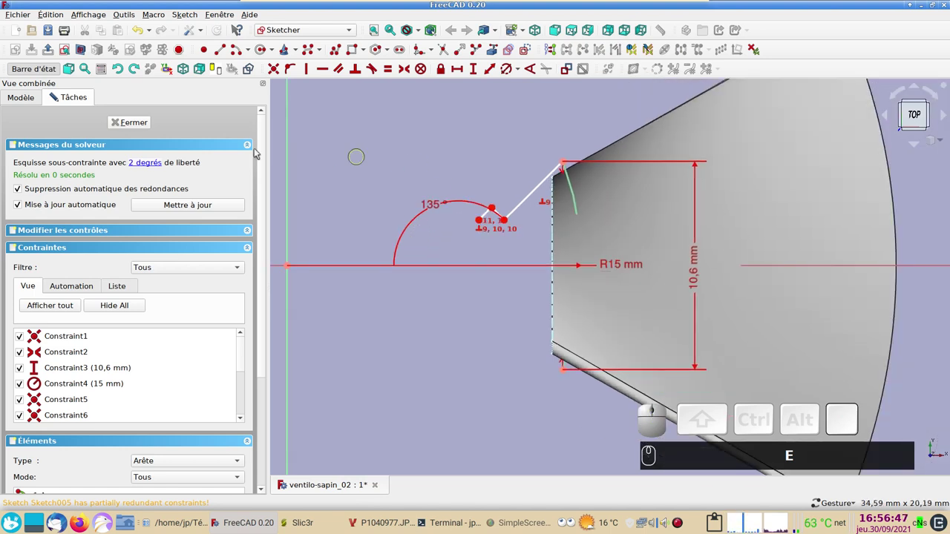
pyautogui.click(18, 102)
pyautogui.click(55, 139)
pyautogui.press('space')
pyautogui.write('e')
# Show the hub body behind the sketch from the model tree and return to the constraints panel
pyautogui.click(56, 139)
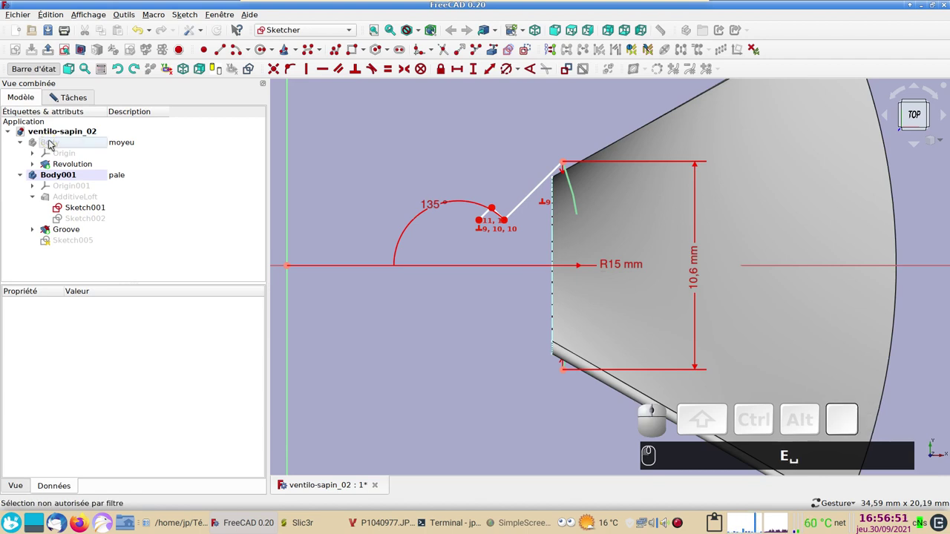
pyautogui.click(73, 166)
pyautogui.click(77, 144)
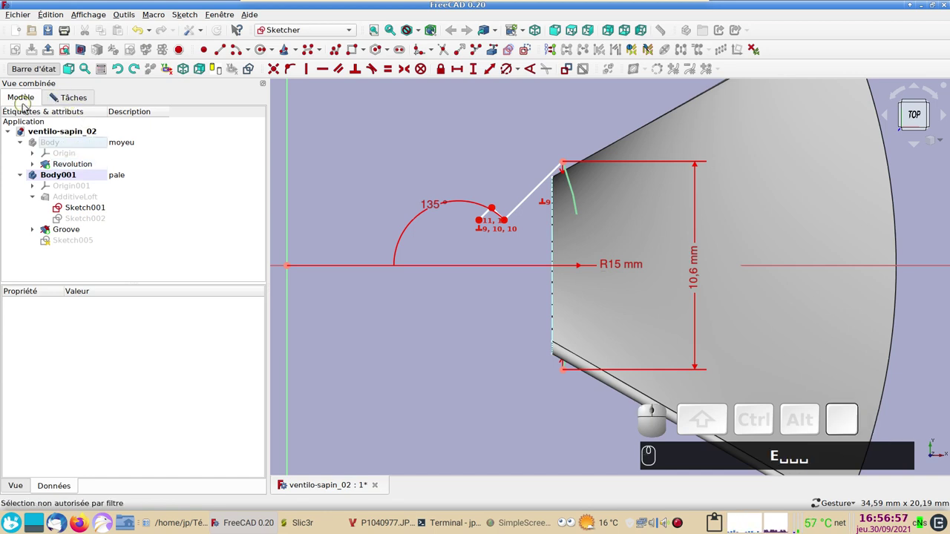
pyautogui.click(73, 103)
pyautogui.write('E␣␣␣')
pyautogui.scroll(3)
pyautogui.scroll(3)
pyautogui.scroll(-3)
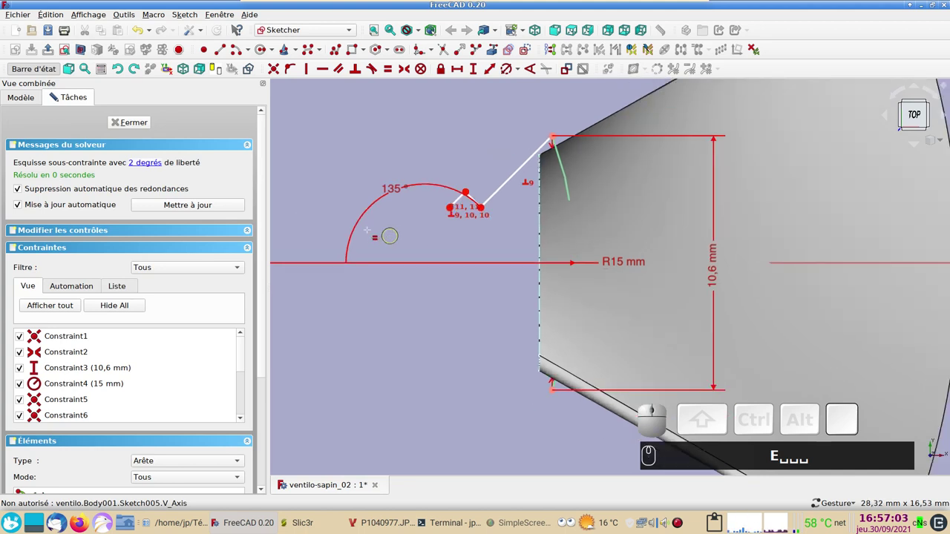
pyautogui.write('²')
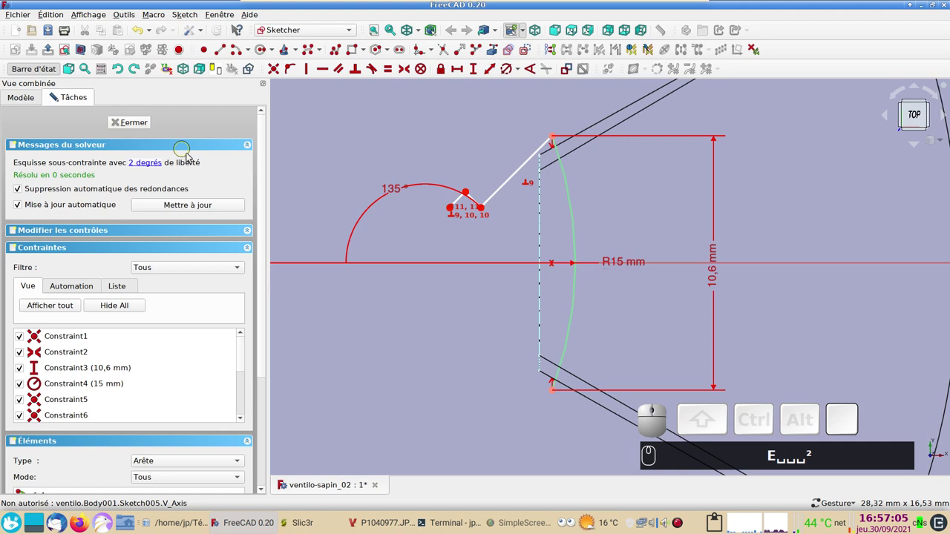
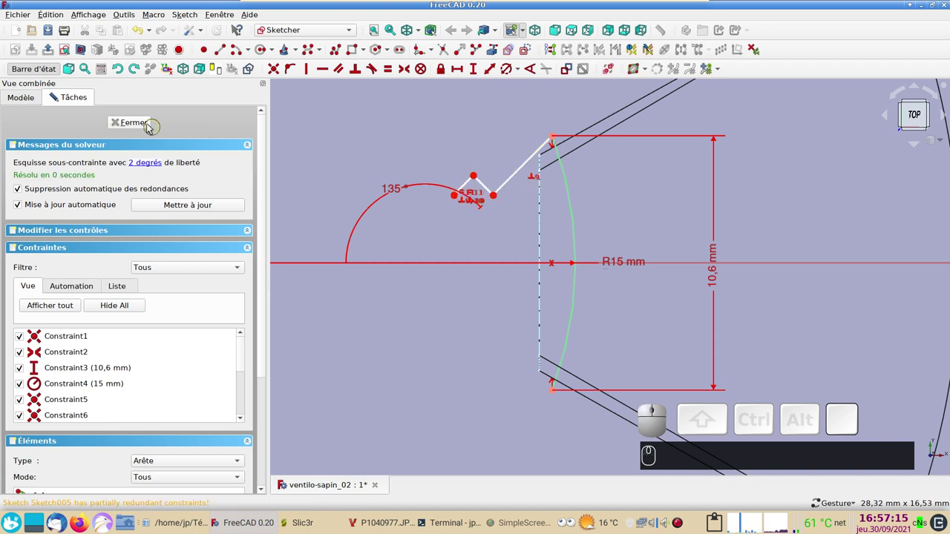
# Close the sketch, make the hub body visible and reopen Sketch005 for editing
pyautogui.click(145, 121)
pyautogui.click(74, 146)
pyautogui.press('space')
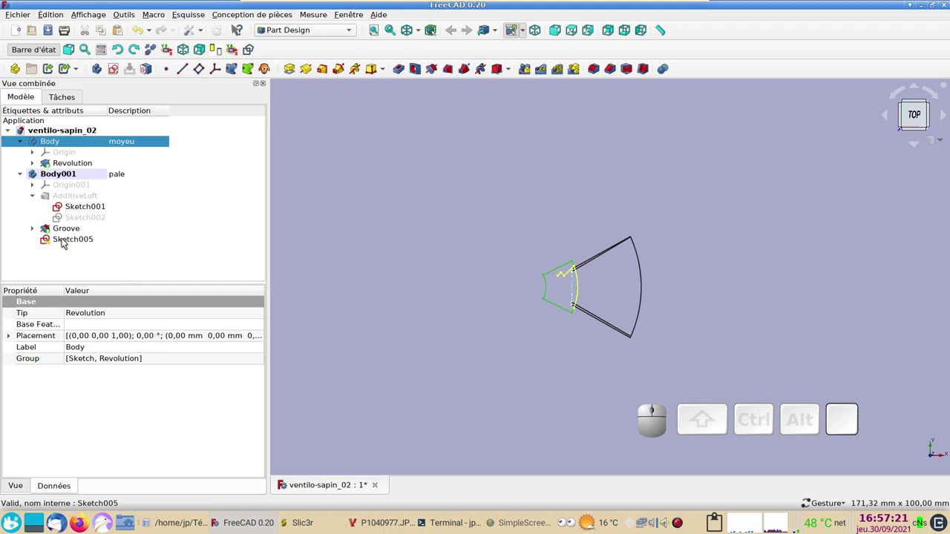
pyautogui.click(68, 238)
# Pan and zoom the view onto the zigzag slot
pyautogui.scroll(3)
pyautogui.moveTo(533, 319); pyautogui.dragTo(473, 189)
pyautogui.scroll(3)
pyautogui.moveTo(458, 188); pyautogui.dragTo(494, 253)
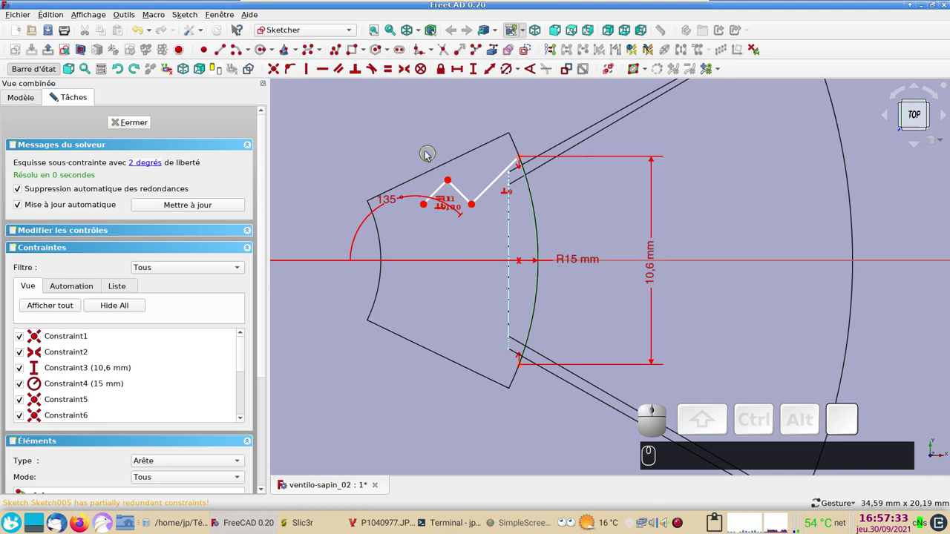
# Mirror the upper zigzag strokes below the horizontal axis
pyautogui.click(492, 190)
pyautogui.click(462, 193)
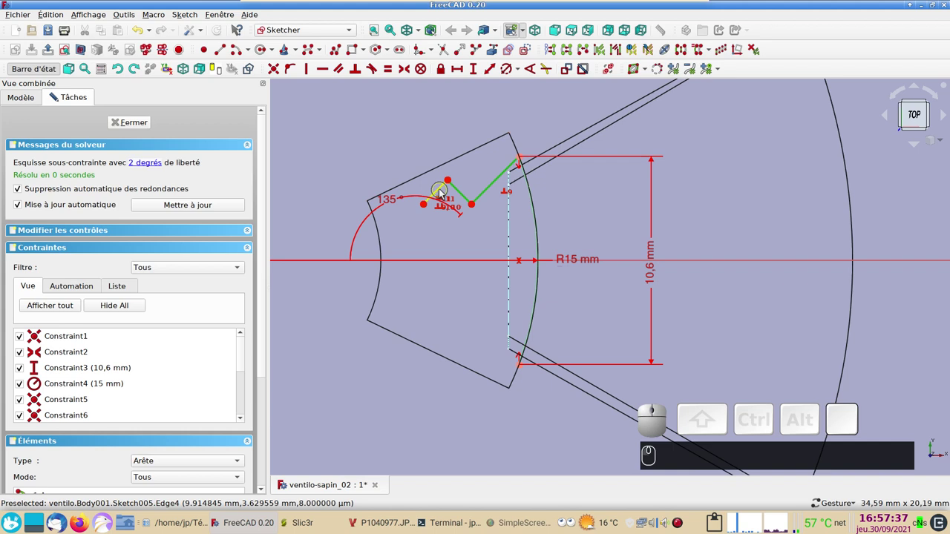
pyautogui.click(440, 193)
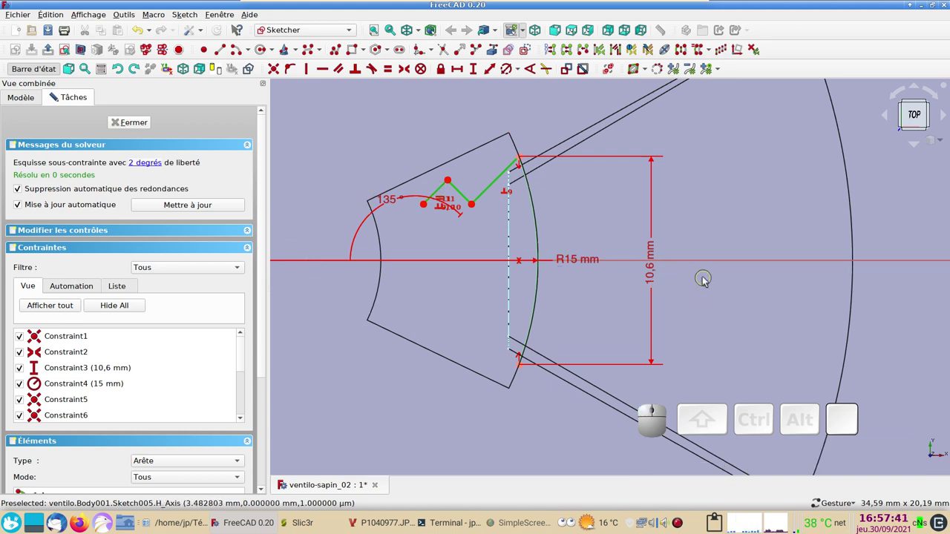
pyautogui.click(701, 259)
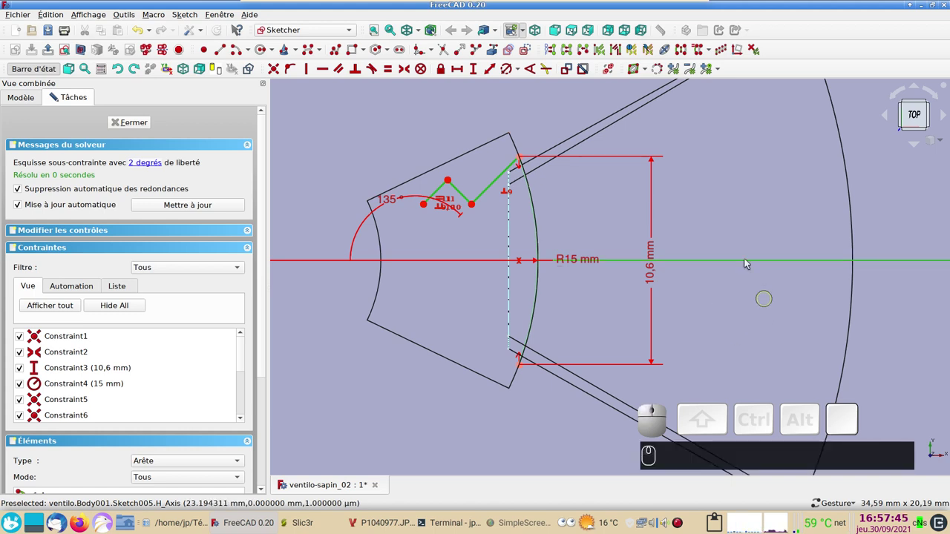
pyautogui.click(687, 48)
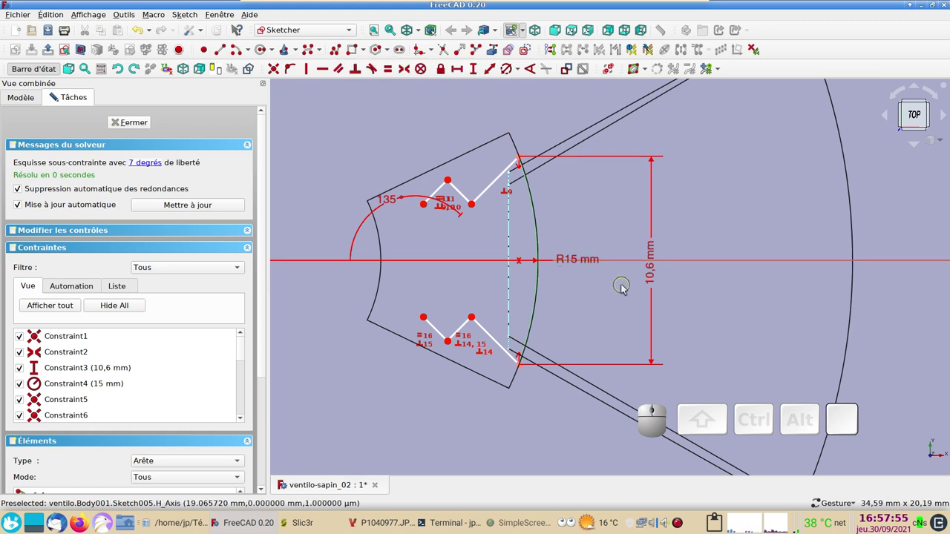
pyautogui.rightClick(588, 299)
pyautogui.click(594, 314)
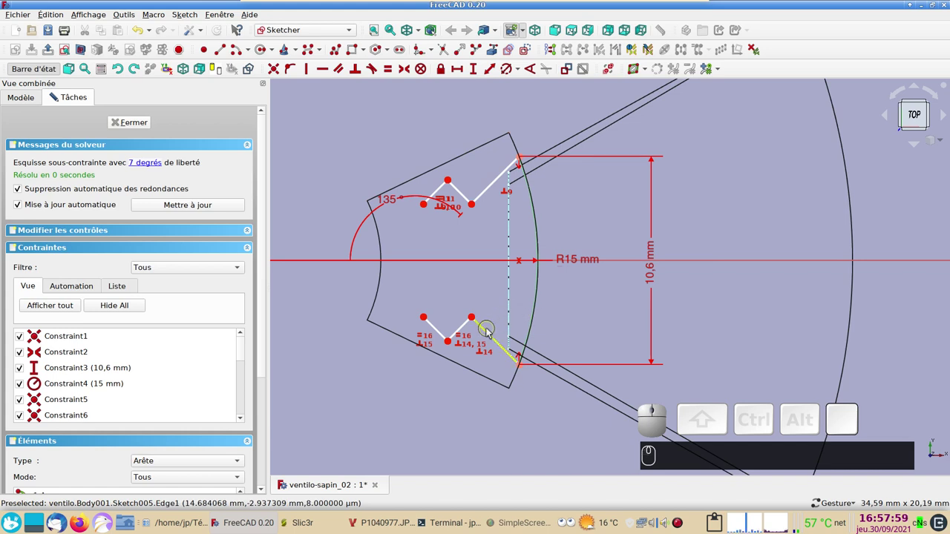
# Constrain the lower and upper long strokes equal and pick the upper zigzag end point
pyautogui.click(488, 330)
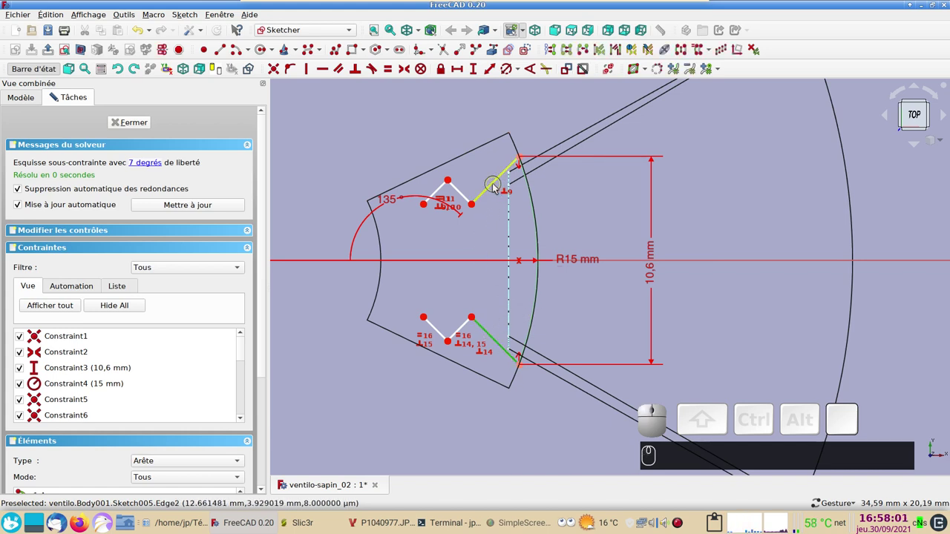
pyautogui.click(495, 184)
pyautogui.press('e')
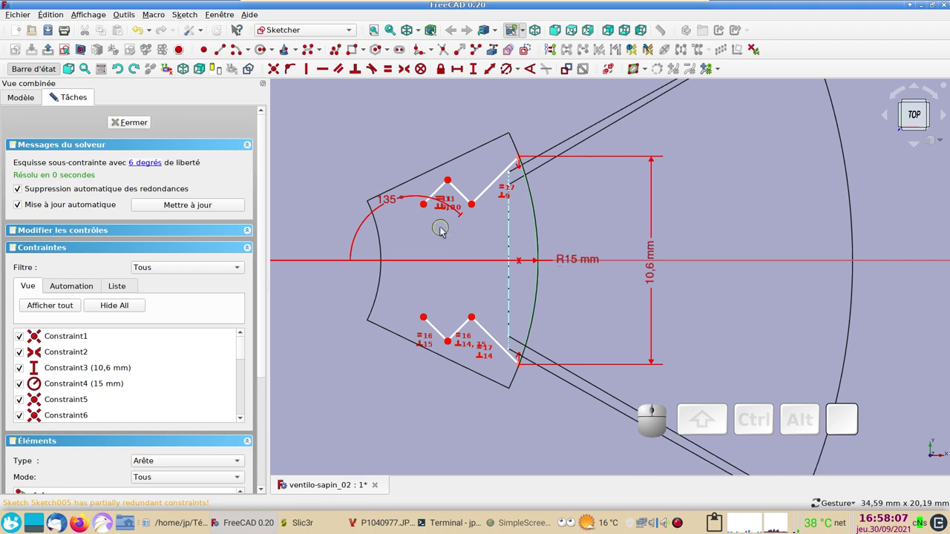
pyautogui.press('e')
pyautogui.click(430, 231)
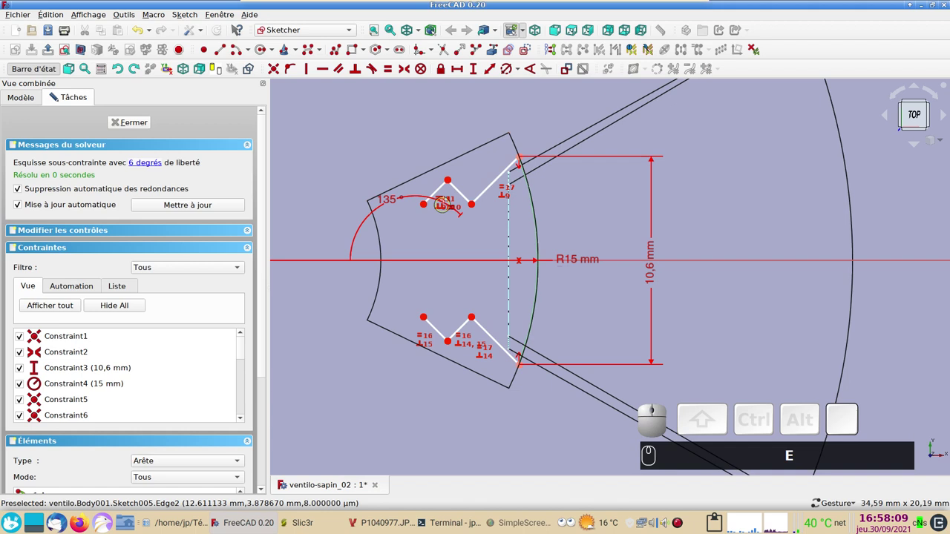
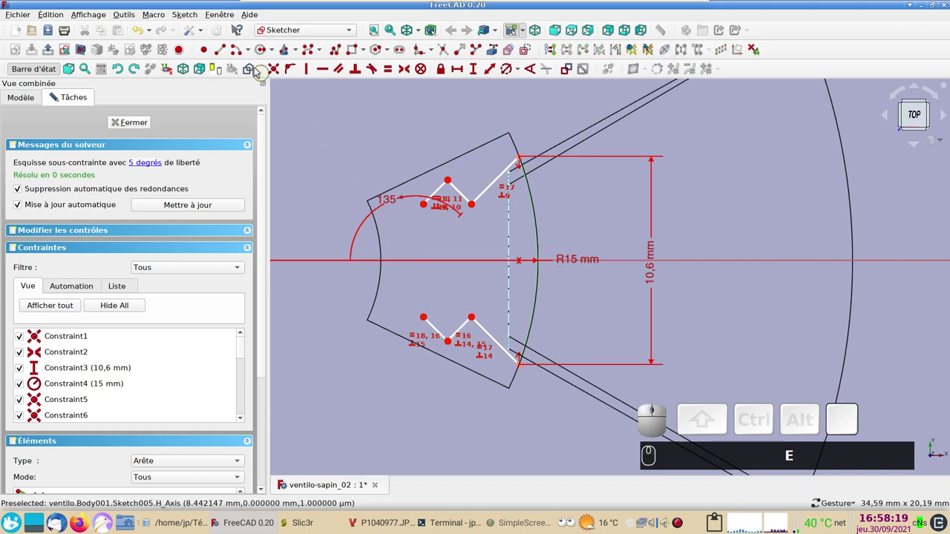
pyautogui.click(226, 48)
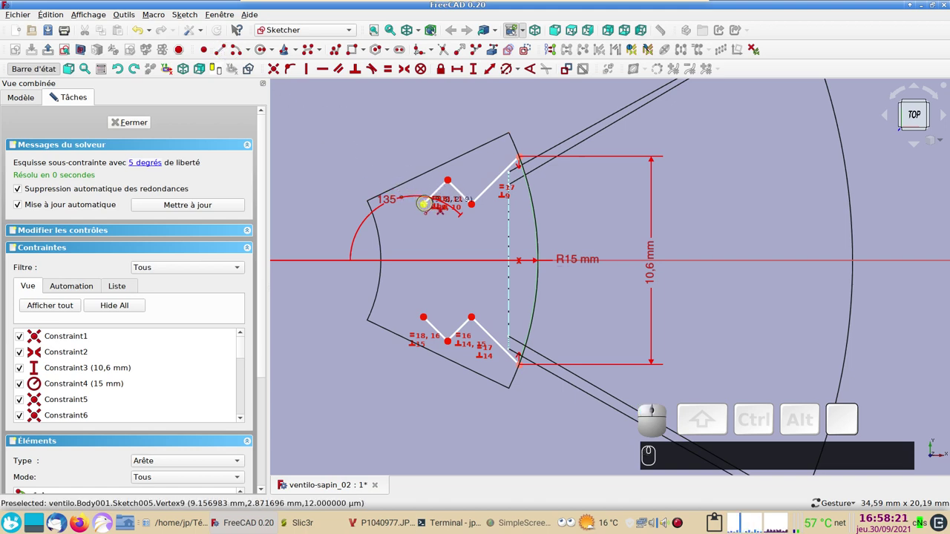
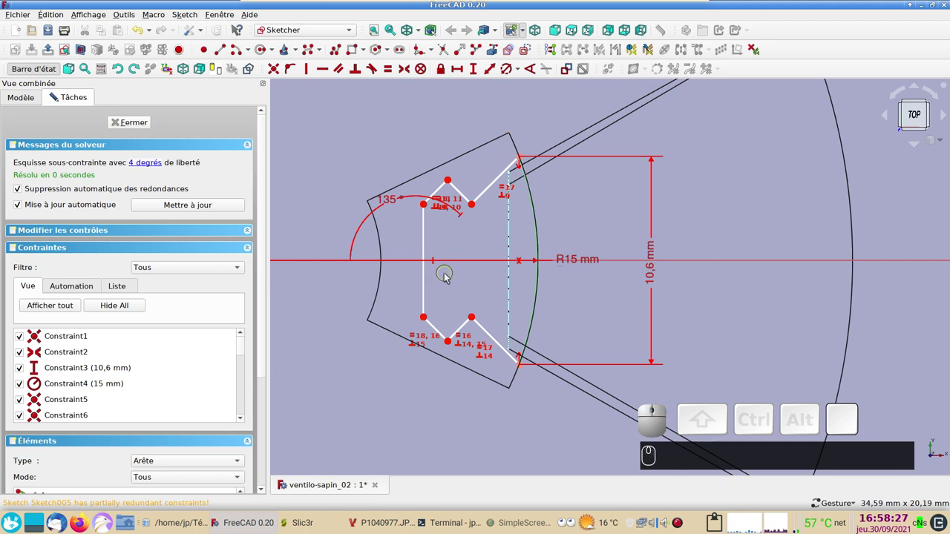
# Set a 9 mm horizontal distance from the origin to the slot's vertical edge, after a rejected selection
pyautogui.scroll(-3)
pyautogui.moveTo(387, 196); pyautogui.dragTo(446, 324)
pyautogui.click(478, 319)
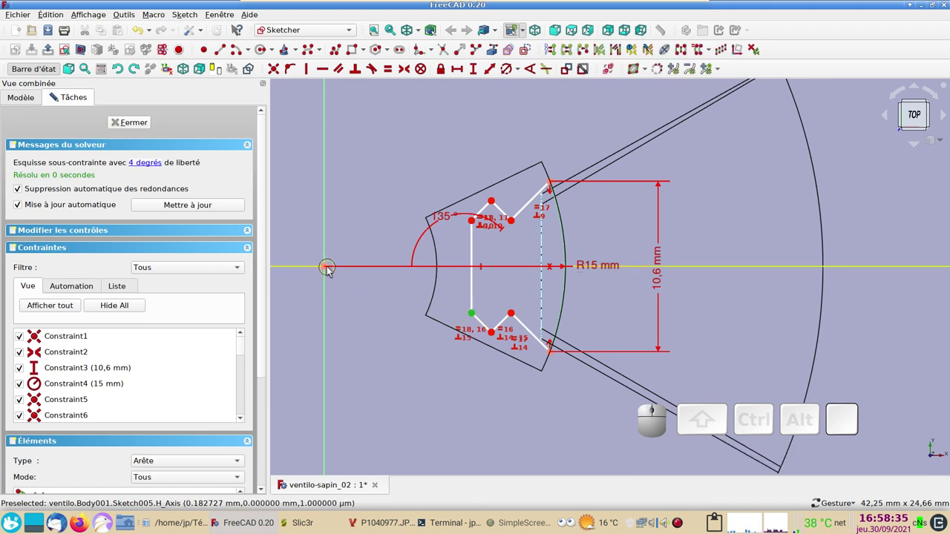
pyautogui.click(332, 271)
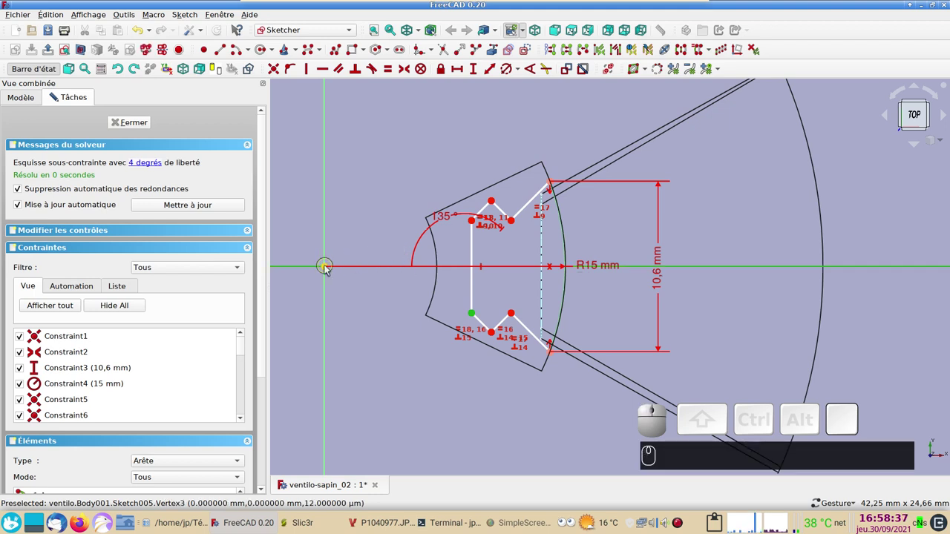
pyautogui.click(330, 269)
pyautogui.click(465, 69)
pyautogui.click(566, 254)
pyautogui.click(407, 170)
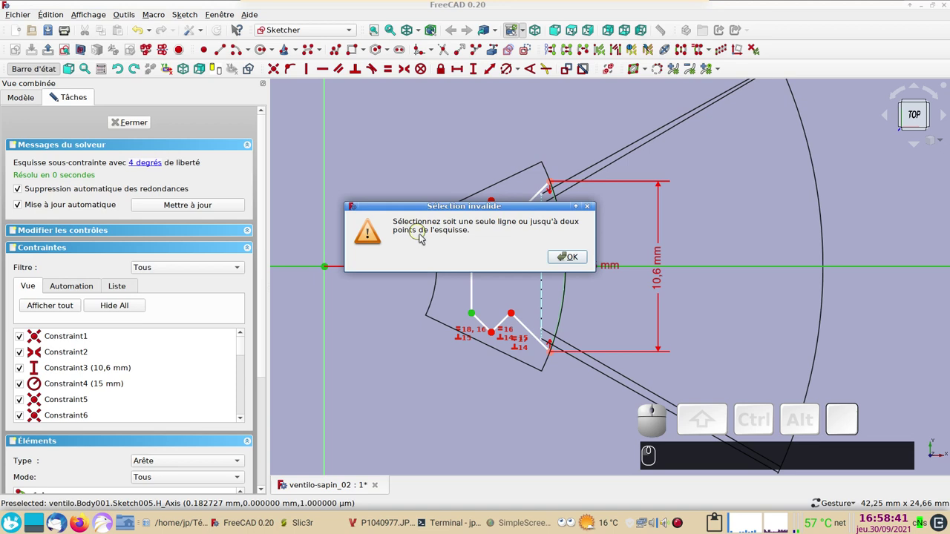
pyautogui.click(576, 254)
pyautogui.click(469, 258)
pyautogui.click(478, 314)
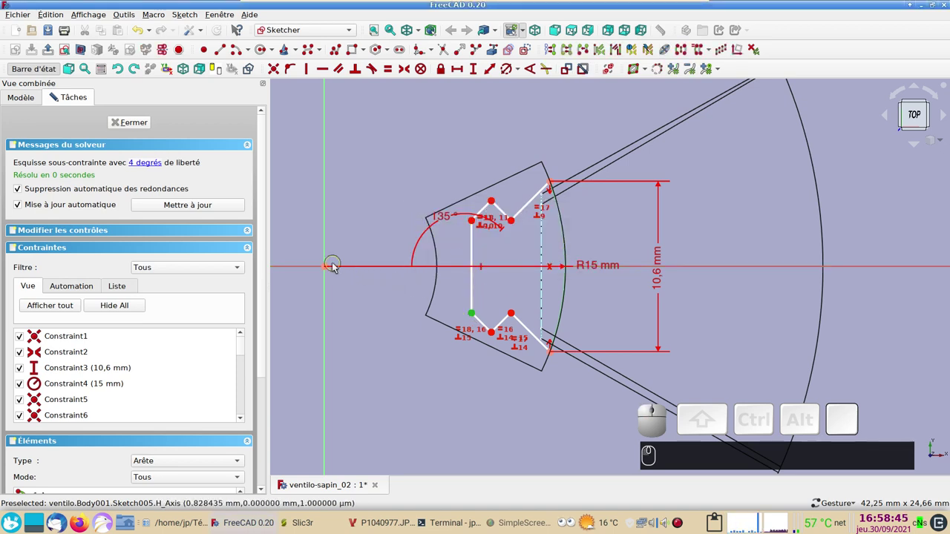
pyautogui.click(331, 270)
pyautogui.click(459, 68)
pyautogui.write('(9)')
pyautogui.press('Return')
# Give the slot's straight inner edge a 5 mm length and reposition its label
pyautogui.scroll(3)
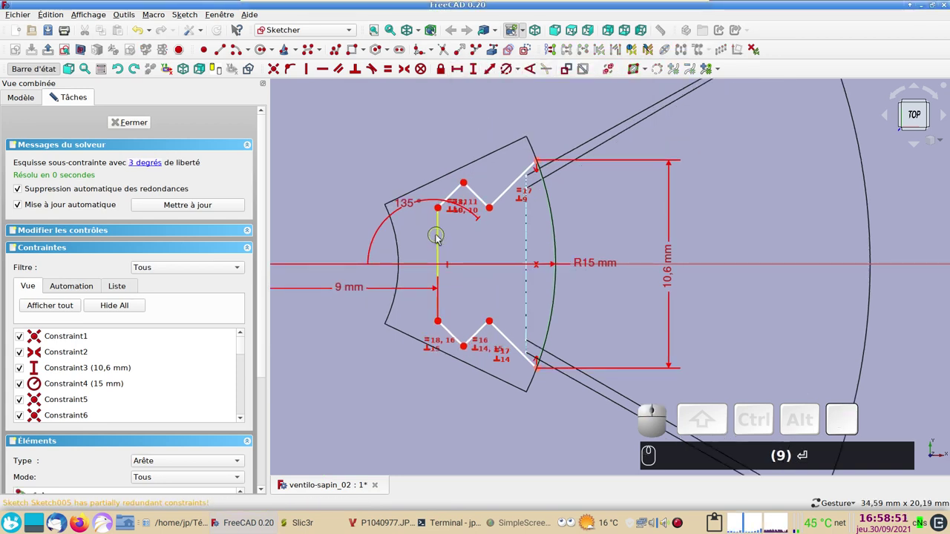
pyautogui.click(439, 236)
pyautogui.click(473, 68)
pyautogui.press('KP_5')
pyautogui.write('(9) ⏎ (5)')
pyautogui.press('Return')
pyautogui.write('⏎ (5) ⏎')
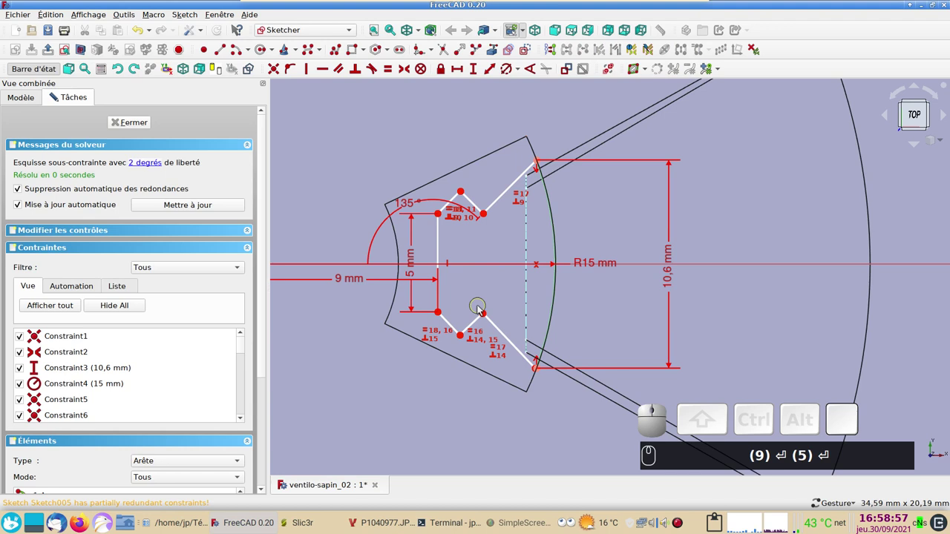
pyautogui.moveTo(485, 317); pyautogui.dragTo(489, 222)
pyautogui.write('⏎ (5) ⏎')
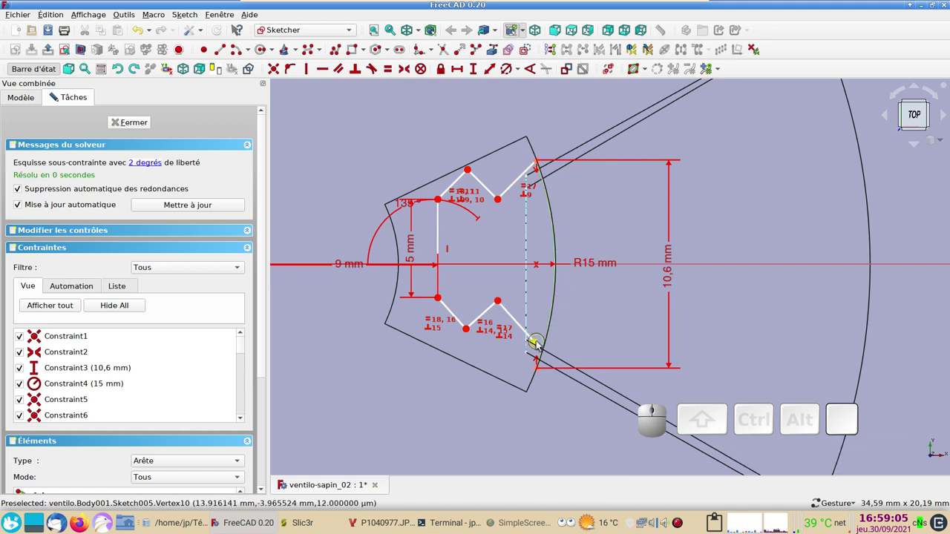
# Fix the slot's lower outer corner onto the blade-root arc, fully constraining the sketch
pyautogui.click(537, 346)
pyautogui.click(539, 372)
pyautogui.press('c')
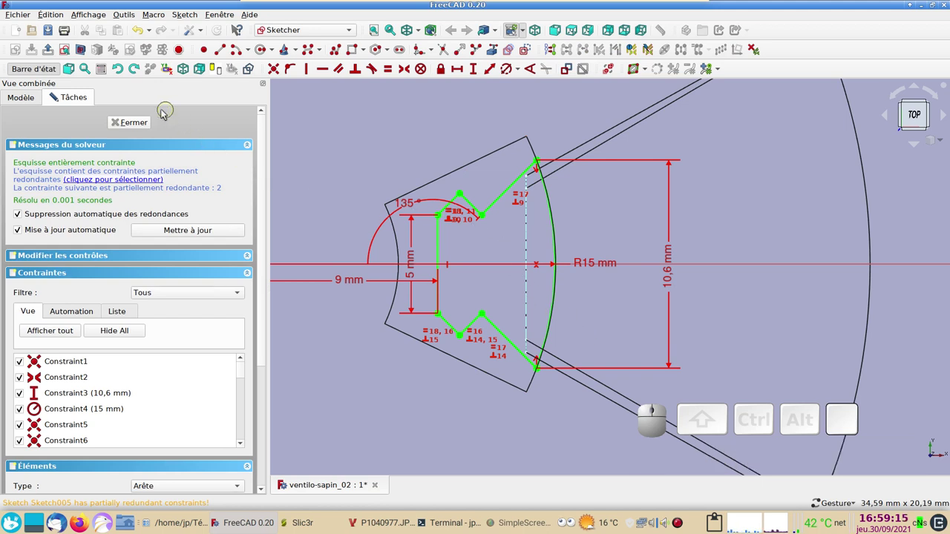
# Close the sketch and pad Sketch005 10 mm symmetric to the sketch plane
pyautogui.click(138, 124)
pyautogui.moveTo(593, 382); pyautogui.dragTo(424, 323)
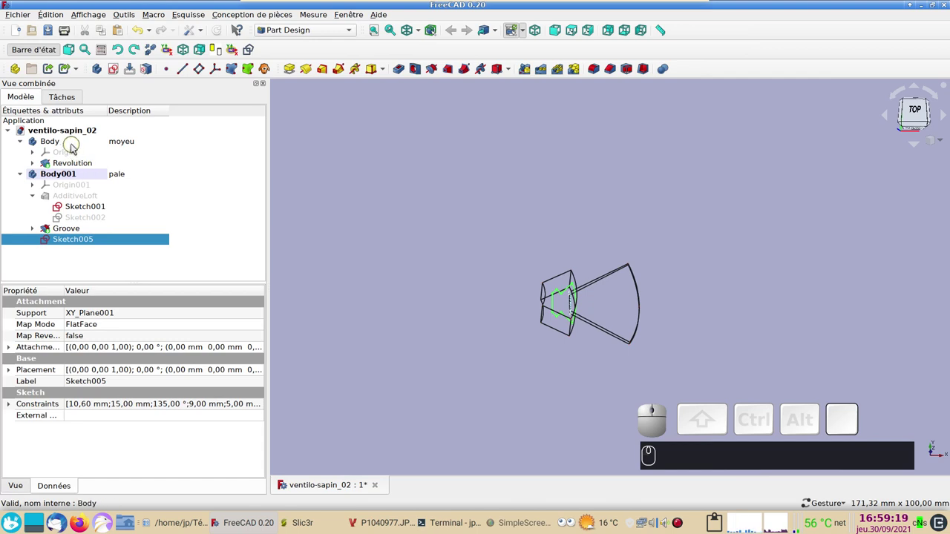
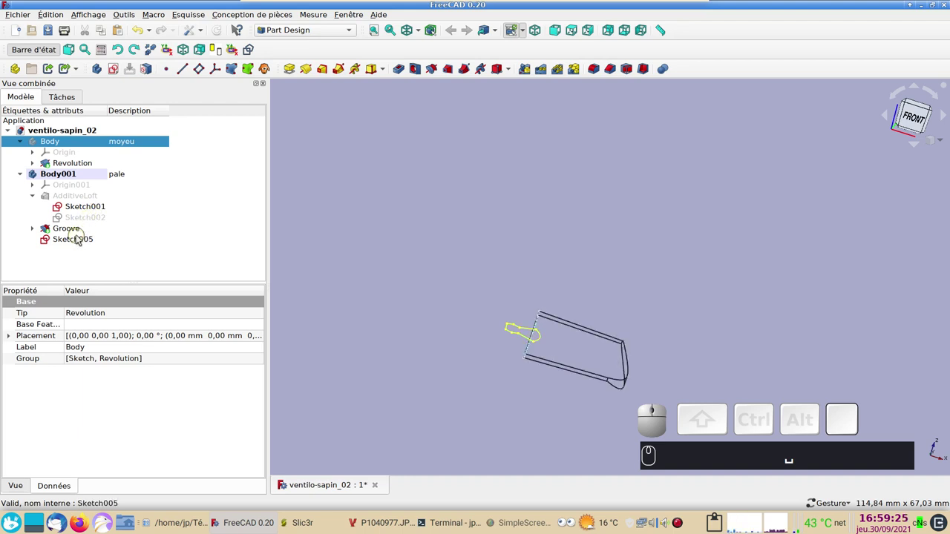
pyautogui.click(81, 239)
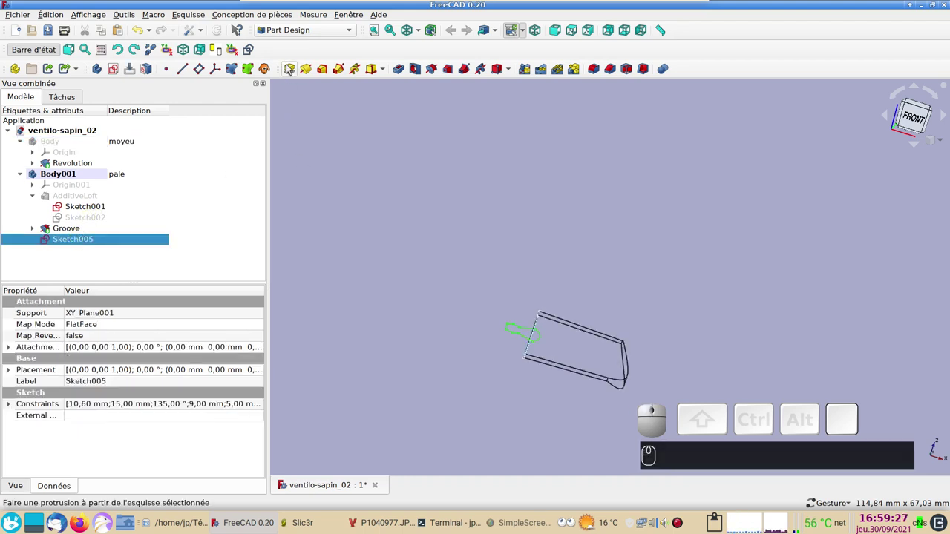
pyautogui.click(291, 68)
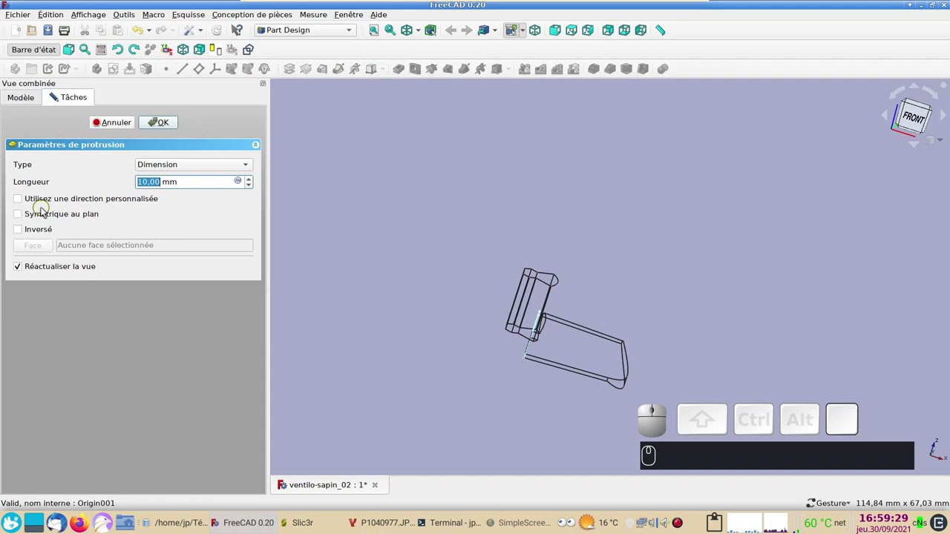
pyautogui.click(47, 213)
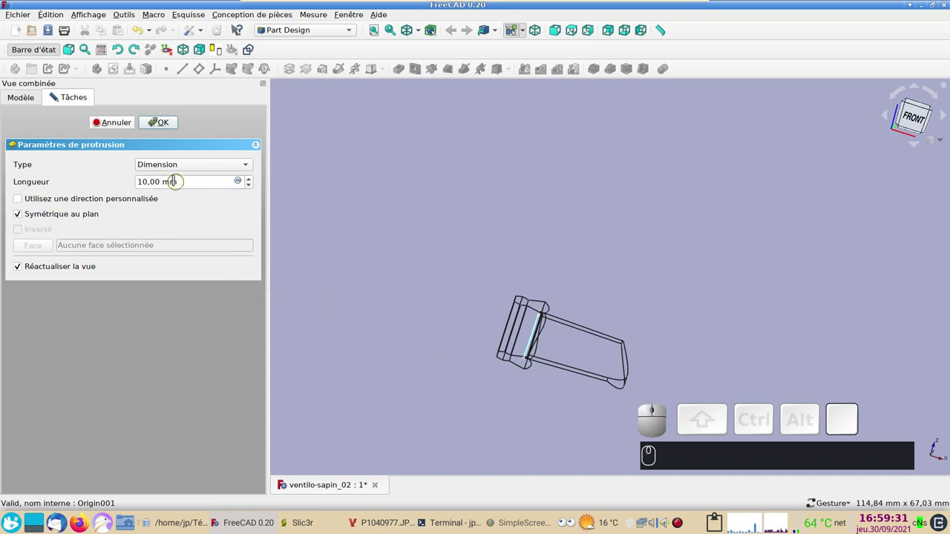
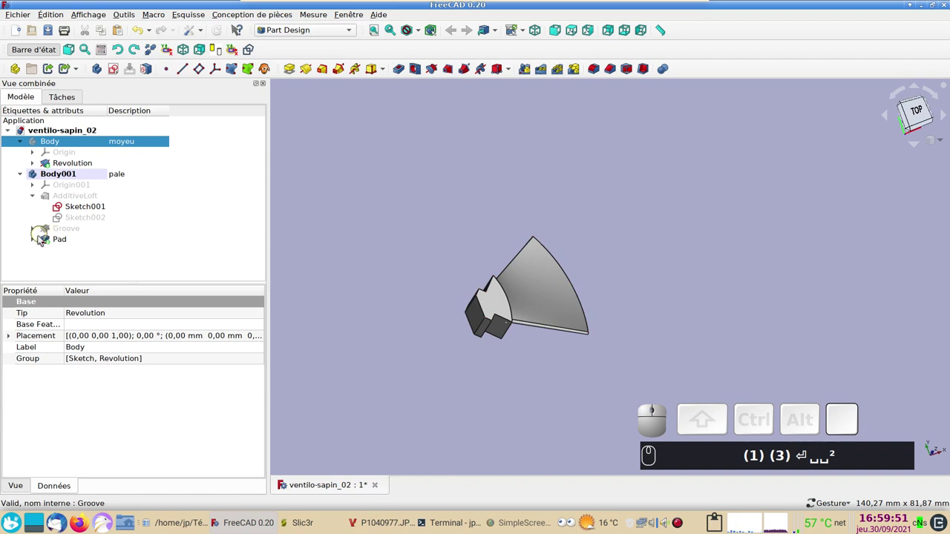
# Copy Sketch005 without its plane dependency, paste it as Sketch006 and move it into the hub Body
pyautogui.click(41, 238)
pyautogui.click(65, 248)
pyautogui.press('space')
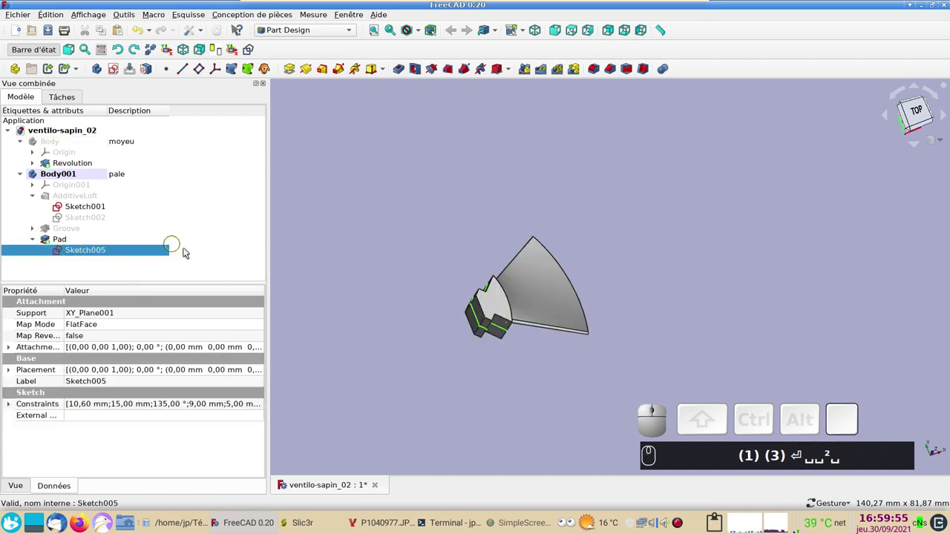
pyautogui.write('(1)')
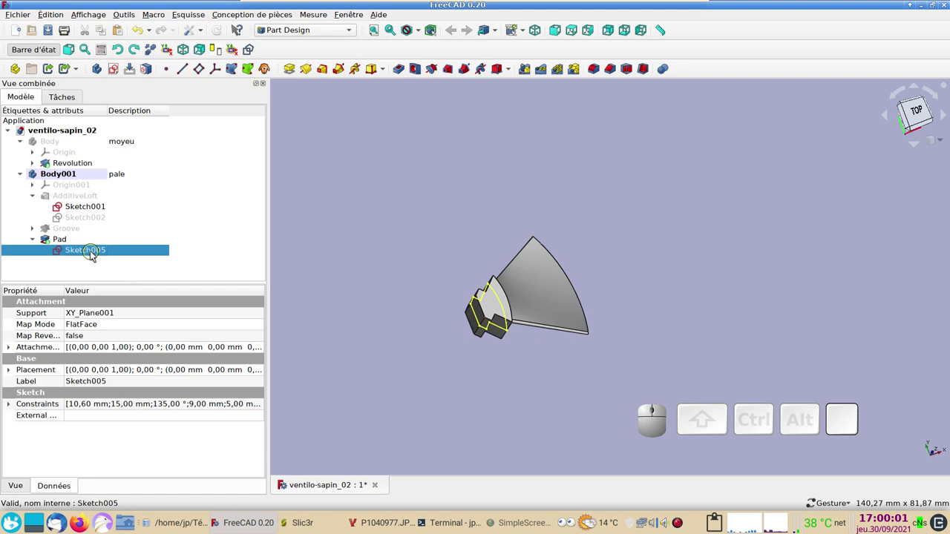
pyautogui.press('ctrl+c')
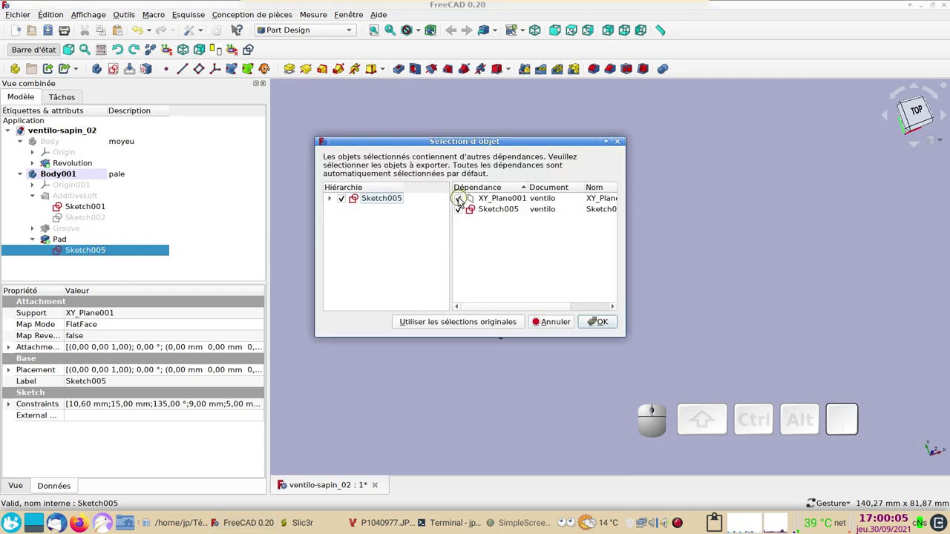
pyautogui.click(464, 201)
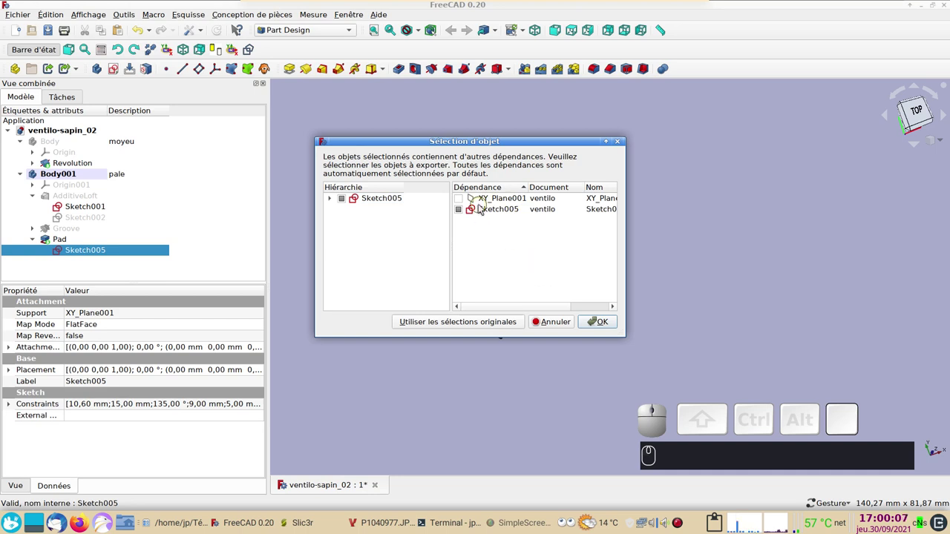
pyautogui.click(602, 323)
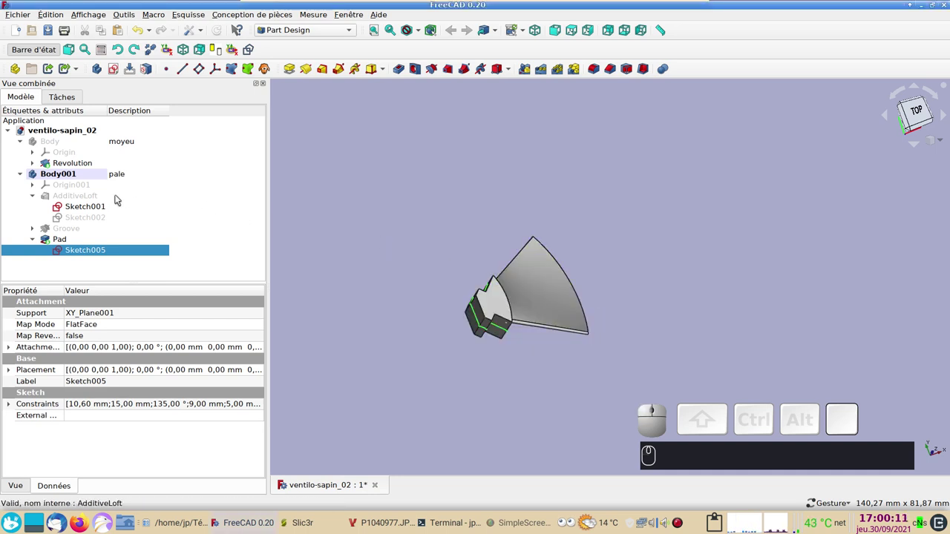
pyautogui.press('ctrl+v')
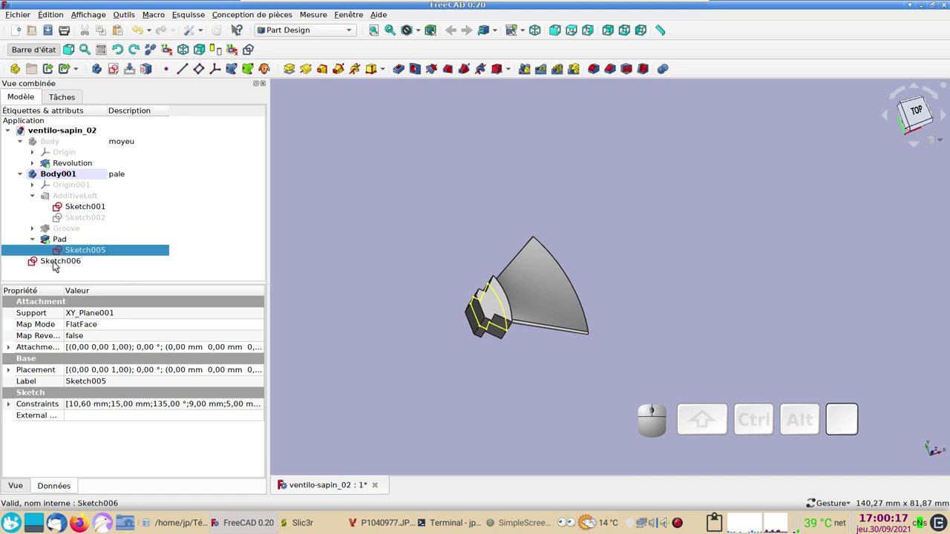
pyautogui.moveTo(56, 262); pyautogui.dragTo(84, 142)
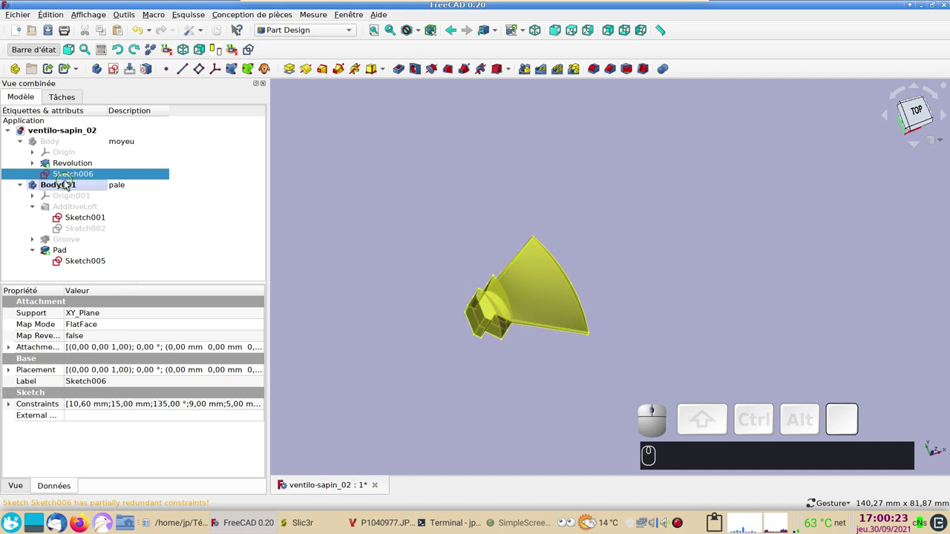
# Hide the blade body Body001 and show the hub body
pyautogui.click(65, 186)
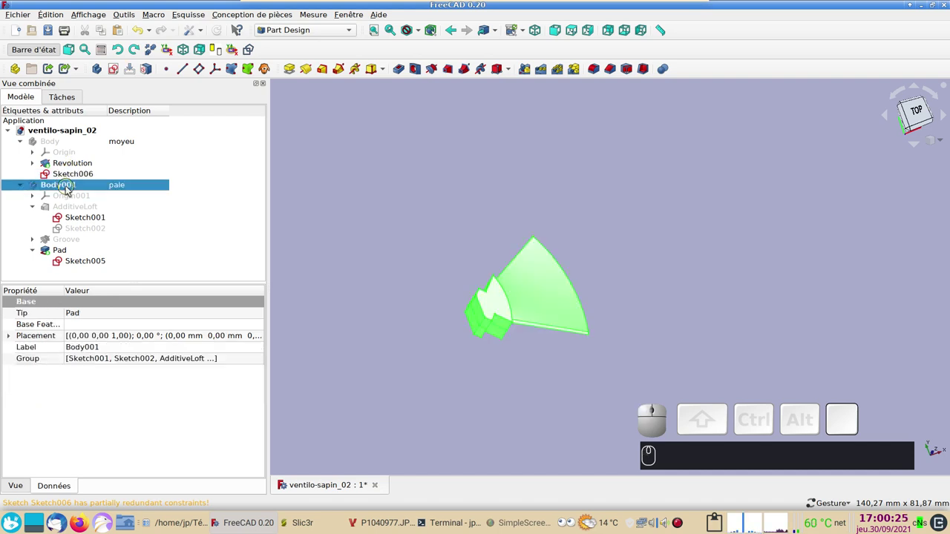
pyautogui.press('space')
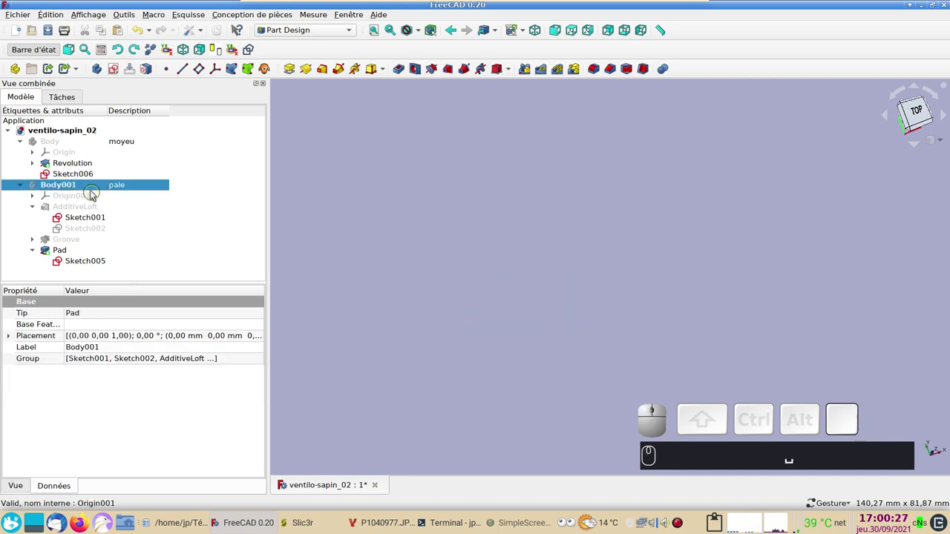
pyautogui.click(57, 140)
pyautogui.middleClick(60, 140)
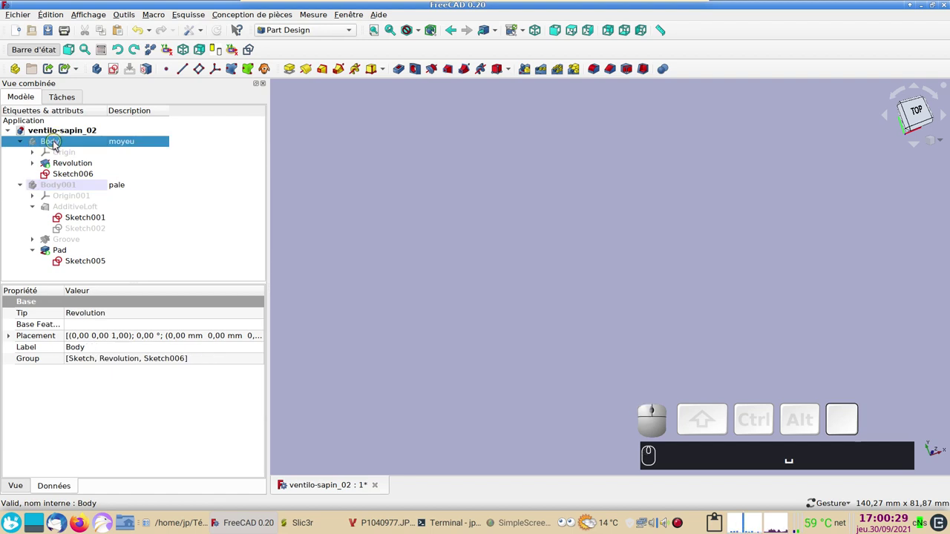
pyautogui.press('space')
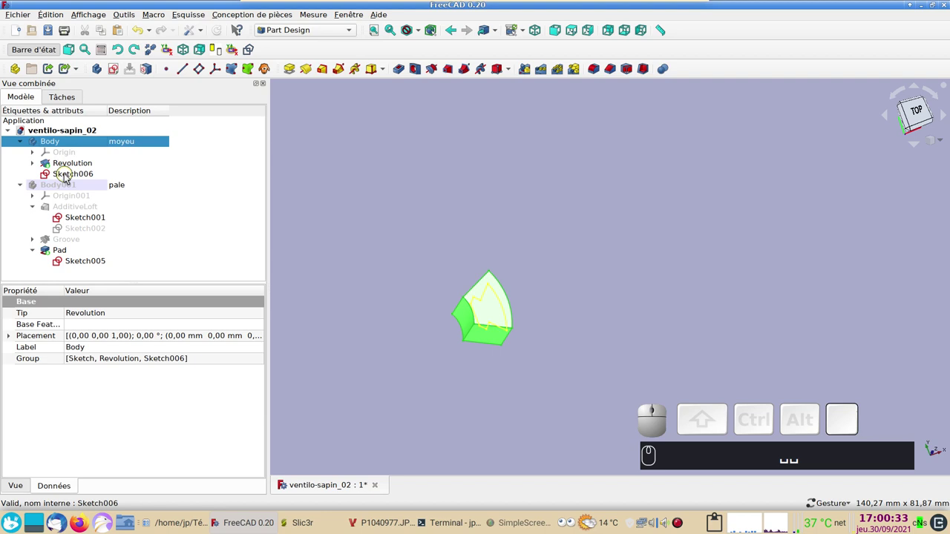
# Edit Sketch006 with the hub sectioned away and the blade body shown over the slot
pyautogui.click(67, 175)
pyautogui.scroll(3)
pyautogui.moveTo(556, 330); pyautogui.dragTo(597, 292)
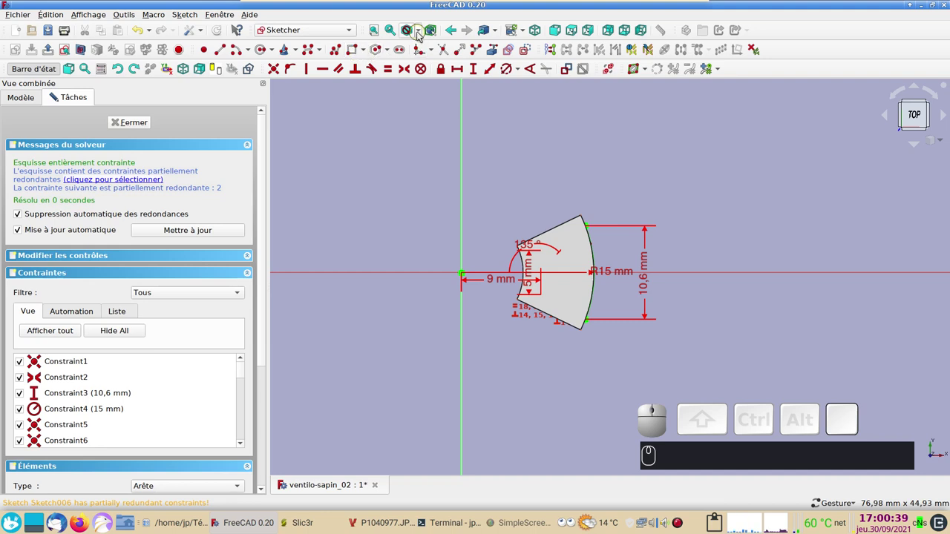
pyautogui.click(420, 32)
pyautogui.click(432, 75)
pyautogui.scroll(3)
pyautogui.rightClick(741, 326)
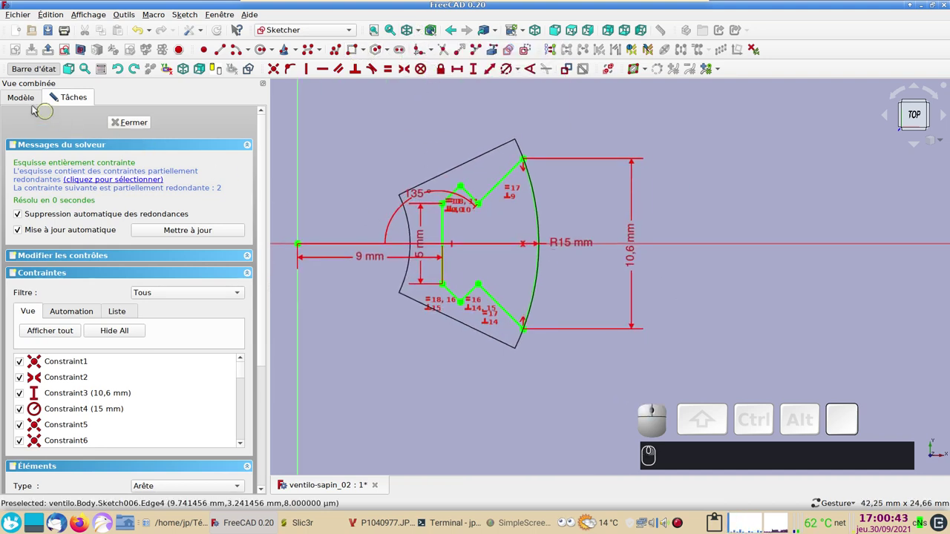
pyautogui.click(25, 97)
pyautogui.click(61, 185)
pyautogui.press('space')
pyautogui.scroll(3)
pyautogui.moveTo(569, 284); pyautogui.dragTo(301, 208)
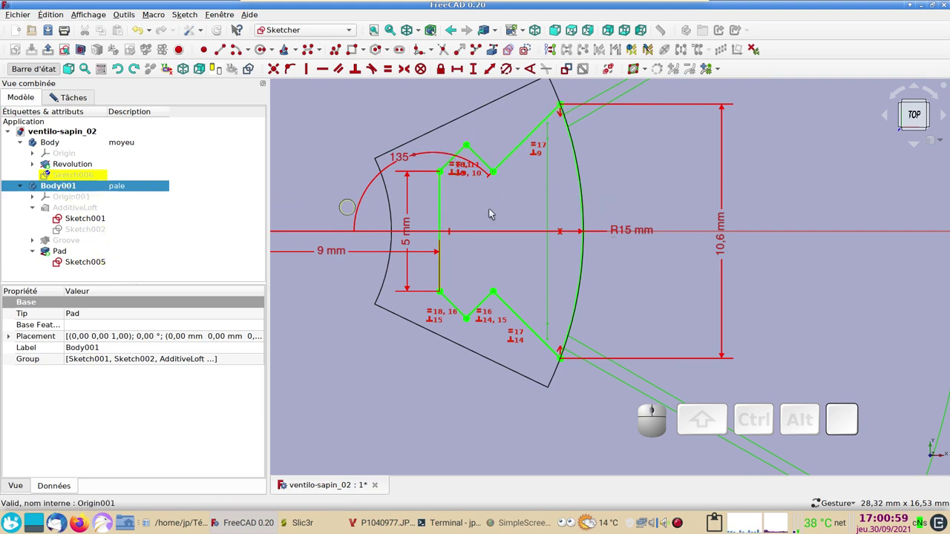
# Set the slot's vertical inner edge to 5.2 mm tall
pyautogui.click(723, 248)
pyautogui.press('KP_1')
pyautogui.write('(1)')
pyautogui.press('KP_0')
pyautogui.press('KP_Decimal')
pyautogui.press('Return')
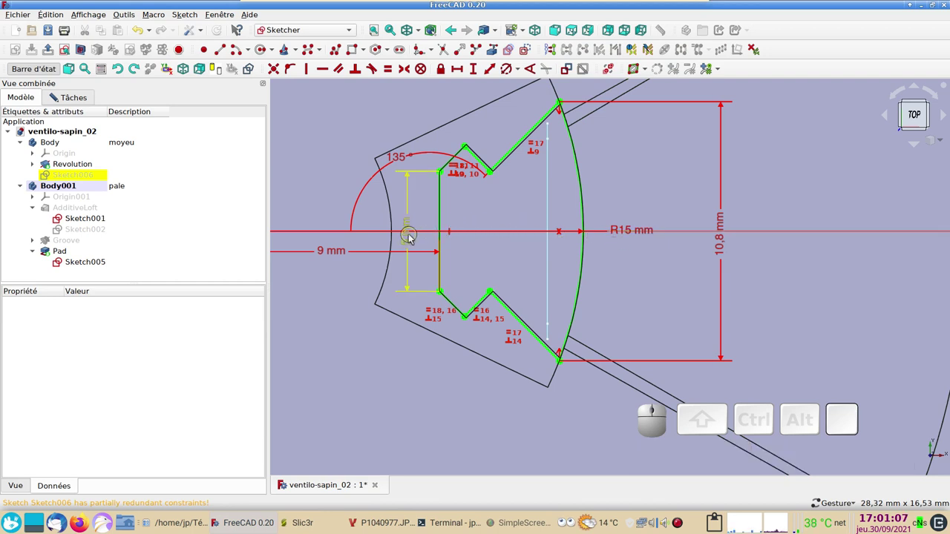
pyautogui.click(414, 238)
pyautogui.press('KP_5')
pyautogui.press('KP_Decimal')
pyautogui.press('KP_2')
pyautogui.press('Return')
pyautogui.press('KP_Enter')
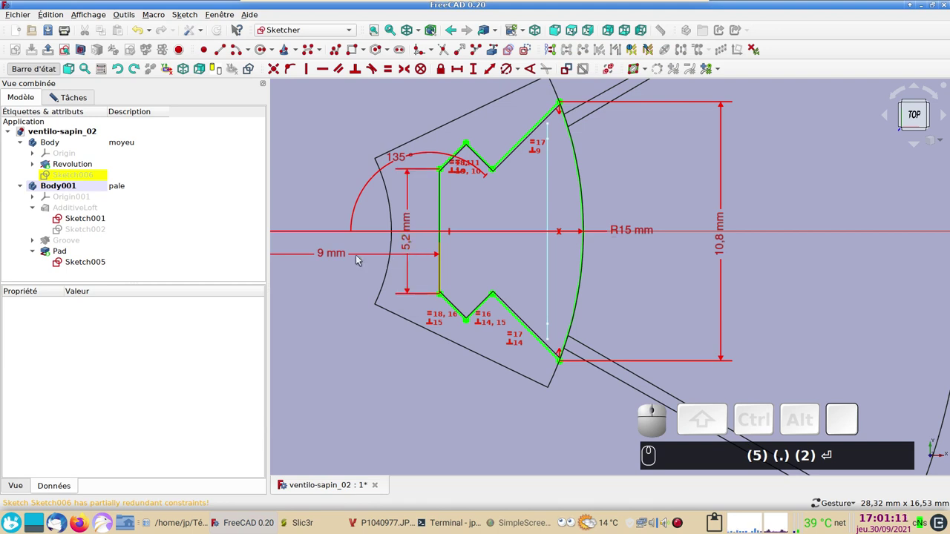
pyautogui.write('(5) (.) (2) ⏎')
# Change the 9 mm horizontal distance from the origin to 8.8 mm
pyautogui.moveTo(349, 274); pyautogui.dragTo(420, 261)
pyautogui.click(416, 262)
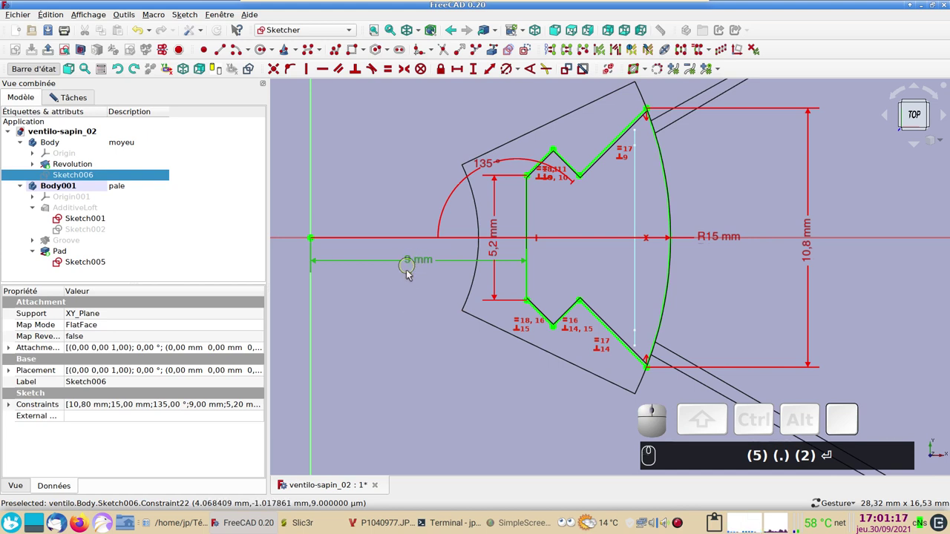
pyautogui.click(413, 258)
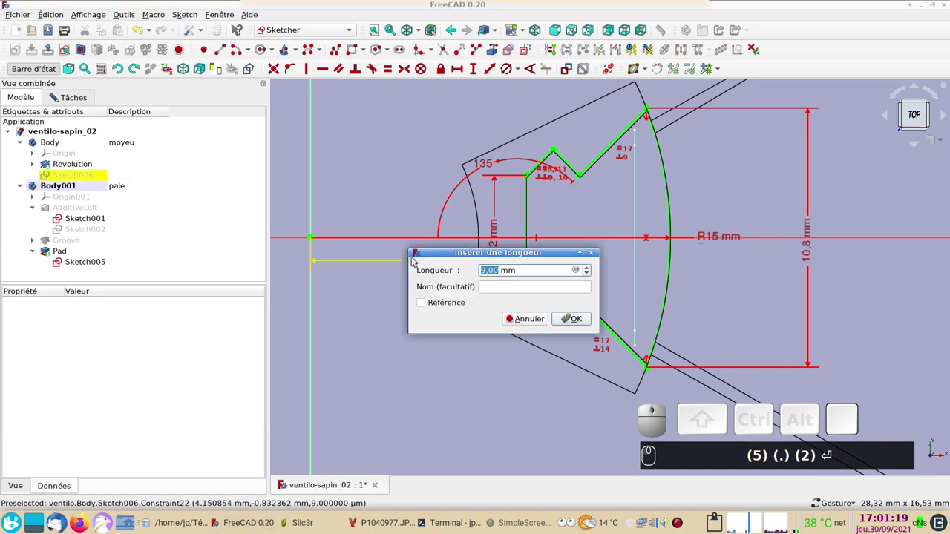
pyautogui.press('KP_8')
pyautogui.press('KP_Decimal')
pyautogui.press('KP_8')
pyautogui.write('(5)')
pyautogui.press('KP_Enter')
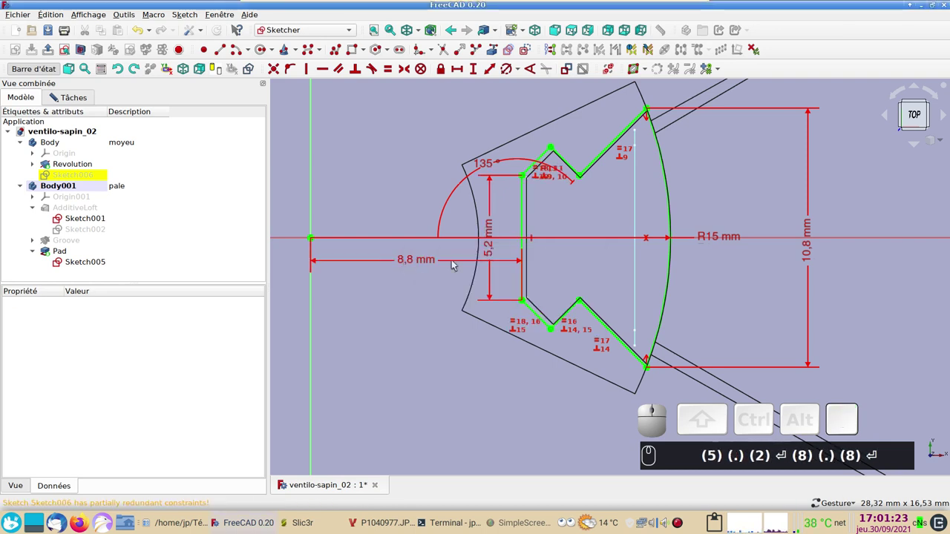
pyautogui.scroll(3)
pyautogui.write('(.) (2) ⏎ (8) (.) (8) ⏎')
pyautogui.rightClick(661, 278)
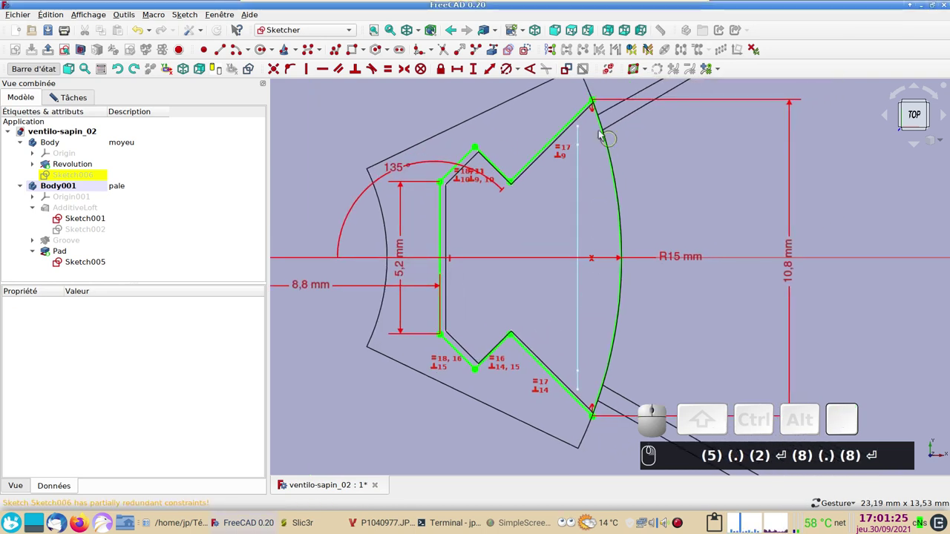
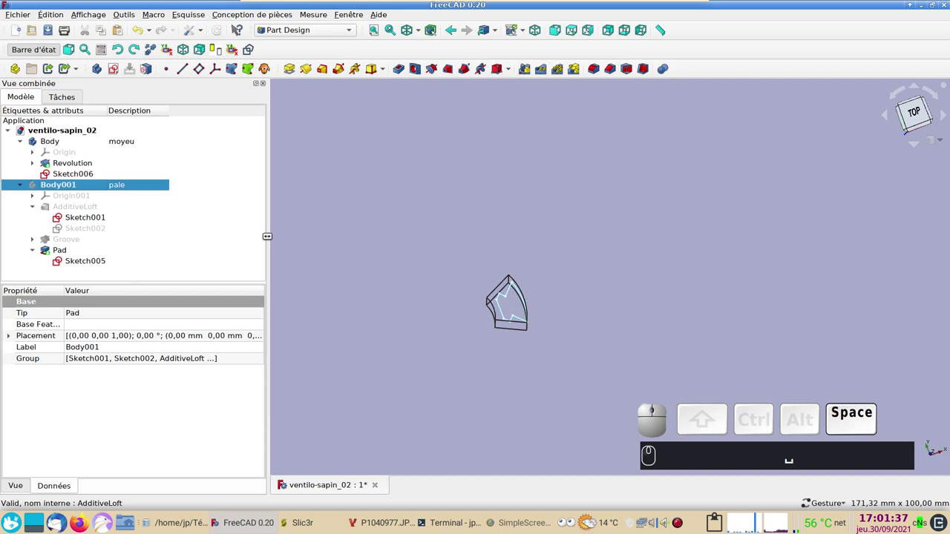
# Hide the blade, select Sketch006 and start a Pocket, dismissing the active-body error
pyautogui.moveTo(612, 371); pyautogui.dragTo(503, 326)
pyautogui.press('space')
pyautogui.click(499, 341)
pyautogui.scroll(3)
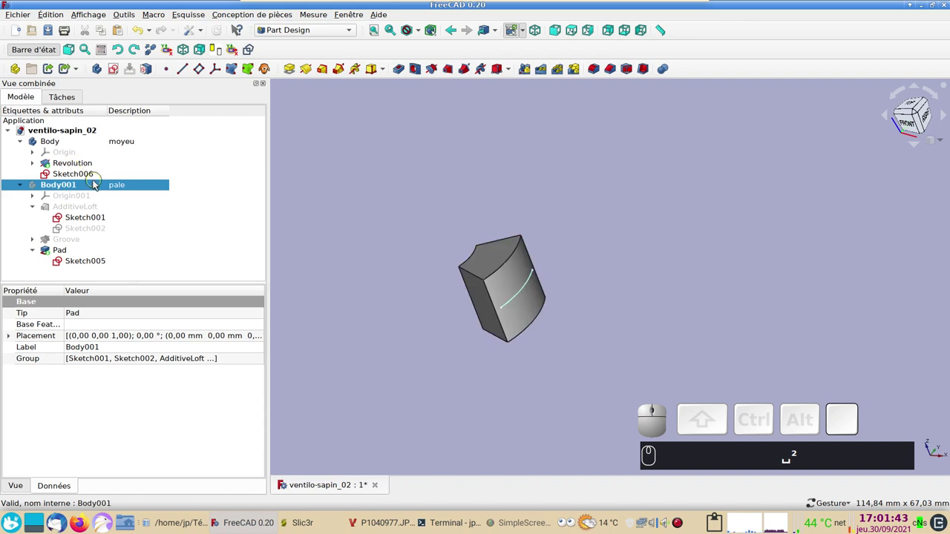
pyautogui.click(83, 177)
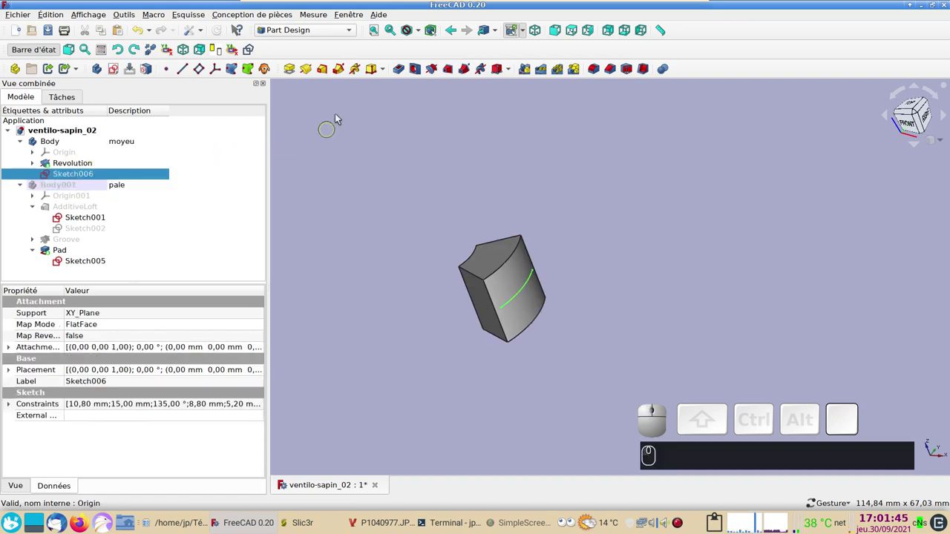
pyautogui.click(397, 72)
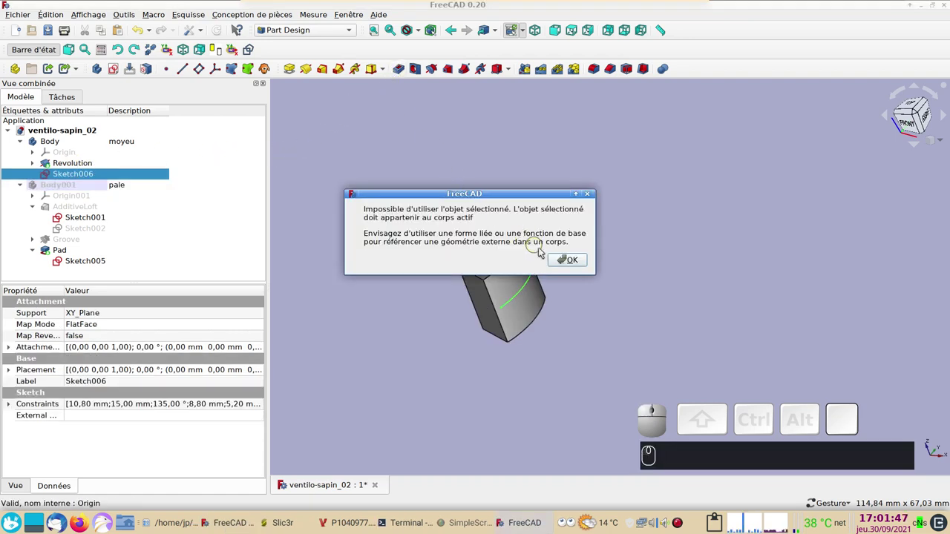
pyautogui.click(567, 260)
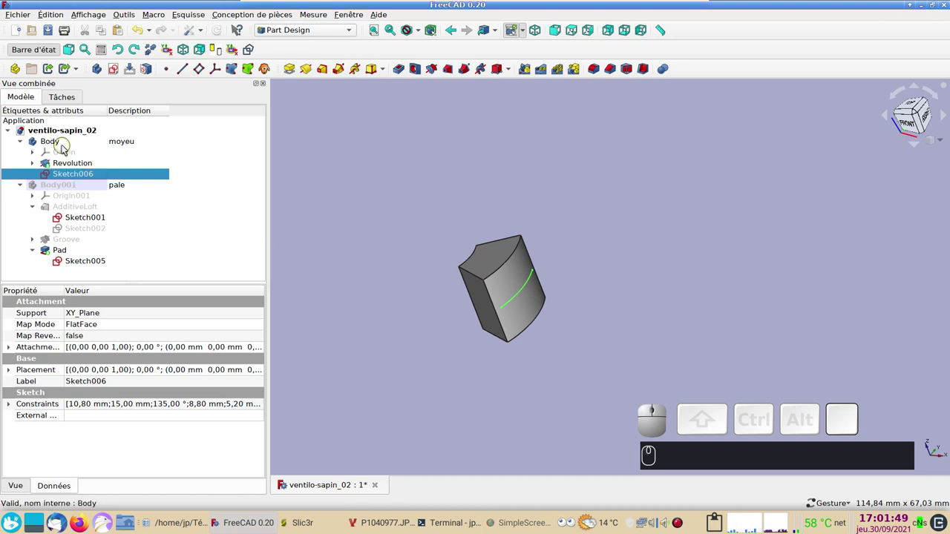
# Activate the hub Body and cut a through-all Pocket symmetric to the sketch plane
pyautogui.click(56, 139)
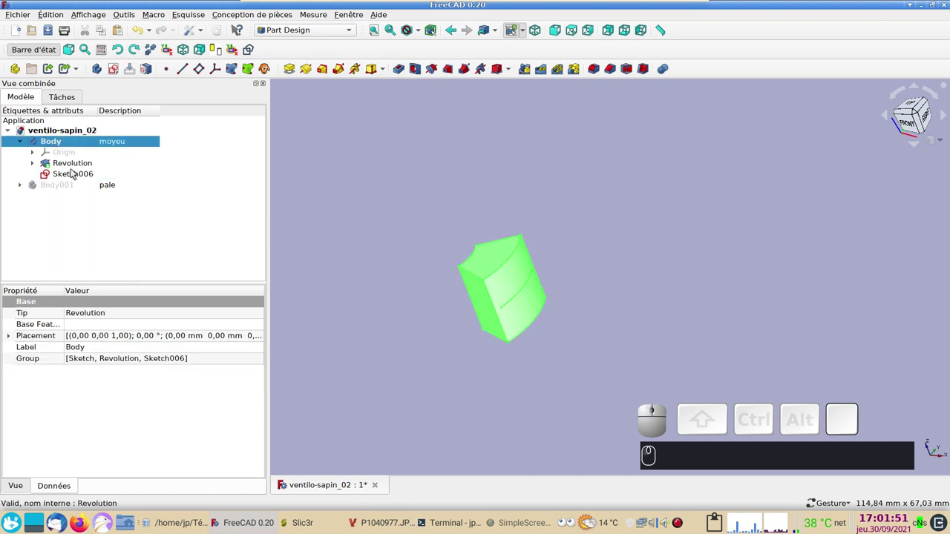
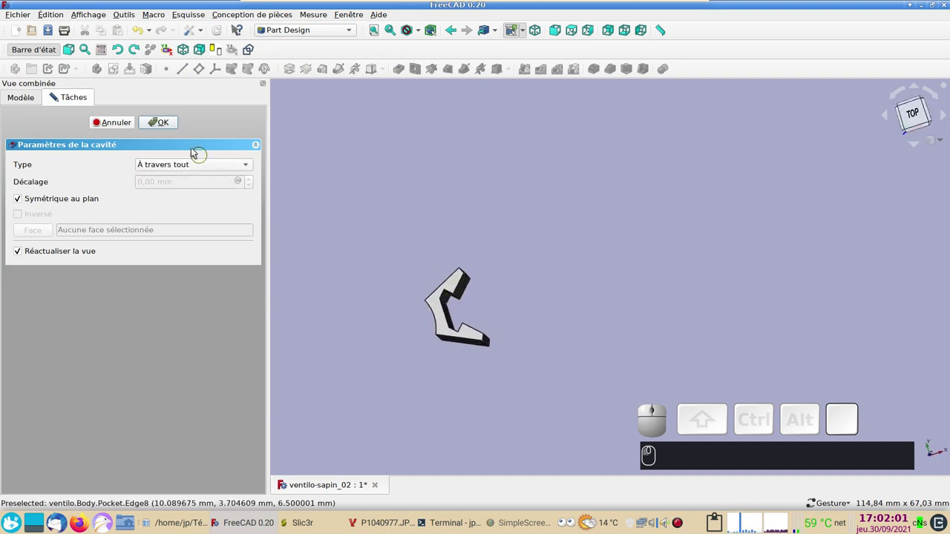
pyautogui.click(173, 122)
# Show the blade Body001 again, fitted into the hub slot, and clear the selection
pyautogui.scroll(-3)
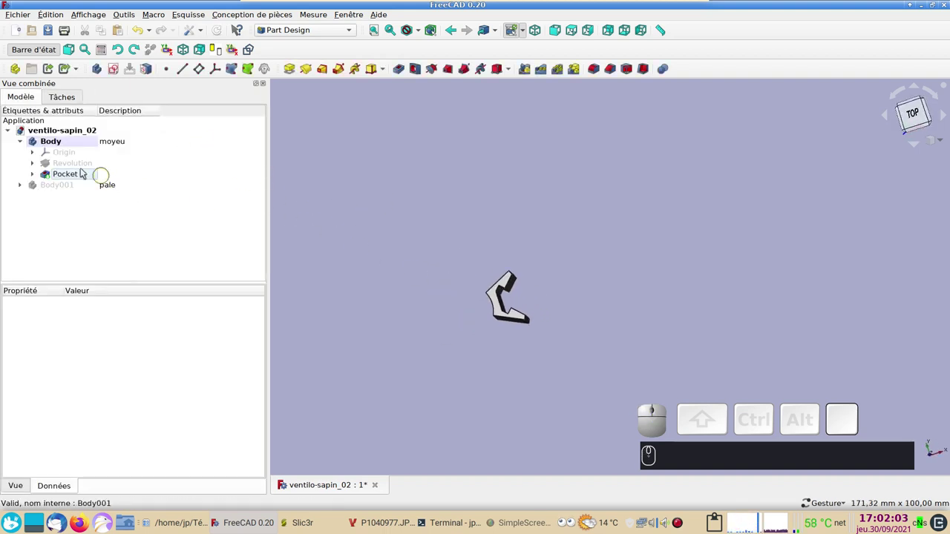
pyautogui.click(73, 183)
pyautogui.press('space')
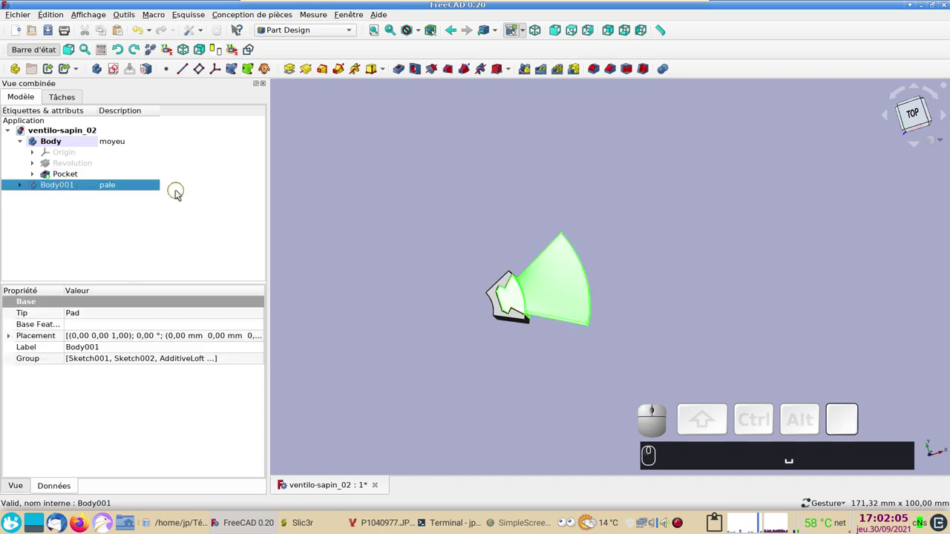
pyautogui.press('KP_2')
pyautogui.click(423, 224)
pyautogui.rightClick(449, 257)
pyautogui.scroll(3)
pyautogui.write('␣ (2)␣ (2)')
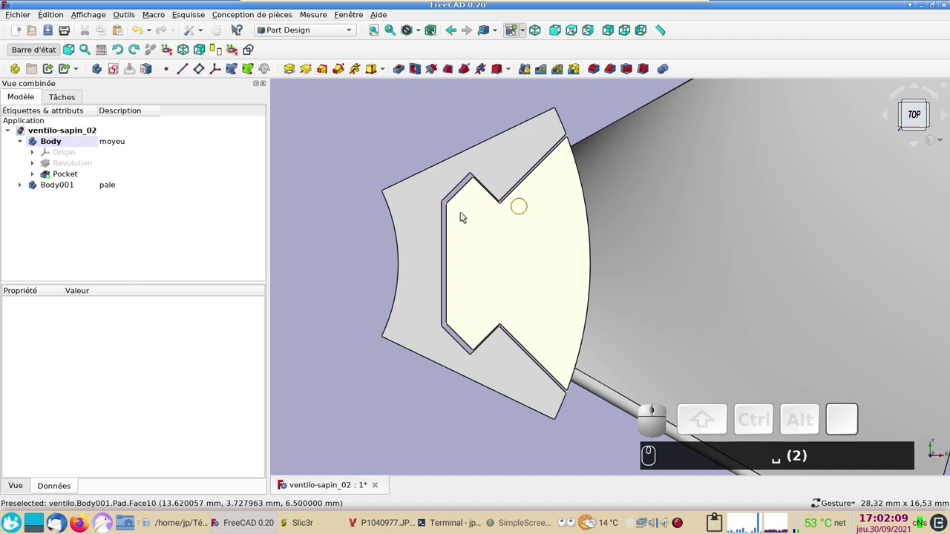
pyautogui.scroll(-3)
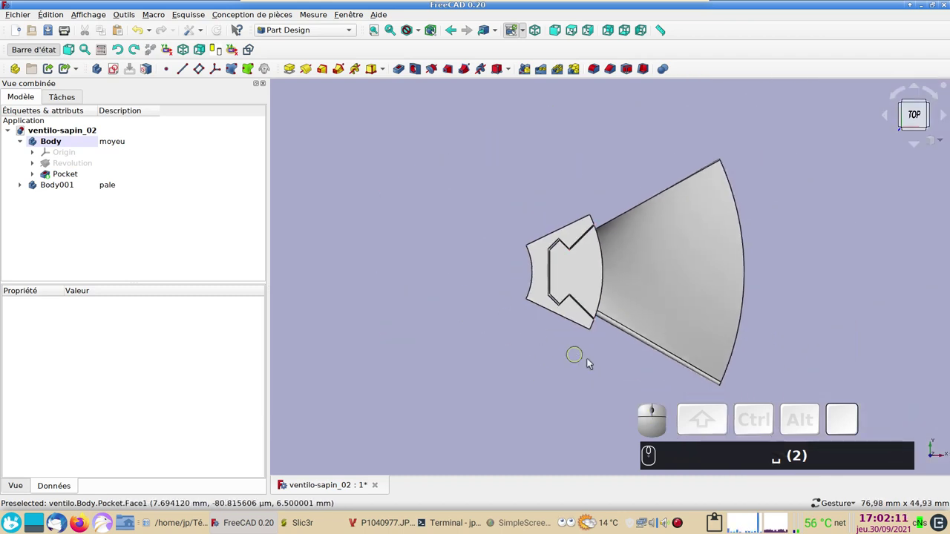
# Orbit the model to inspect the clip joint and slot depth from several angles
pyautogui.moveTo(618, 373); pyautogui.dragTo(435, 312)
pyautogui.scroll(-3)
pyautogui.moveTo(404, 259); pyautogui.dragTo(467, 324)
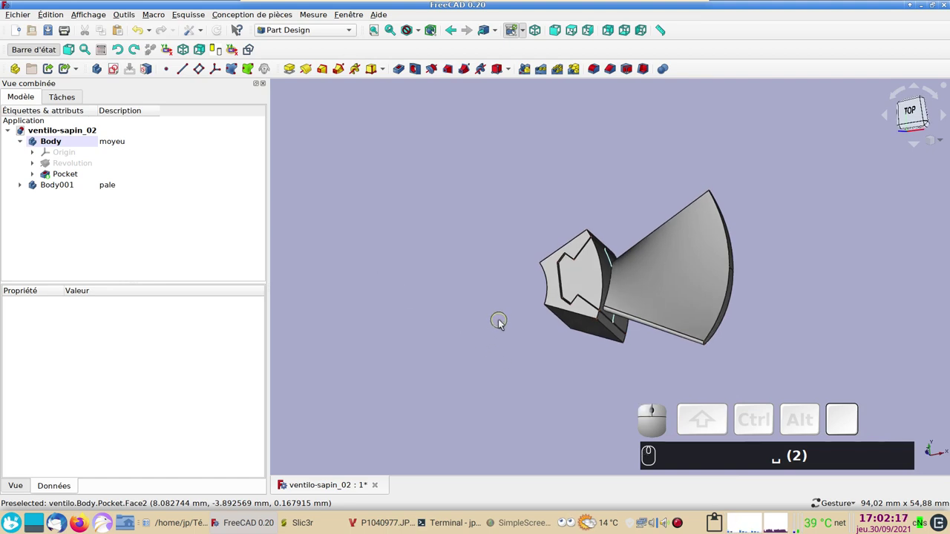
pyautogui.moveTo(478, 305); pyautogui.dragTo(494, 305)
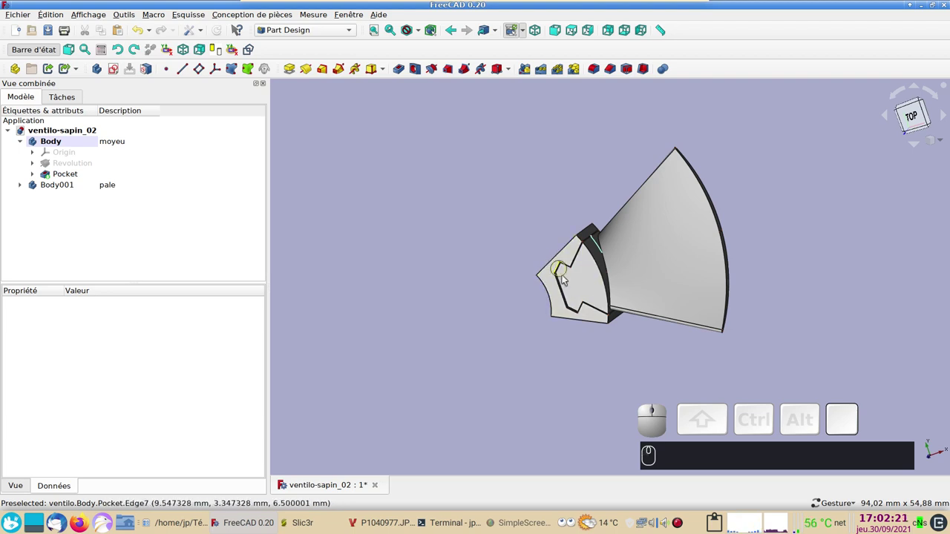
pyautogui.moveTo(480, 340); pyautogui.dragTo(354, 274)
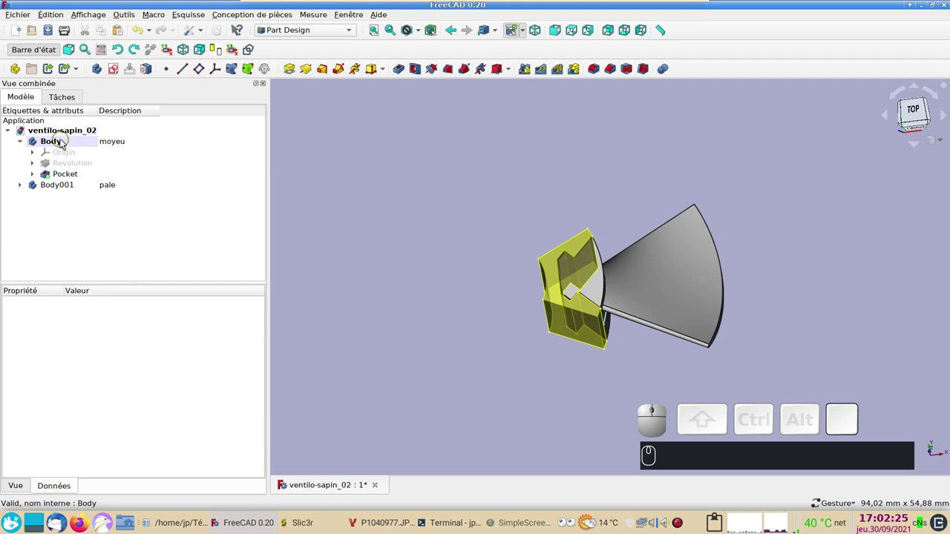
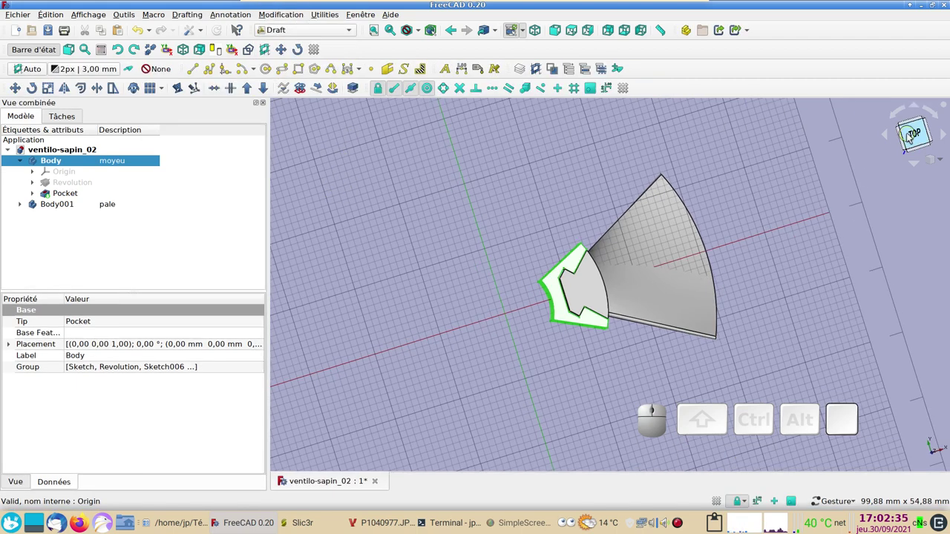
# Look straight down on the model and set the Draft working plane orientation
pyautogui.click(910, 133)
pyautogui.scroll(-3)
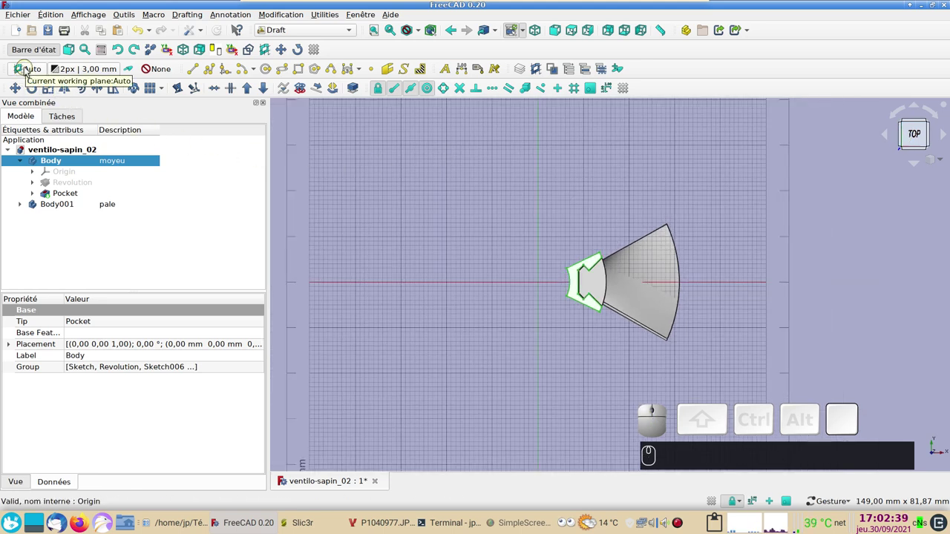
pyautogui.click(27, 67)
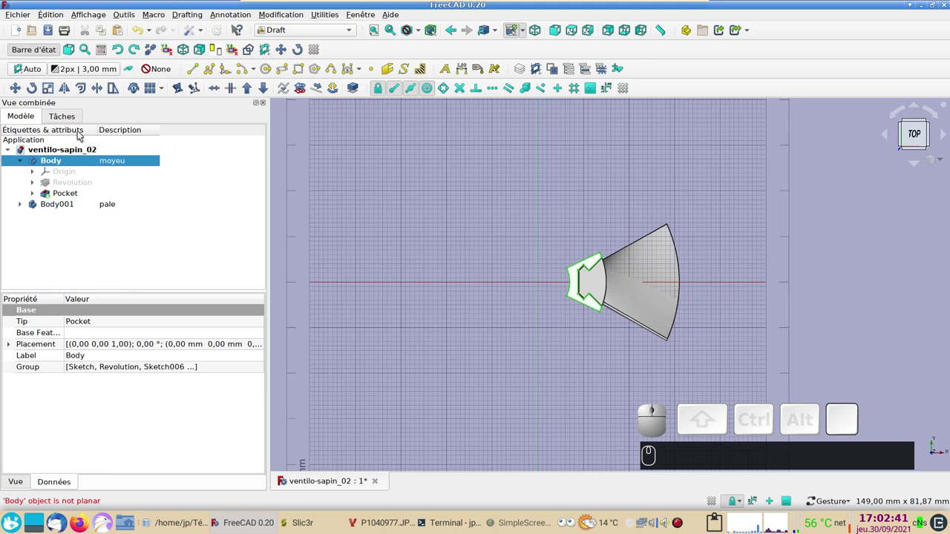
pyautogui.click(34, 72)
pyautogui.click(377, 172)
pyautogui.click(25, 68)
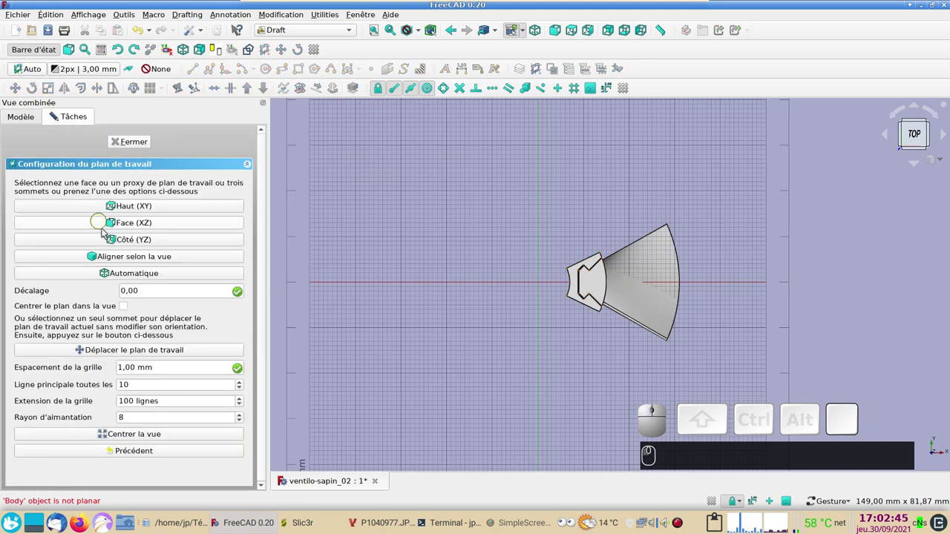
pyautogui.click(122, 255)
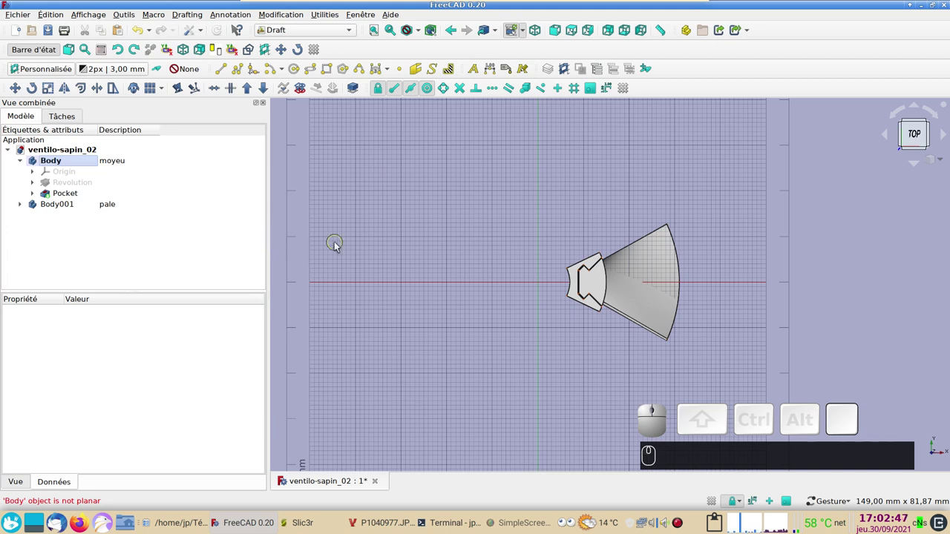
pyautogui.scroll(3)
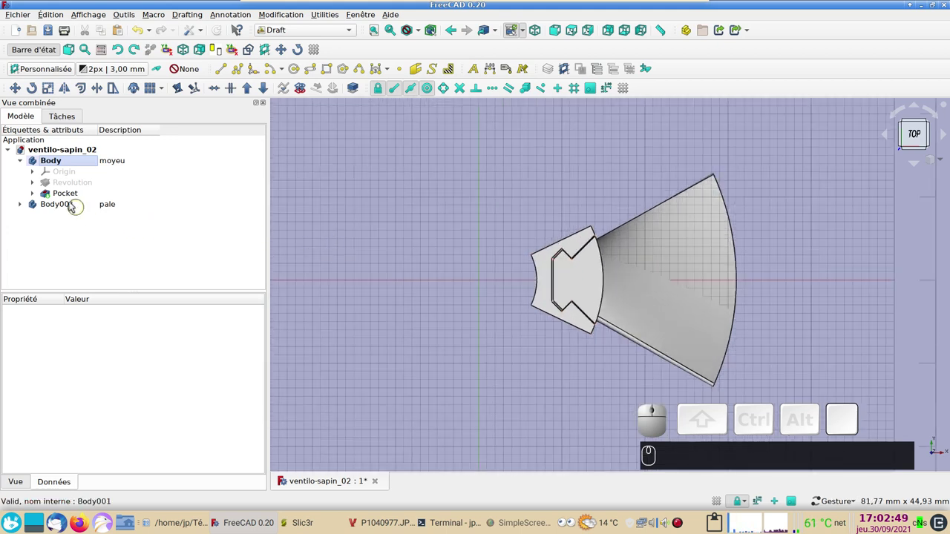
# Build a seven-copy polar array of the slot Pocket feature
pyautogui.click(55, 189)
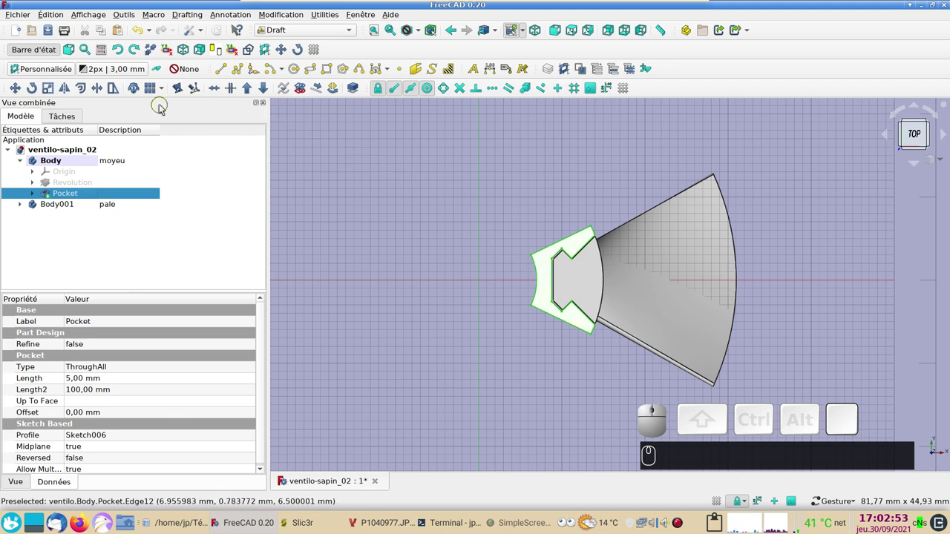
pyautogui.click(163, 91)
pyautogui.click(177, 120)
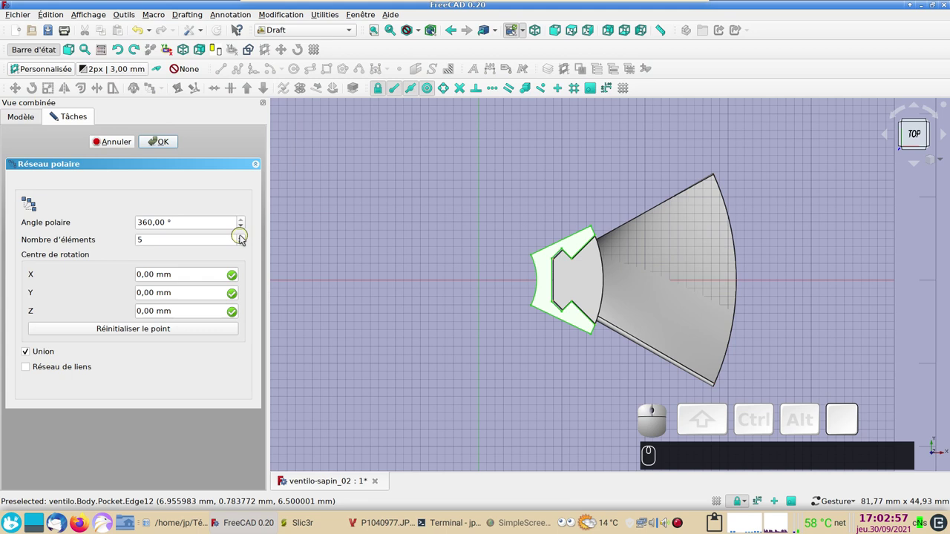
pyautogui.click(242, 236)
pyautogui.click(242, 236)
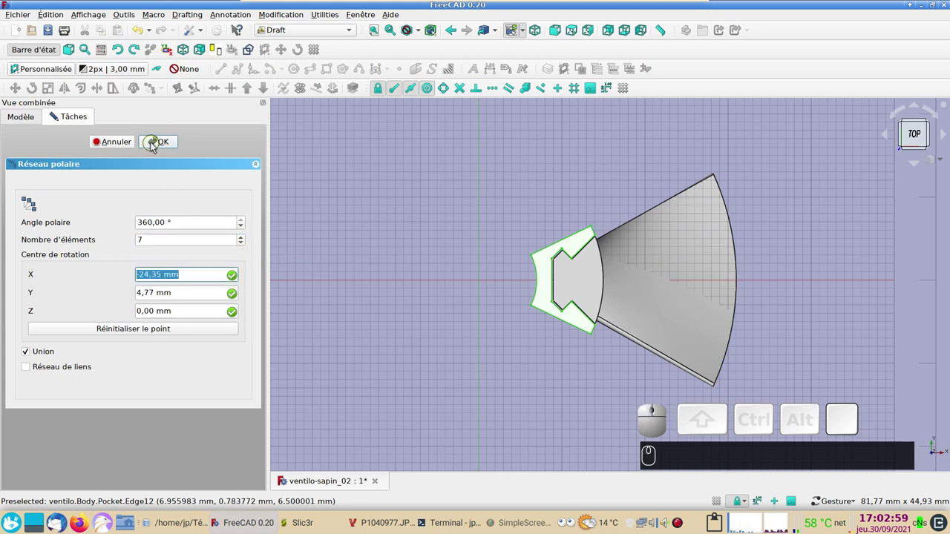
pyautogui.click(157, 146)
# Undo the polar array so the hub keeps only its single clip slot
pyautogui.scroll(-3)
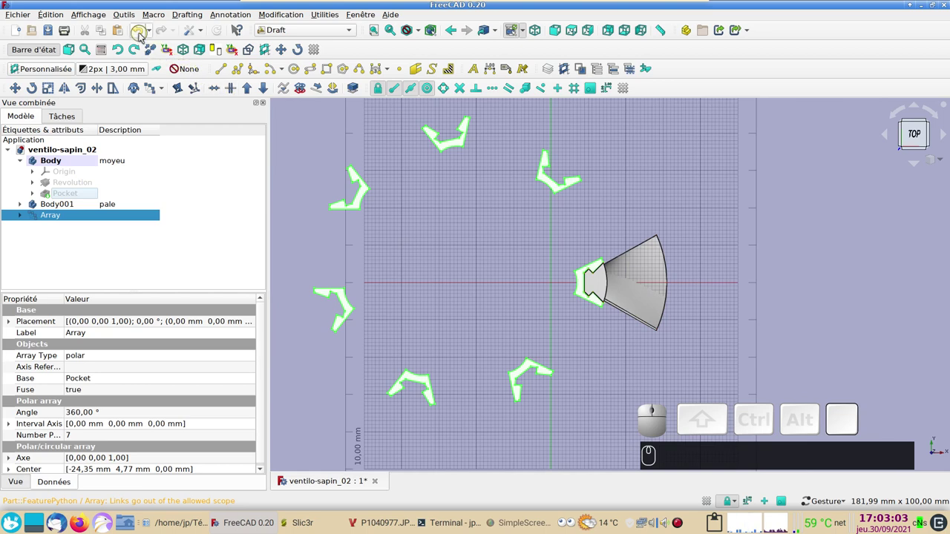
pyautogui.click(141, 32)
pyautogui.click(83, 190)
pyautogui.scroll(-3)
pyautogui.scroll(3)
# Reset the top view and working plane, then deselect the Pocket feature
pyautogui.click(81, 192)
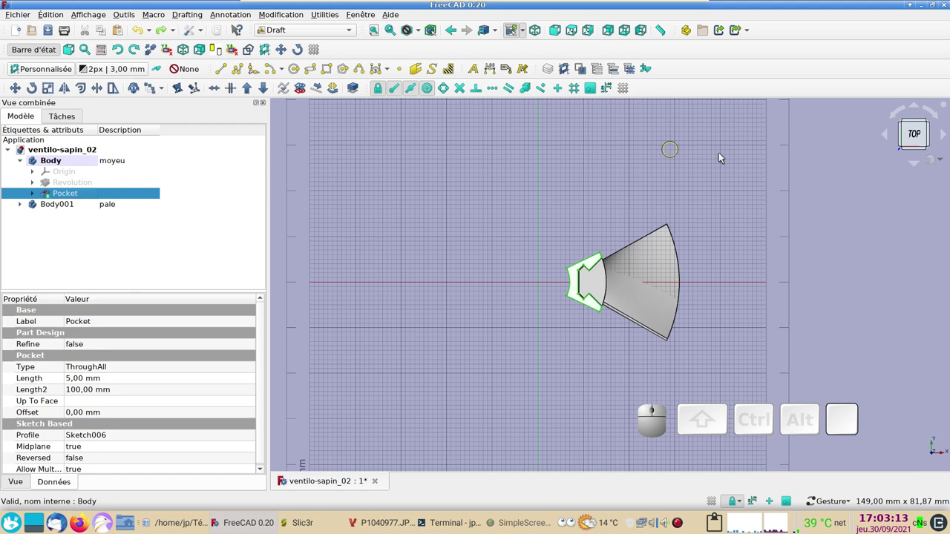
pyautogui.click(916, 139)
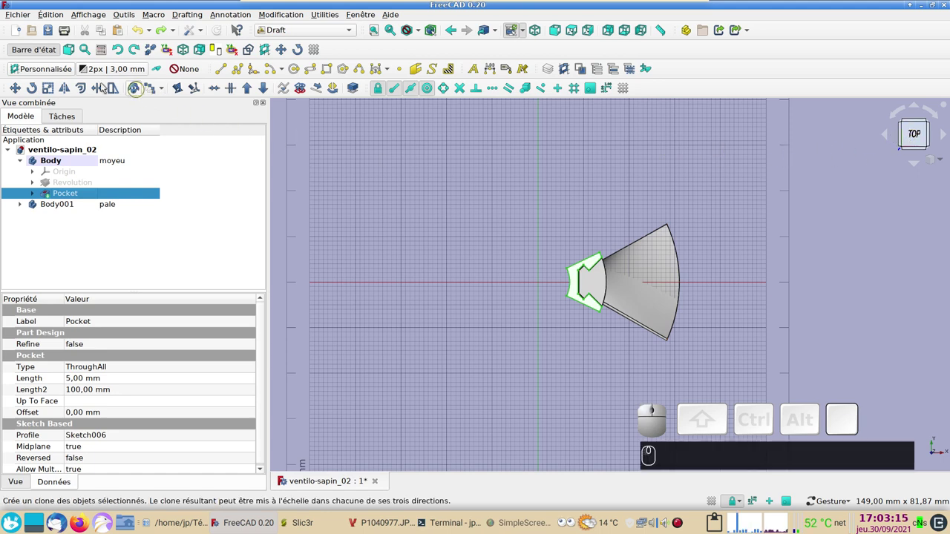
pyautogui.click(36, 66)
pyautogui.click(38, 66)
pyautogui.click(422, 154)
pyautogui.click(48, 68)
pyautogui.click(158, 276)
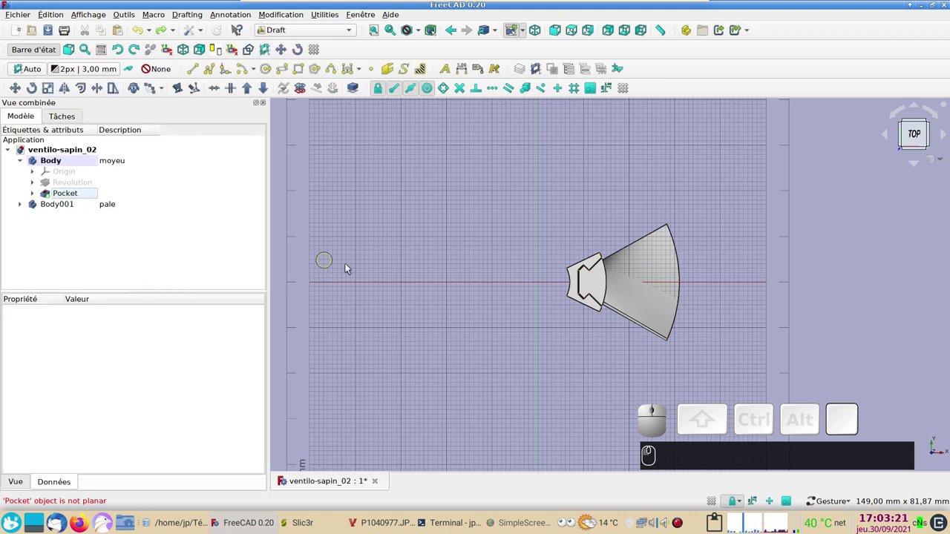
pyautogui.click(403, 273)
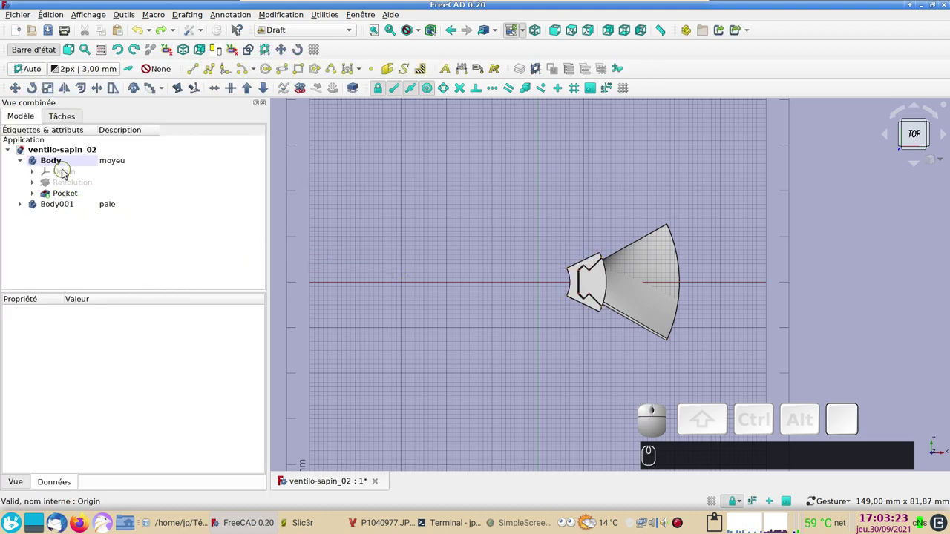
# Create a seven-copy polar array of the whole hub Body and expand it in the tree
pyautogui.click(62, 160)
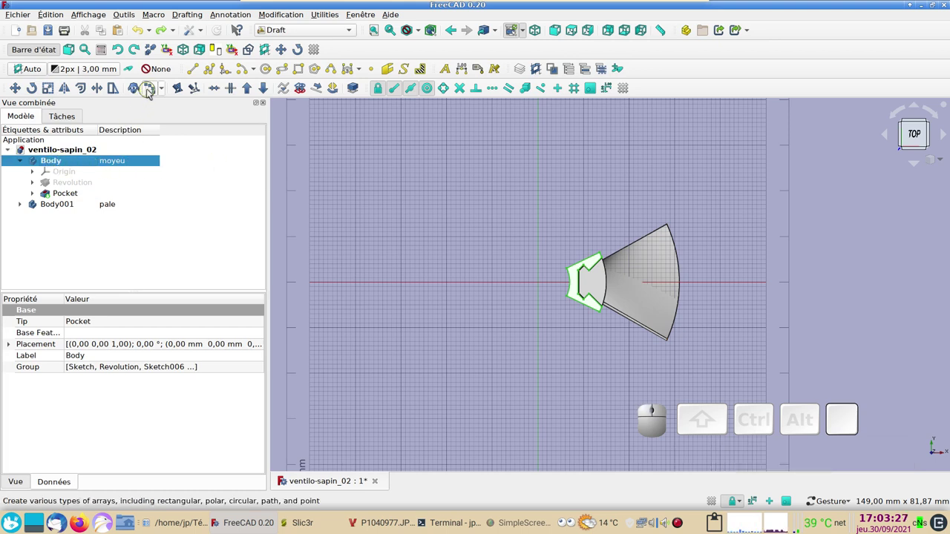
pyautogui.click(152, 87)
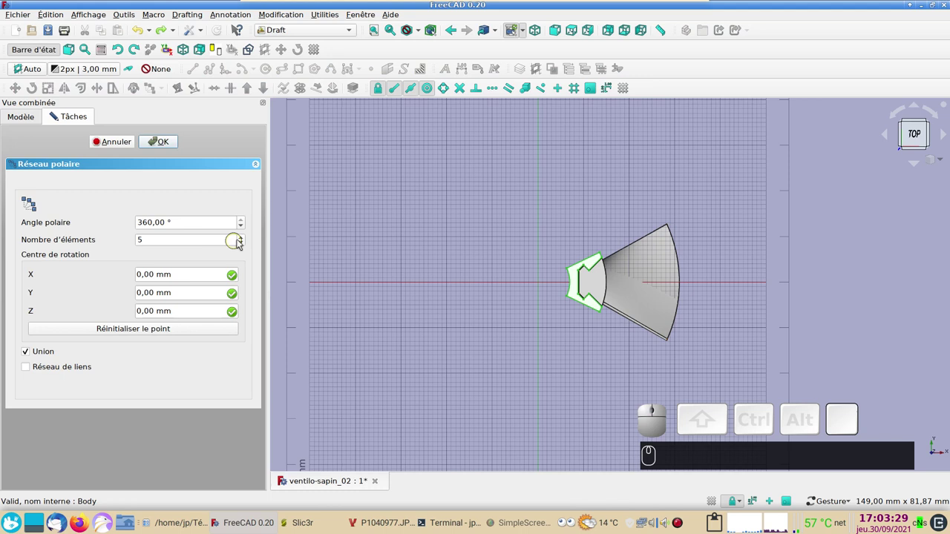
pyautogui.click(242, 236)
pyautogui.click(242, 236)
pyautogui.click(163, 145)
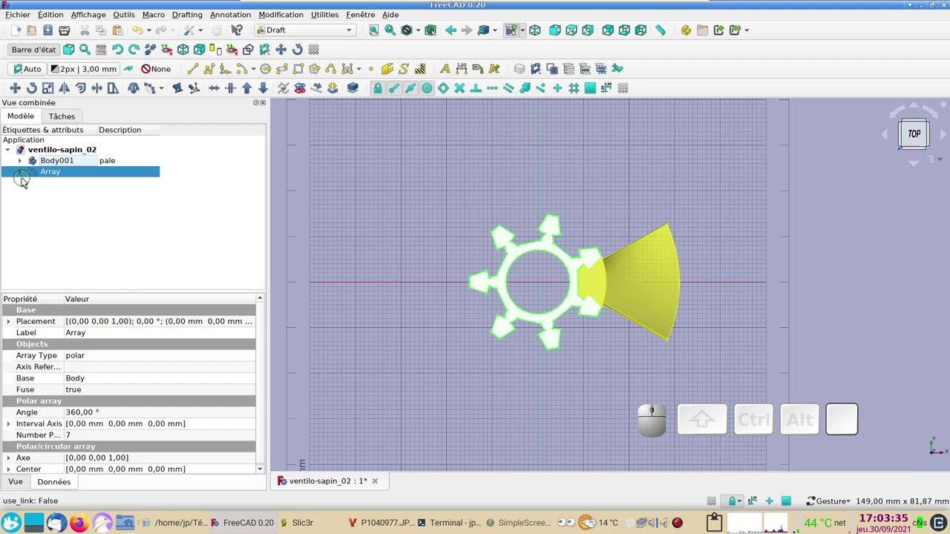
pyautogui.click(21, 170)
# Inspect the hub array's display properties and its shape colour chooser
pyautogui.click(42, 182)
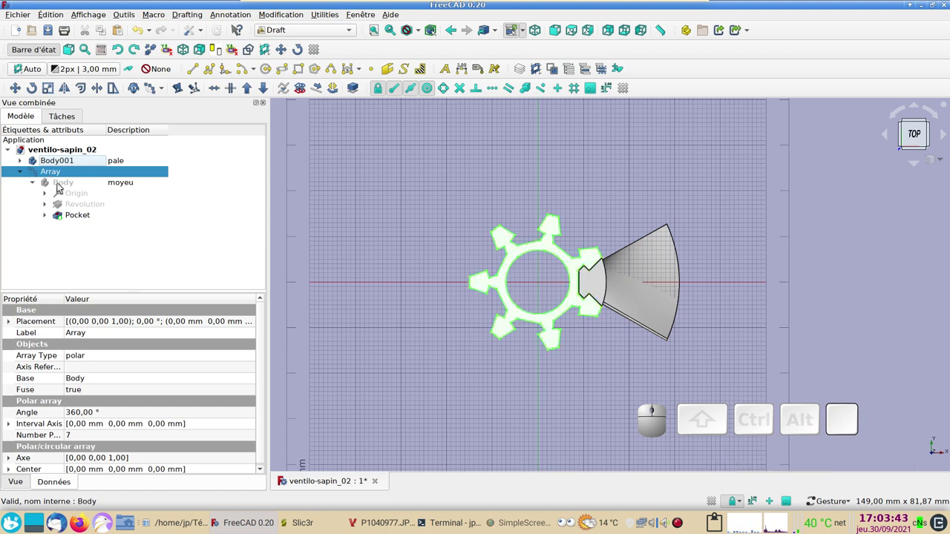
pyautogui.scroll(3)
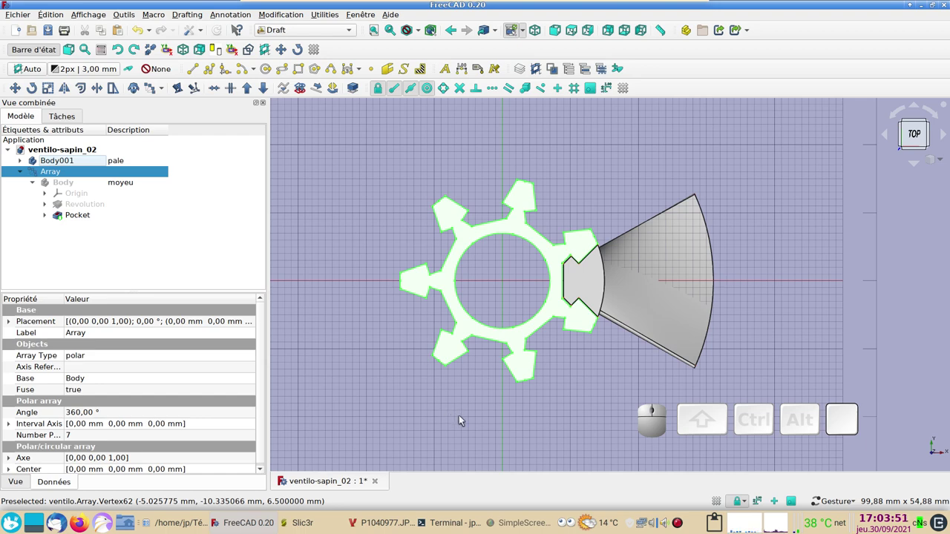
pyautogui.click(461, 419)
pyautogui.click(478, 424)
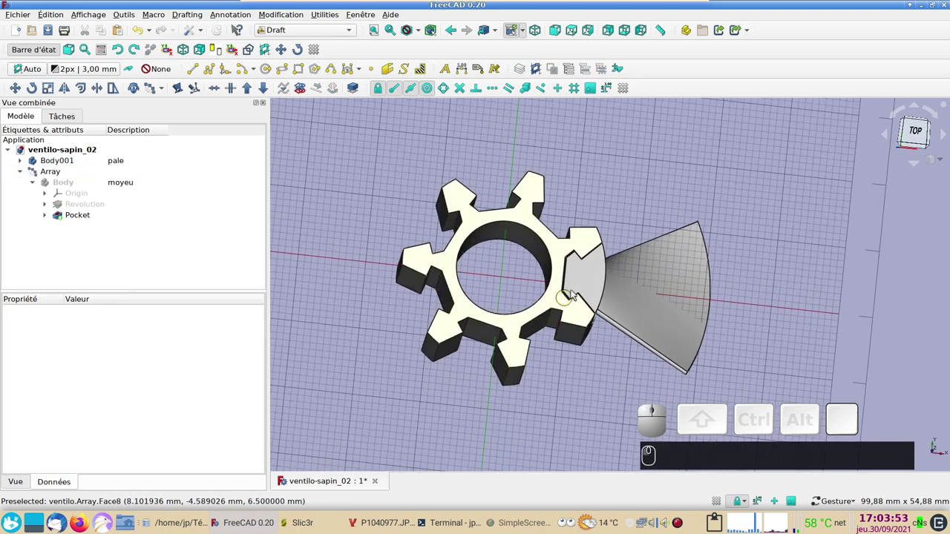
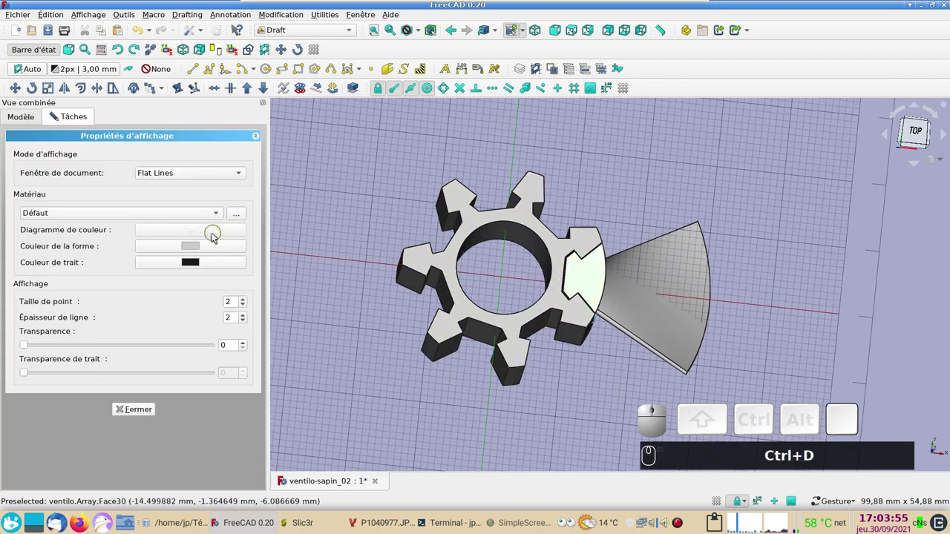
pyautogui.click(201, 245)
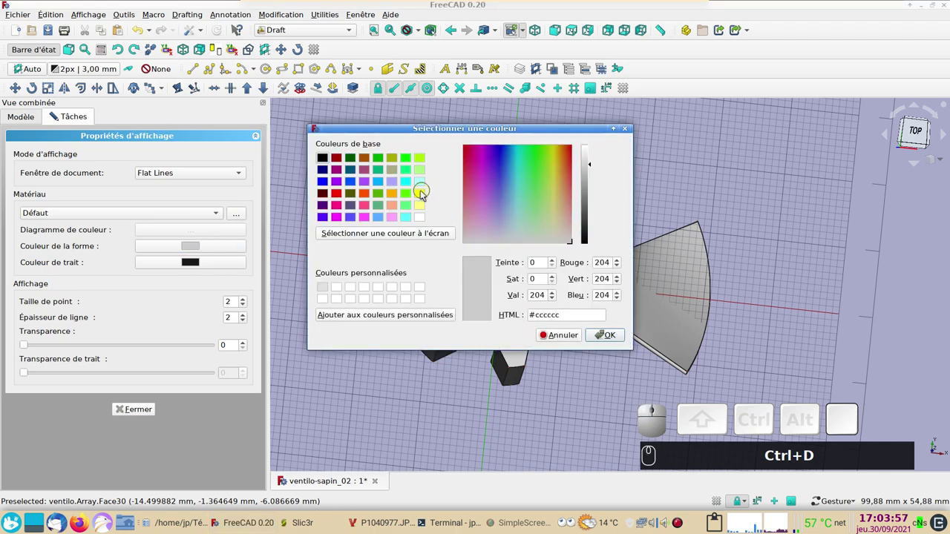
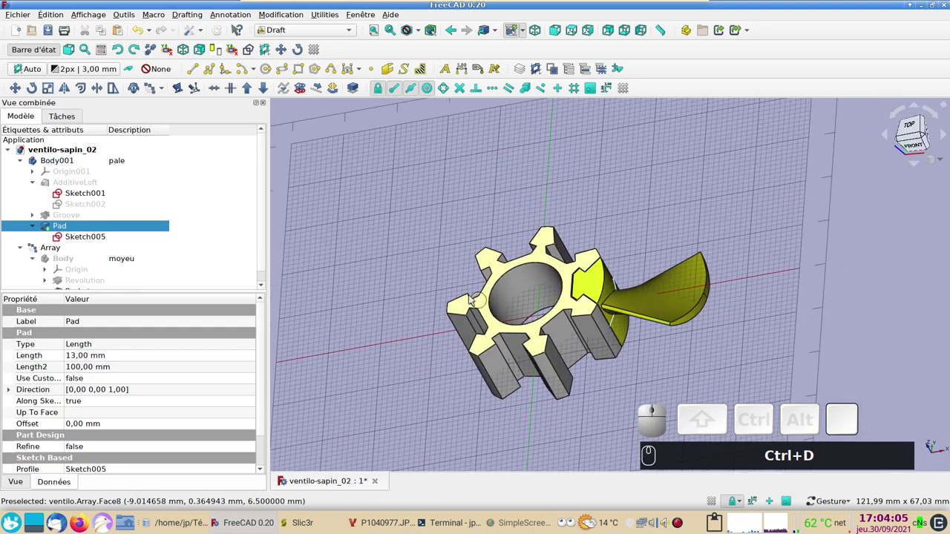
pyautogui.scroll(-3)
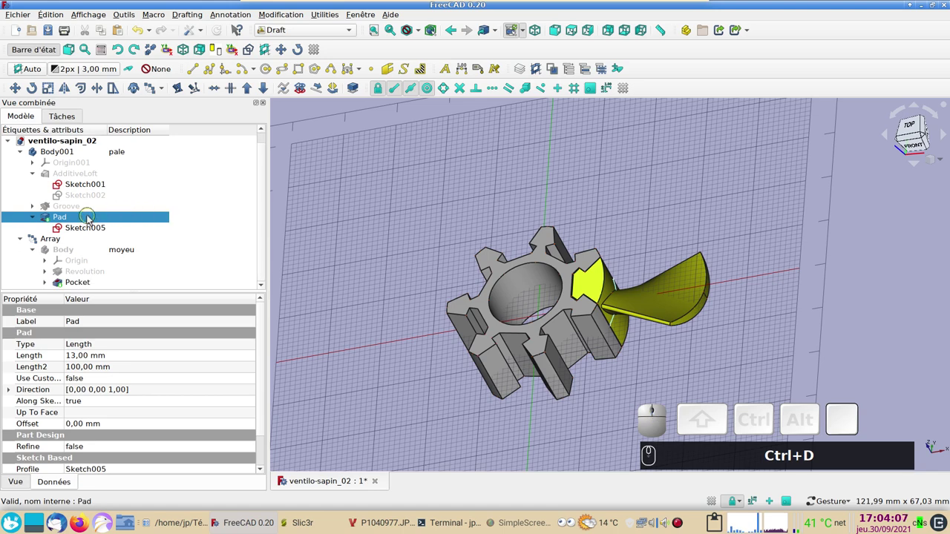
# Select the whole hub Array and switch to the Mesh Design workbench
pyautogui.click(92, 218)
pyautogui.scroll(-3)
pyautogui.click(77, 282)
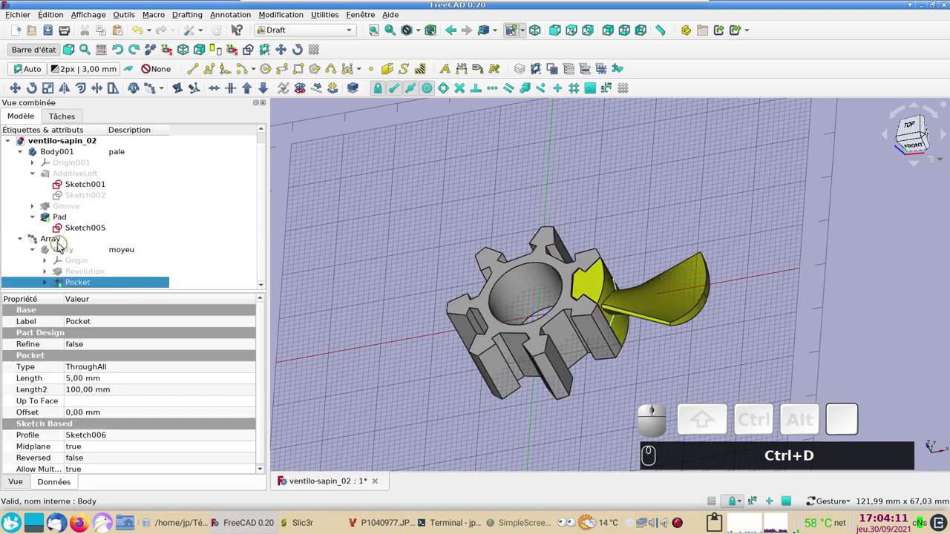
pyautogui.click(59, 241)
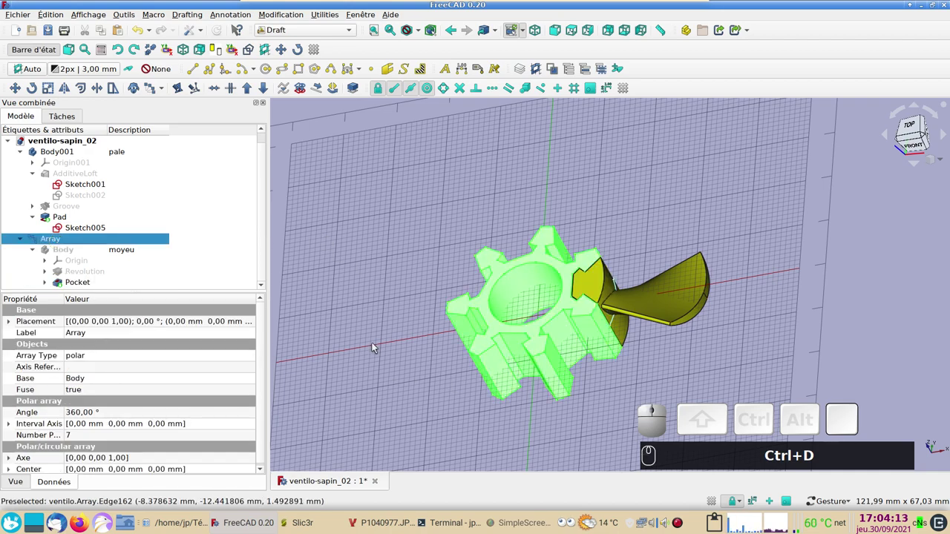
pyautogui.moveTo(388, 204); pyautogui.dragTo(381, 167)
pyautogui.click(310, 32)
# Tessellate the hub Array into an 840-face 'Array (Meshed)' object with set deviations
pyautogui.click(310, 78)
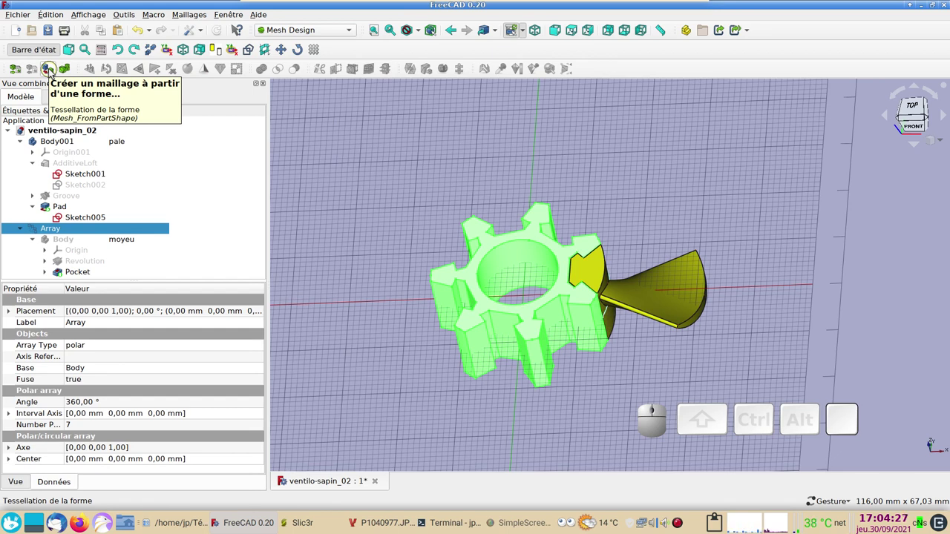
pyautogui.click(51, 69)
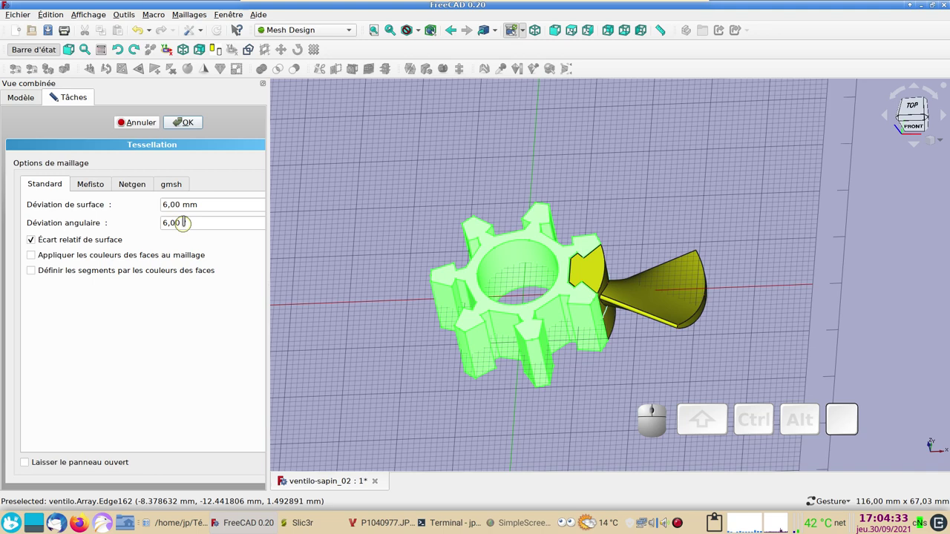
pyautogui.click(188, 122)
pyautogui.scroll(-3)
pyautogui.click(60, 262)
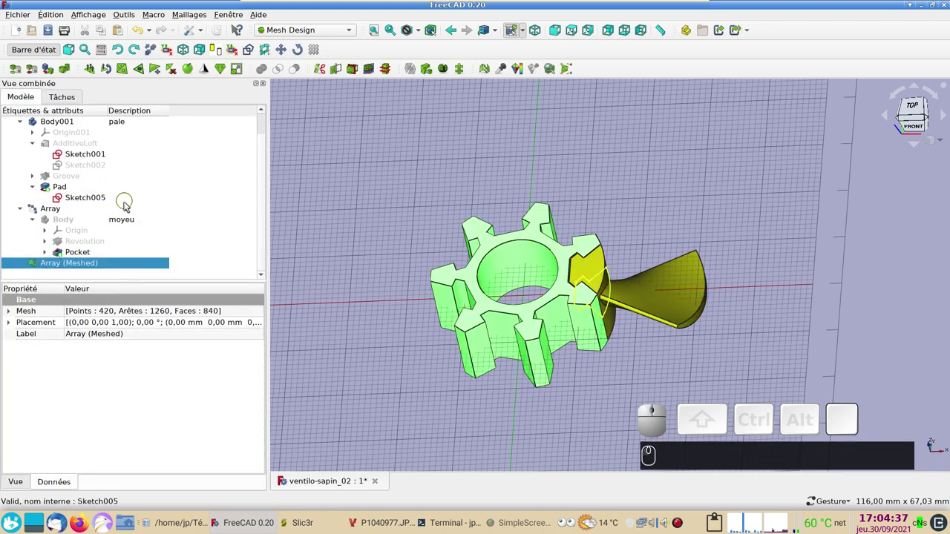
pyautogui.press('2')
pyautogui.scroll(3)
# Start an STL export of the meshed hub and cancel the export dialog
pyautogui.click(331, 339)
pyautogui.click(84, 265)
pyautogui.click(27, 15)
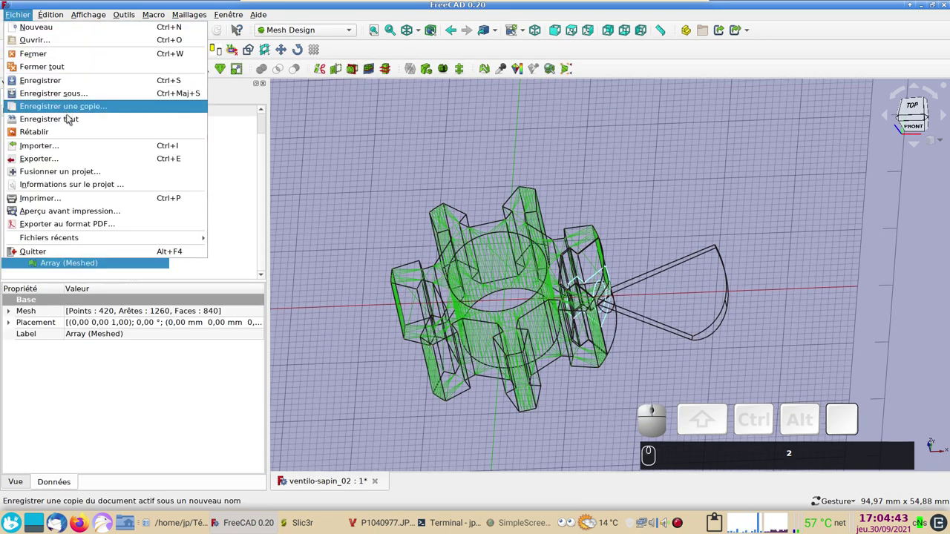
pyautogui.click(60, 158)
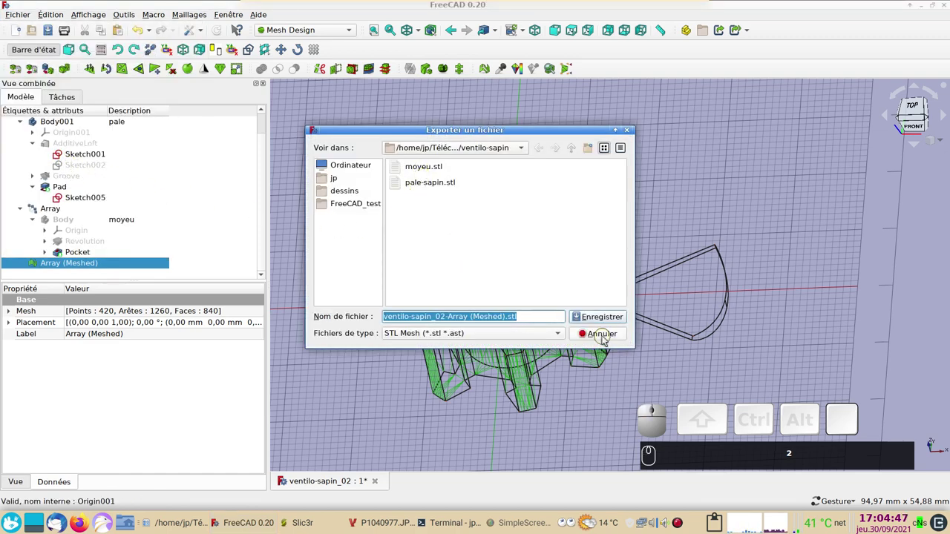
pyautogui.click(608, 335)
pyautogui.press('Delete')
pyautogui.scroll(-3)
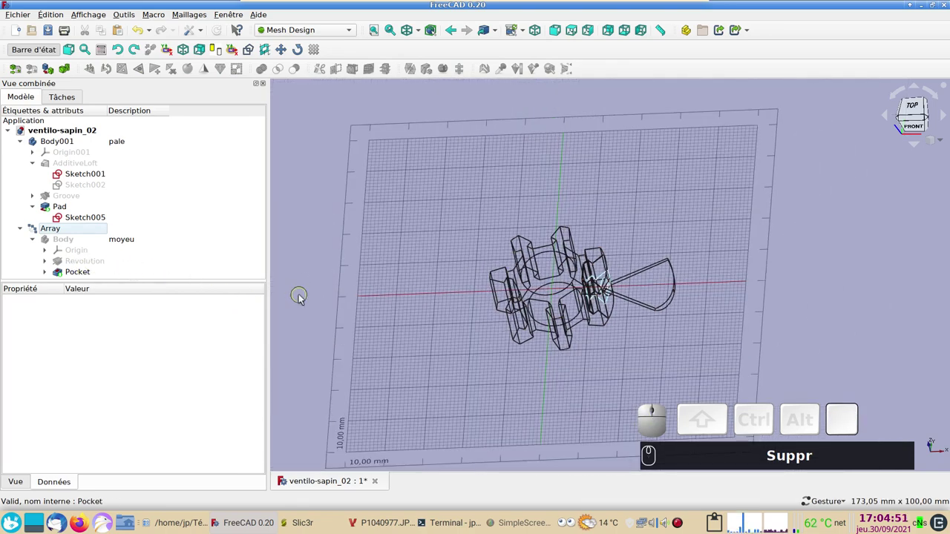
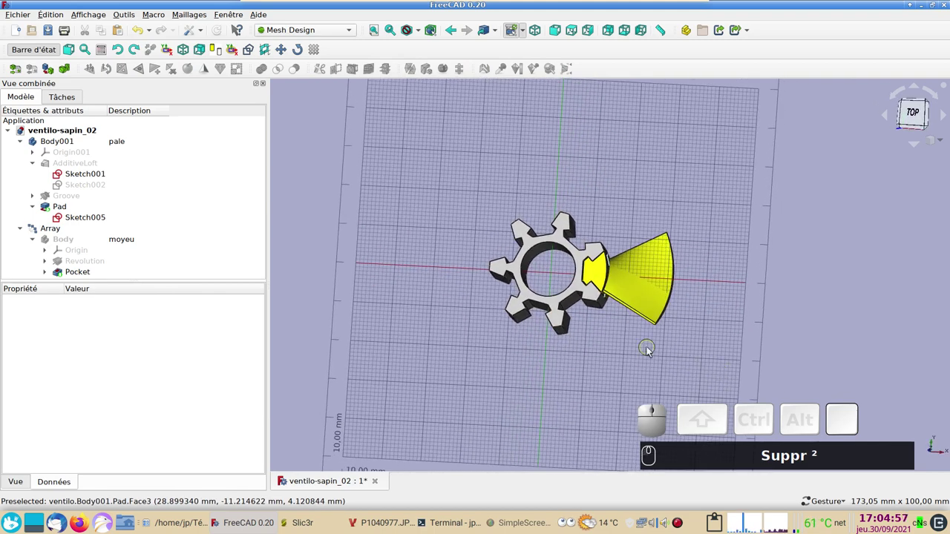
# Hide the working grid (G, R) and orbit to view the blade clipped into the hub
pyautogui.press('g')
pyautogui.write('Suppr ²G')
pyautogui.press('r')
pyautogui.write('Suppr ²GR')
pyautogui.scroll(3)
pyautogui.moveTo(584, 365); pyautogui.dragTo(570, 351)
pyautogui.write('(0)')
pyautogui.press('KP_0')
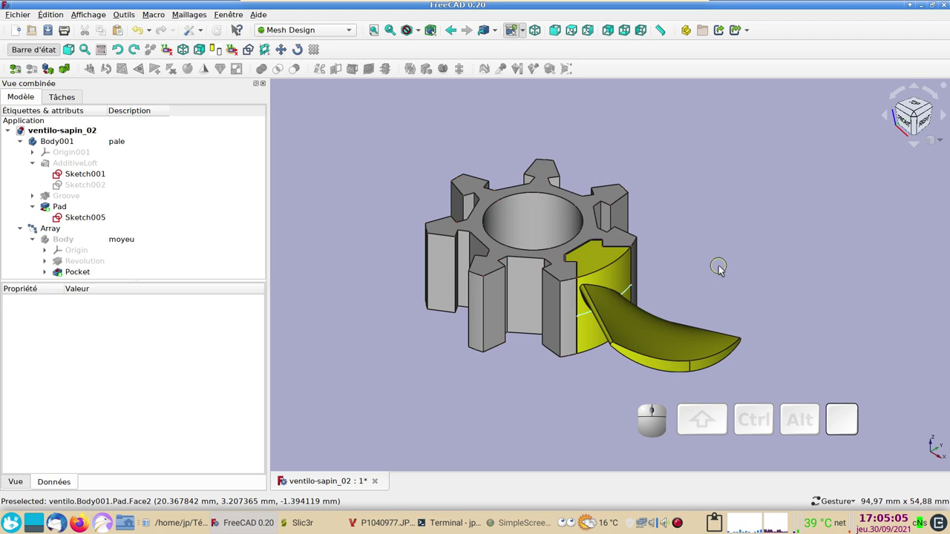
pyautogui.moveTo(709, 236); pyautogui.dragTo(711, 256)
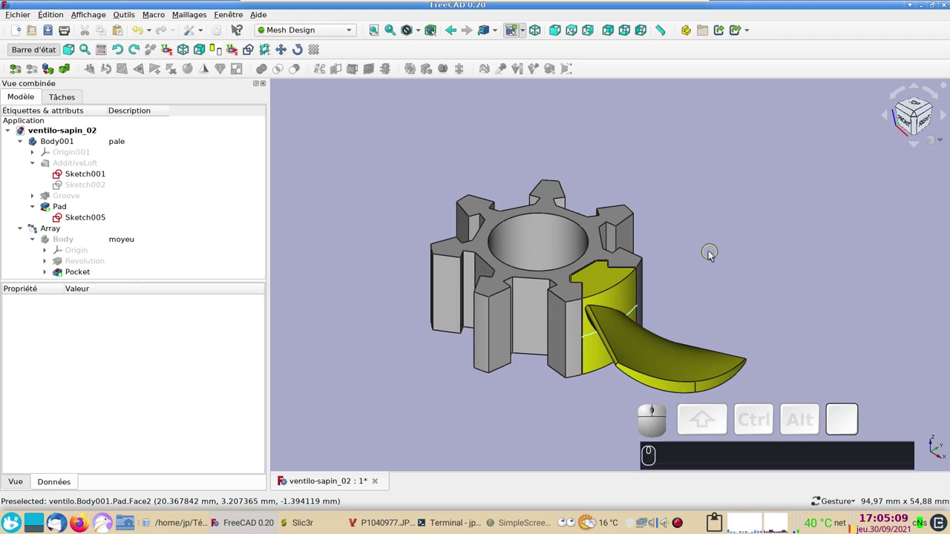